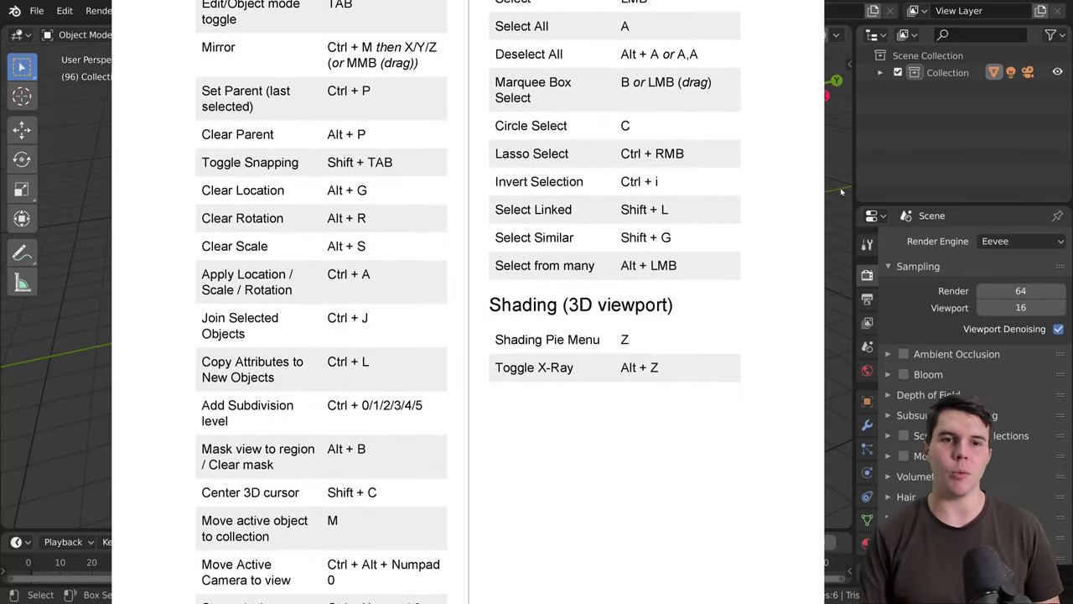
# Step: Select the light and bring up its object context menu
pyautogui.click(555, 103)
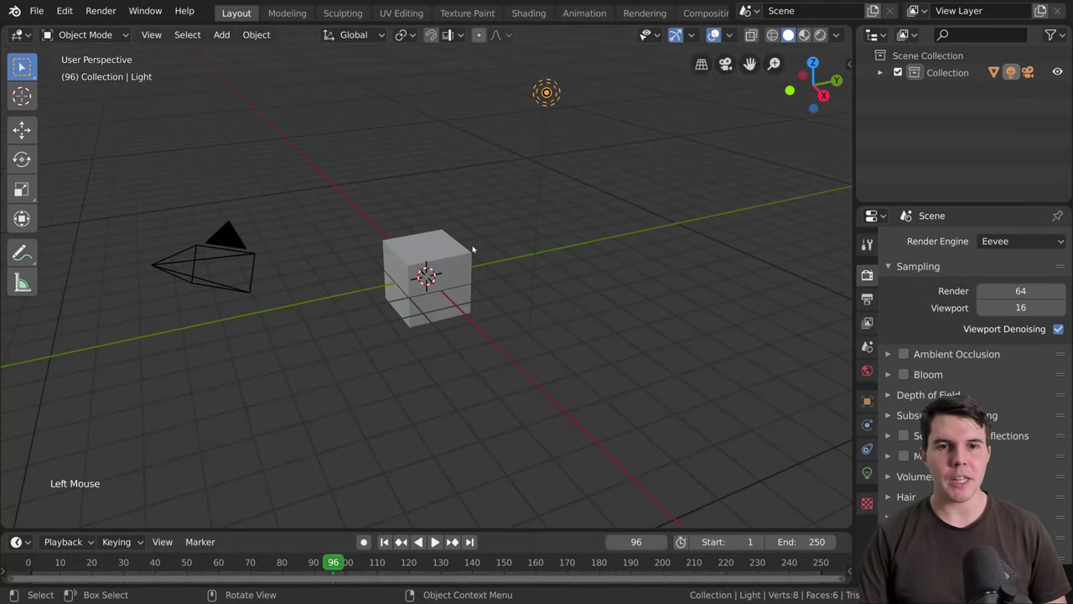
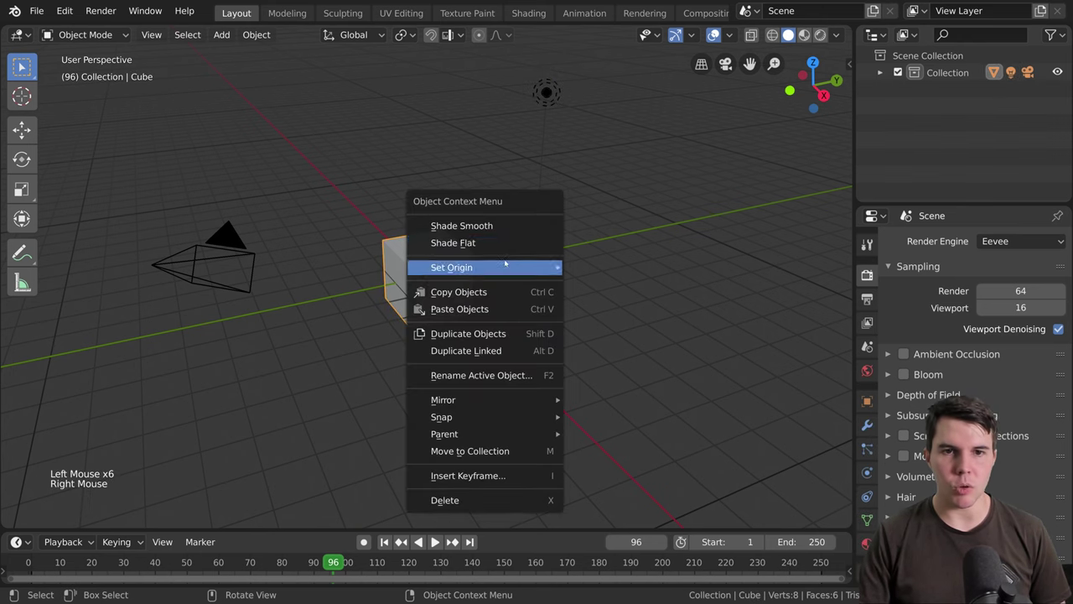
pyautogui.click(551, 107)
pyautogui.rightClick(555, 101)
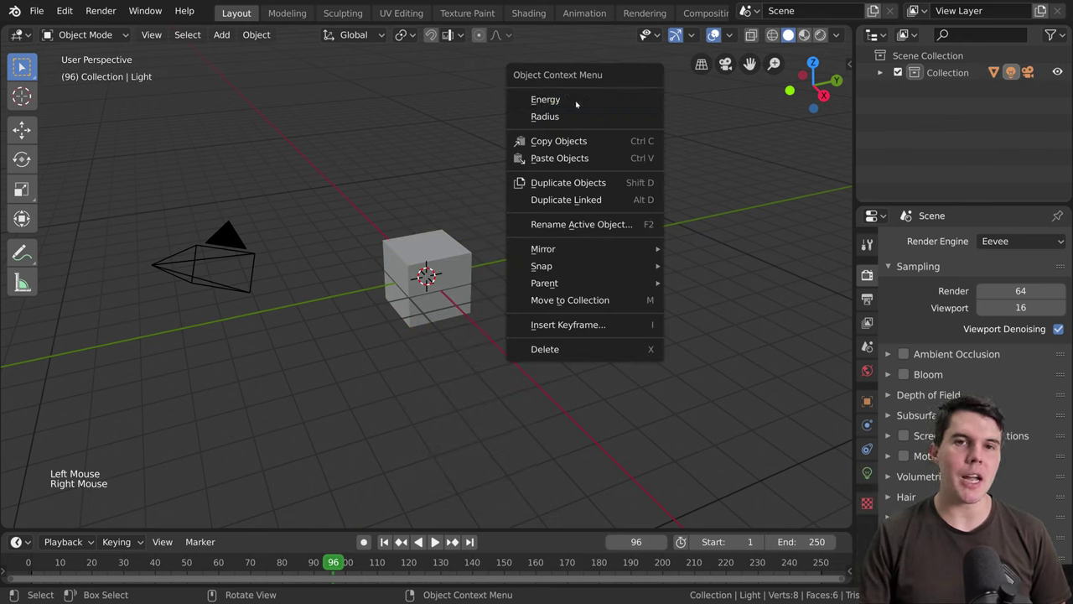
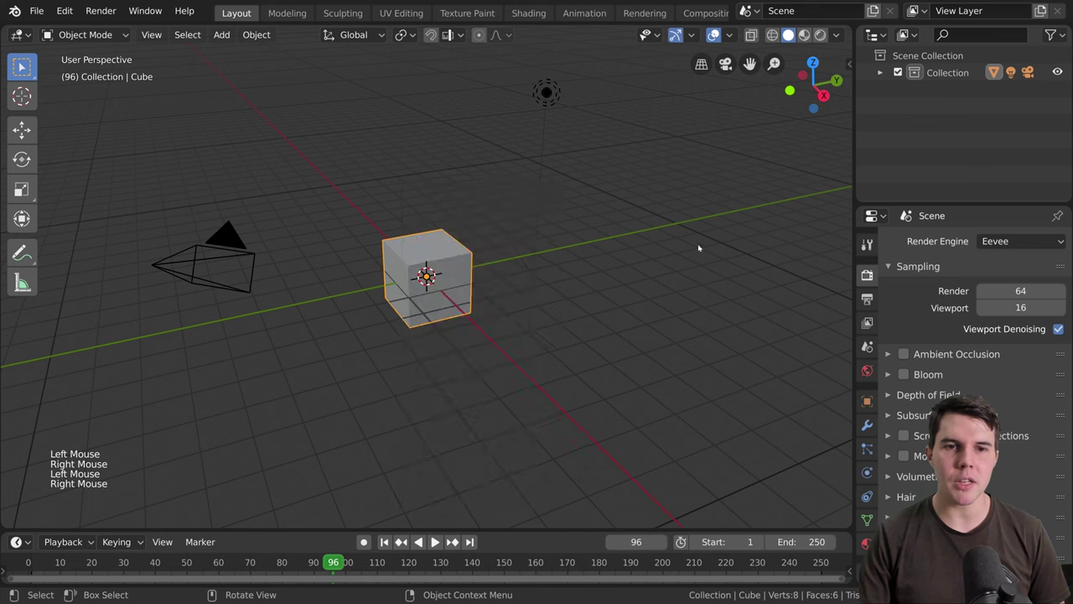
# Step: Briefly edit the cube's vertices, check their context menu, and return to Object Mode
pyautogui.press('Tab')
pyautogui.rightClick(528, 246)
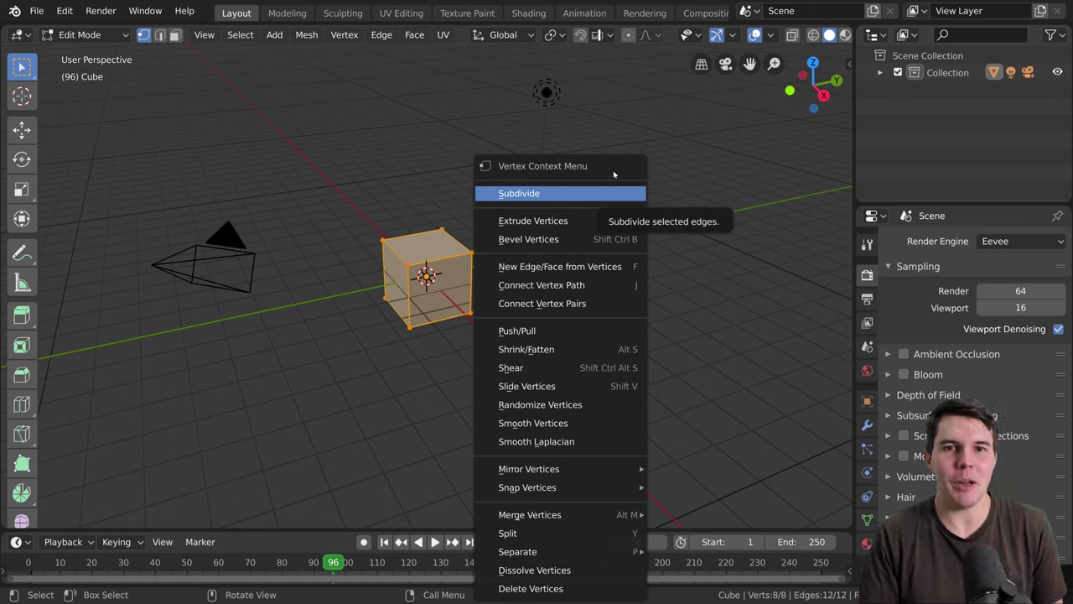
pyautogui.press('Tab')
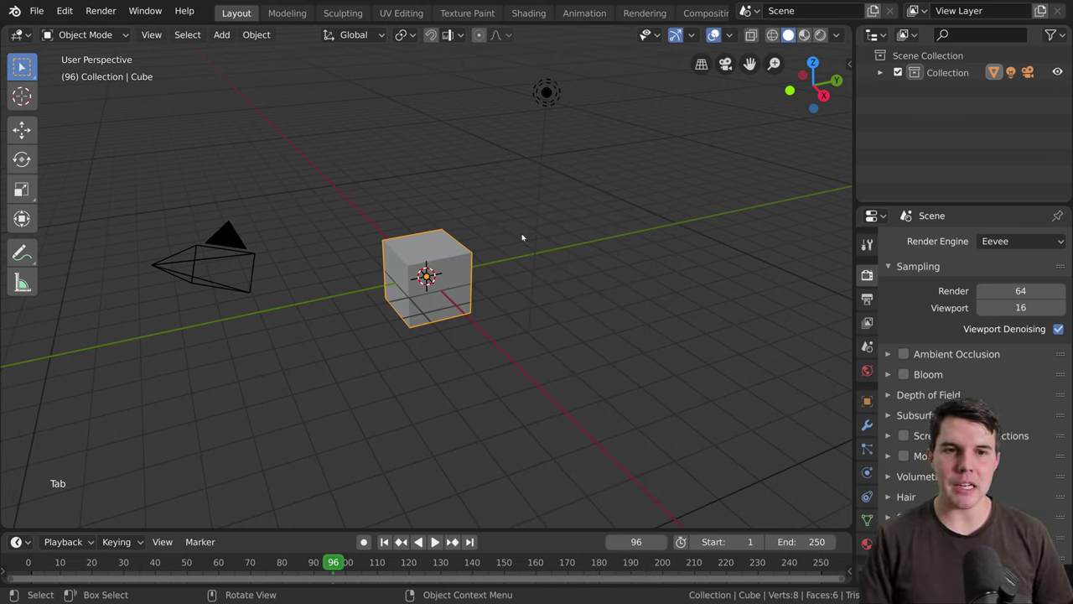
# Step: Repeatedly select all objects and deselect them with A / Alt+A, isolating the cube in between
pyautogui.press('a')
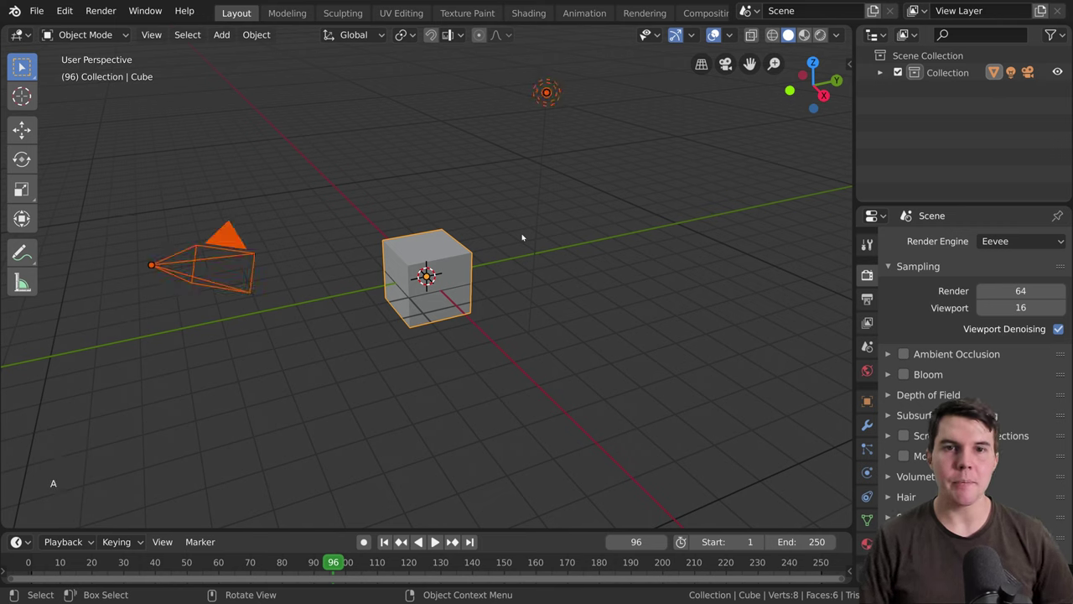
pyautogui.press('a')
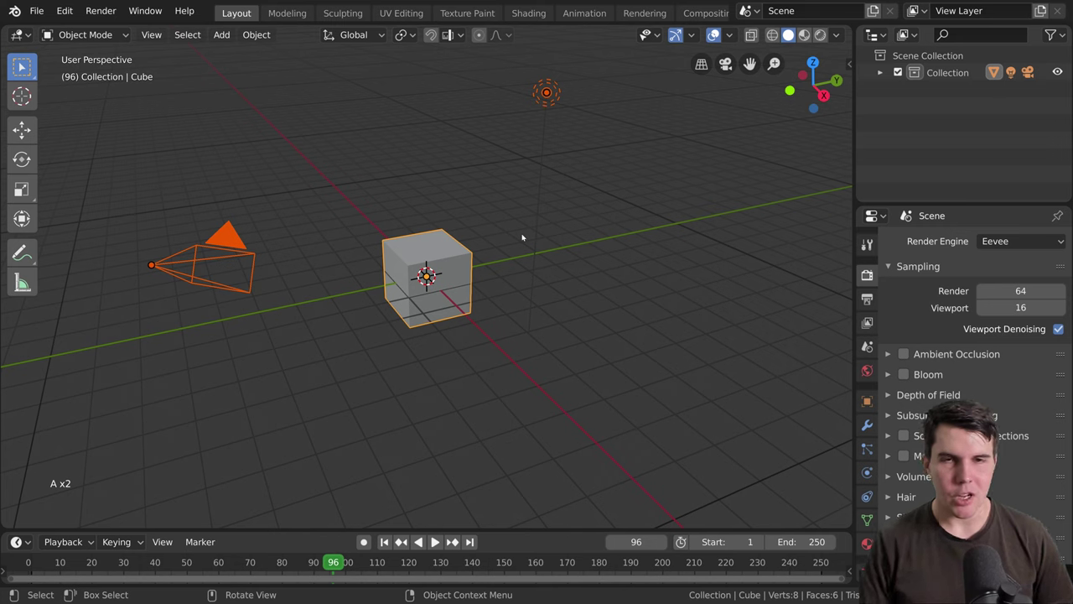
pyautogui.press('alt+a')
pyautogui.press('a')
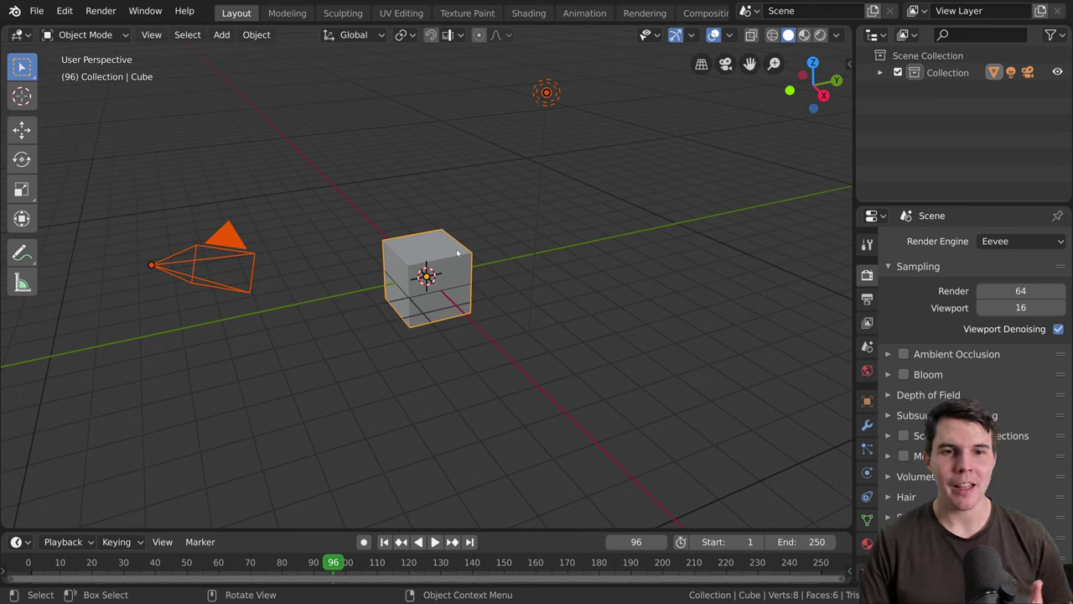
pyautogui.click(458, 251)
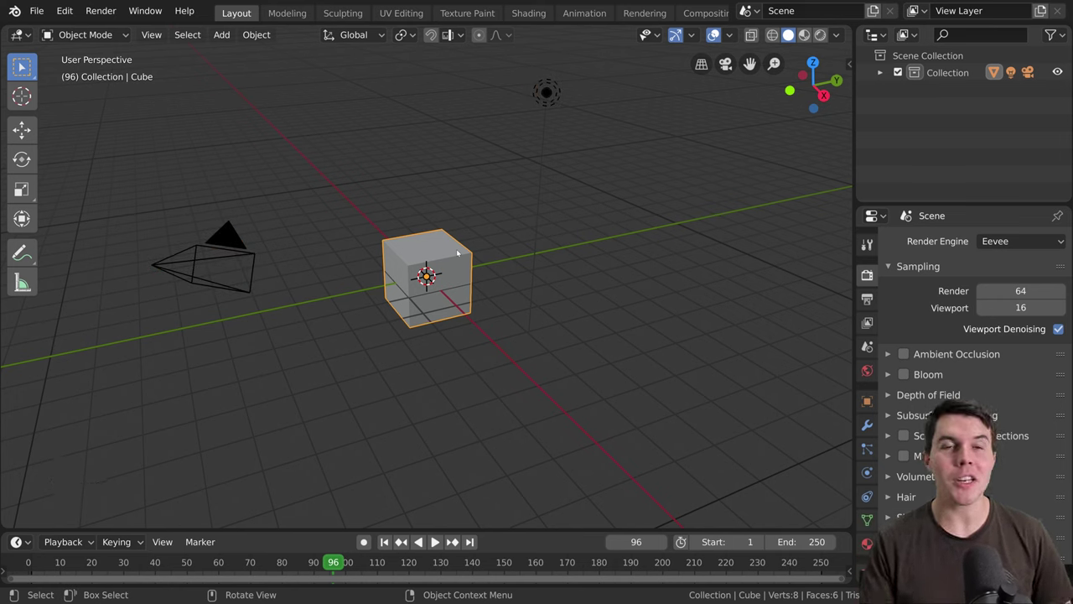
pyautogui.press('a')
pyautogui.press('a')
pyautogui.press('a')
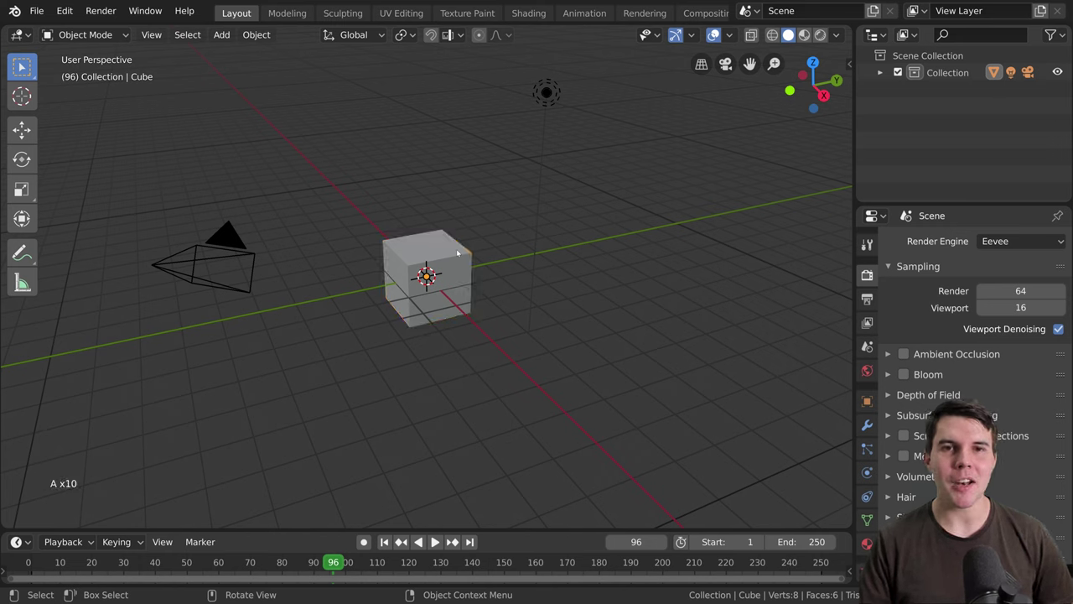
pyautogui.press('a')
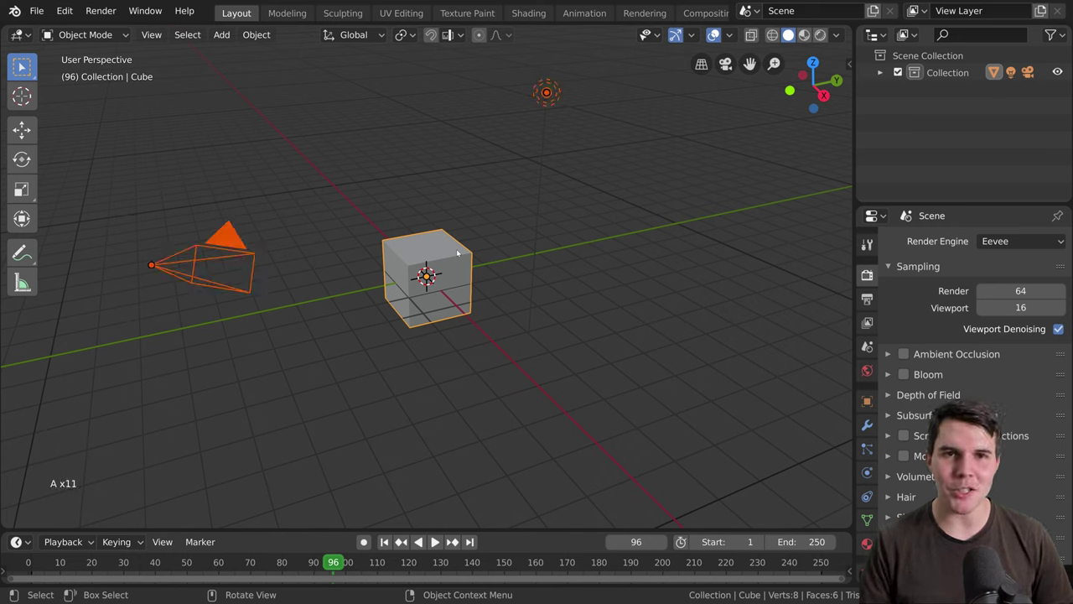
pyautogui.press('a')
pyautogui.press('a')
pyautogui.press('a')
pyautogui.press('a')
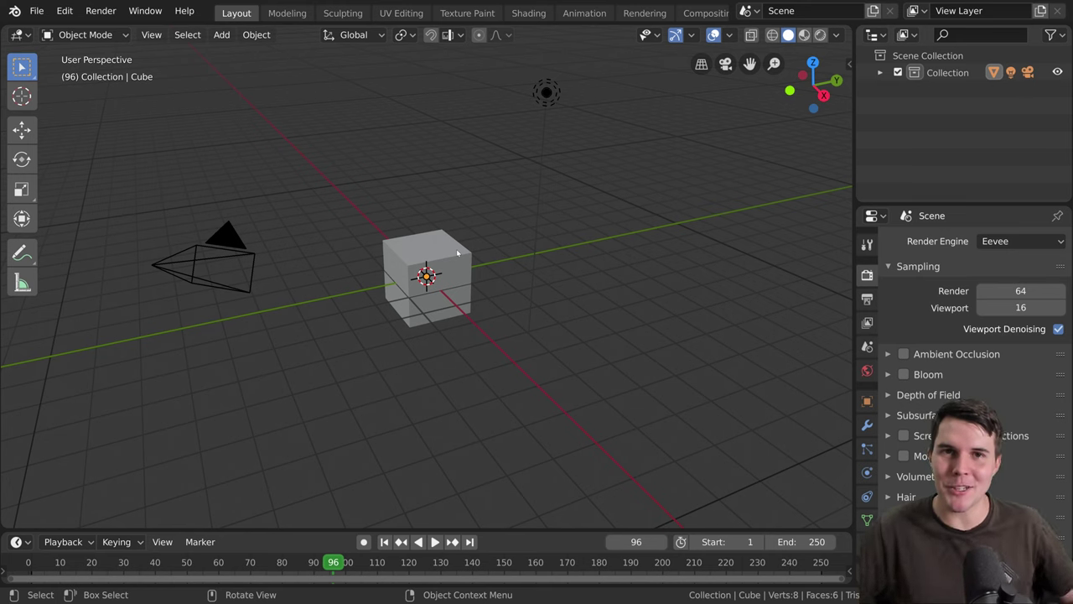
pyautogui.click(456, 257)
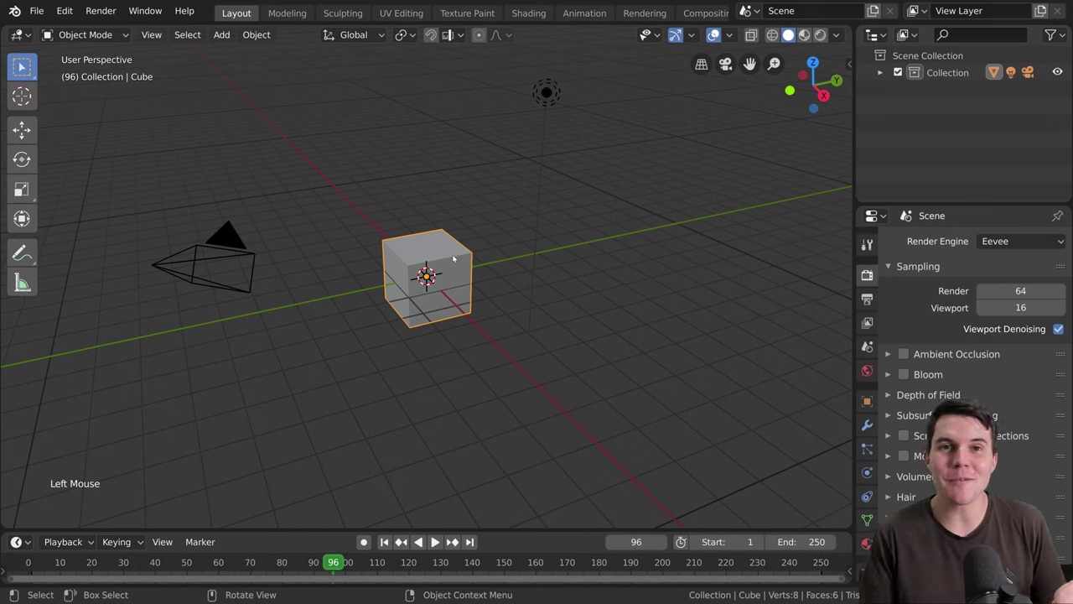
pyautogui.press('alt+a')
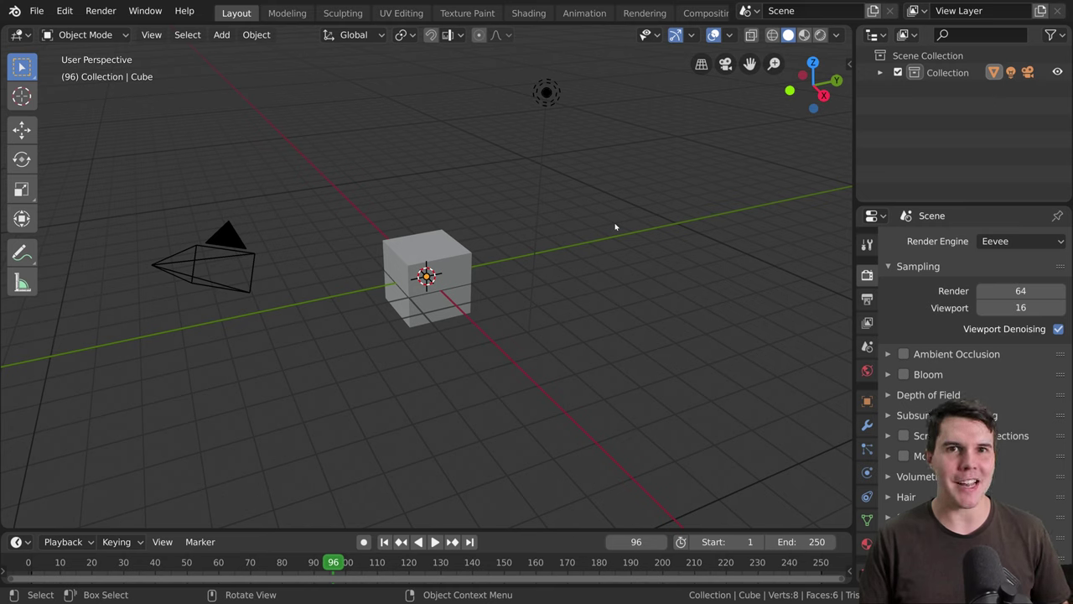
pyautogui.press('a')
pyautogui.press('a')
pyautogui.press('a')
pyautogui.press('a')
pyautogui.press('a')
pyautogui.press('a')
pyautogui.press('a')
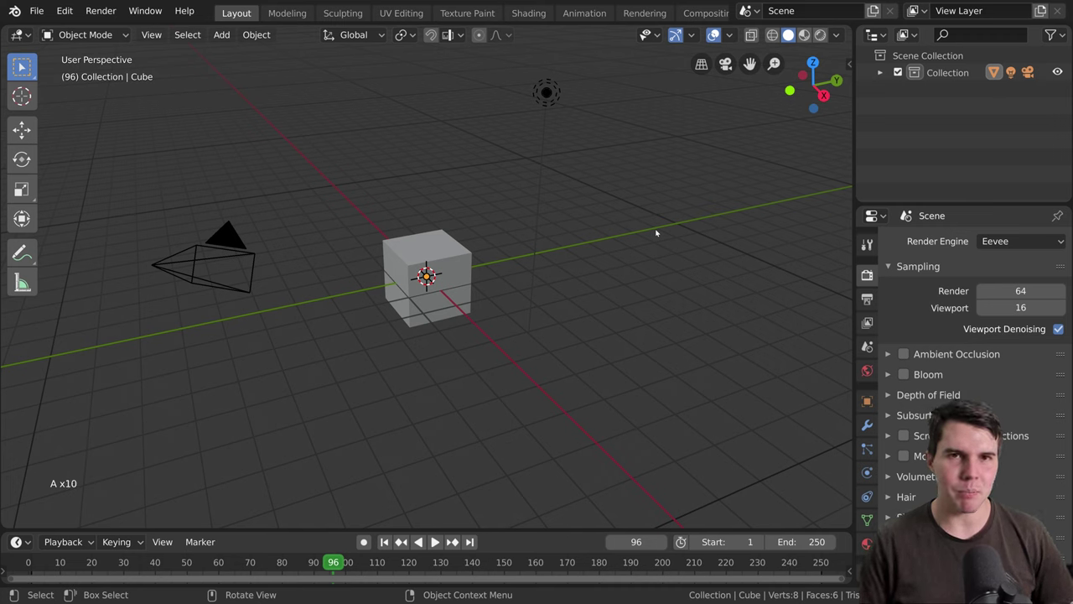
pyautogui.press('alt+a')
pyautogui.press('a')
pyautogui.press('alt+a')
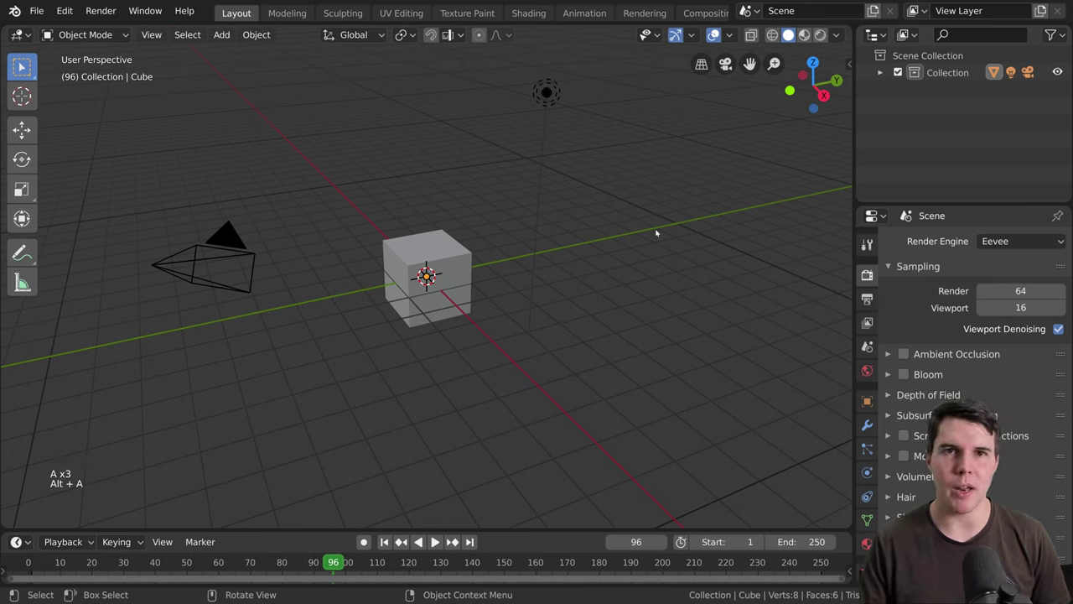
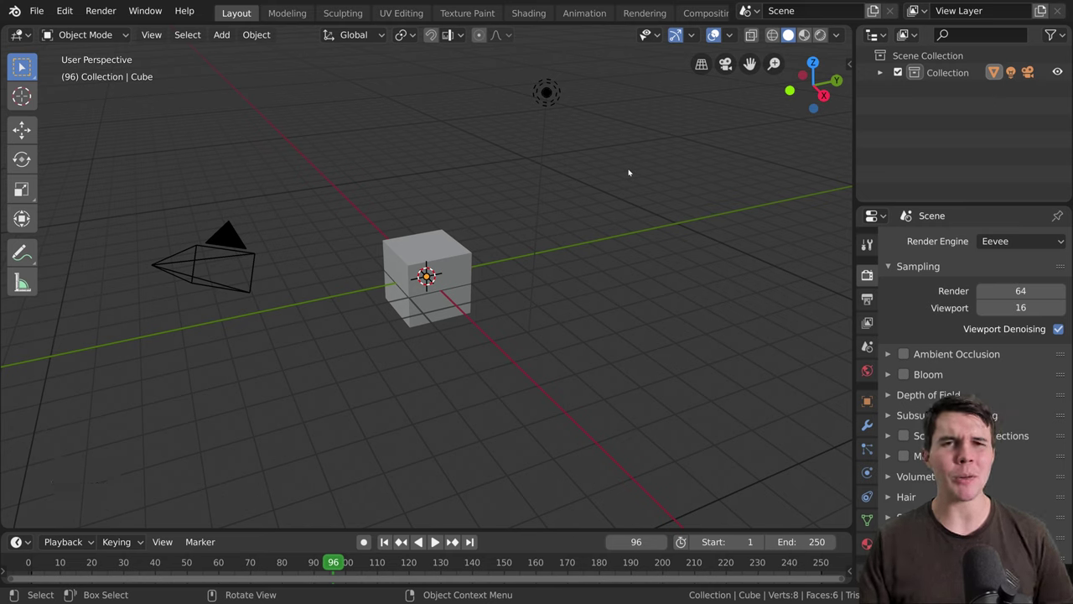
# Step: Cycle the selection tool with W through box, circle and lasso modes
pyautogui.press('w')
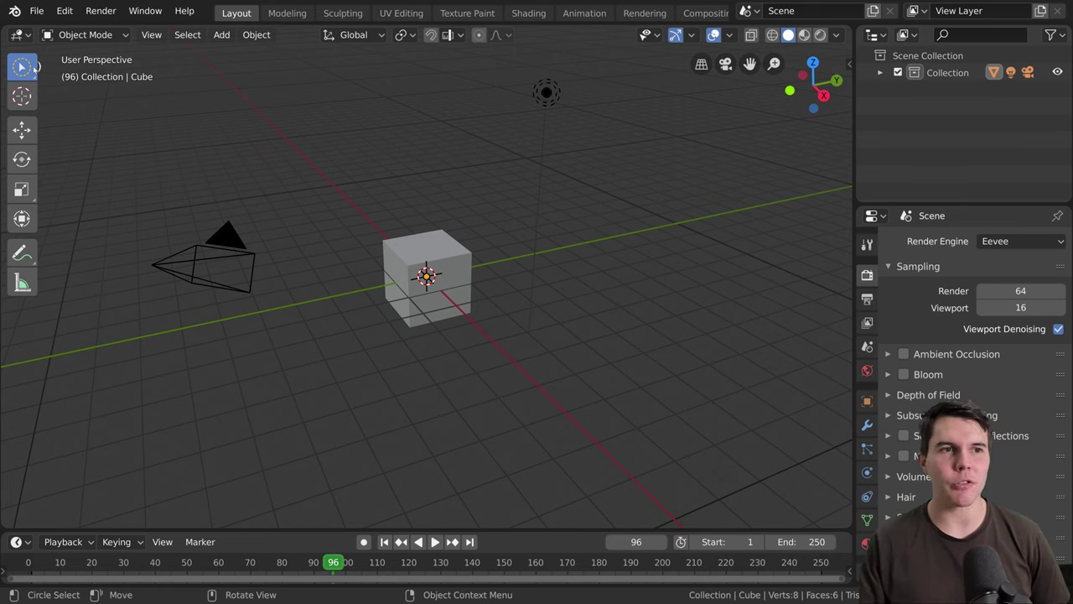
pyautogui.press('w')
pyautogui.press('w')
pyautogui.press('w')
pyautogui.press('w')
pyautogui.press('w')
pyautogui.press('w')
pyautogui.press('w')
pyautogui.press('w')
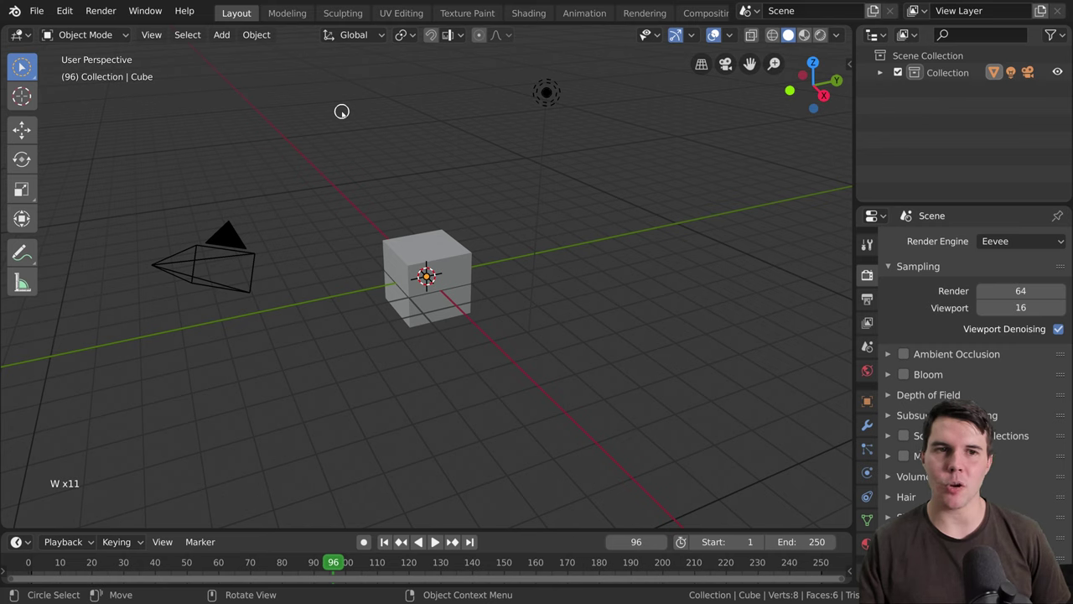
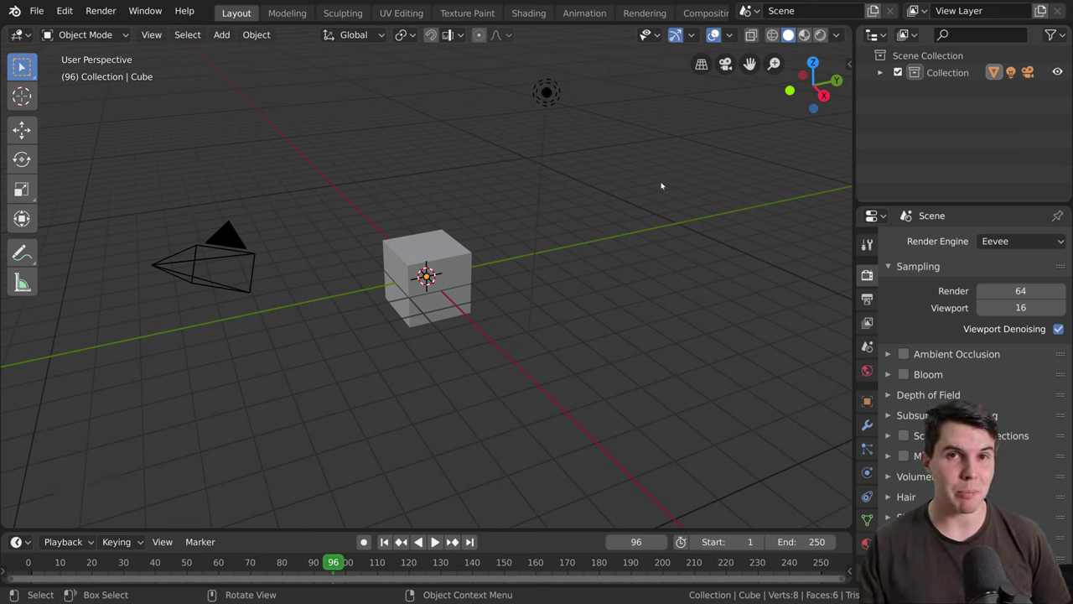
# Step: Play and pause the animation several times with Spacebar
pyautogui.press('space')
pyautogui.press('space')
pyautogui.press('space')
pyautogui.press('space')
pyautogui.press('space')
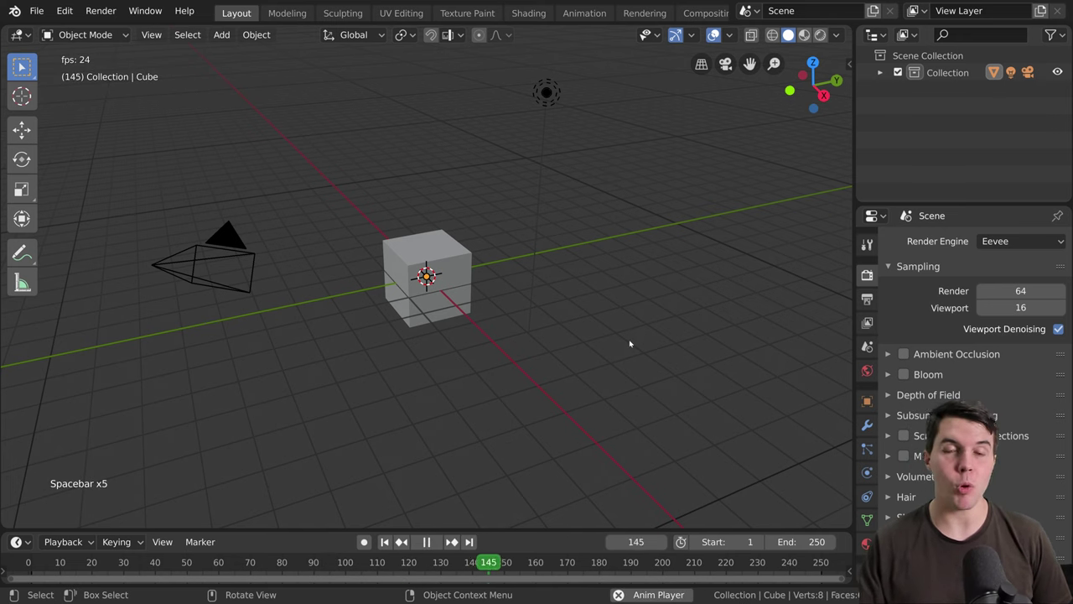
pyautogui.press('space')
pyautogui.press('space')
pyautogui.press('space')
pyautogui.press('space')
pyautogui.press('space')
pyautogui.press('space')
pyautogui.press('space')
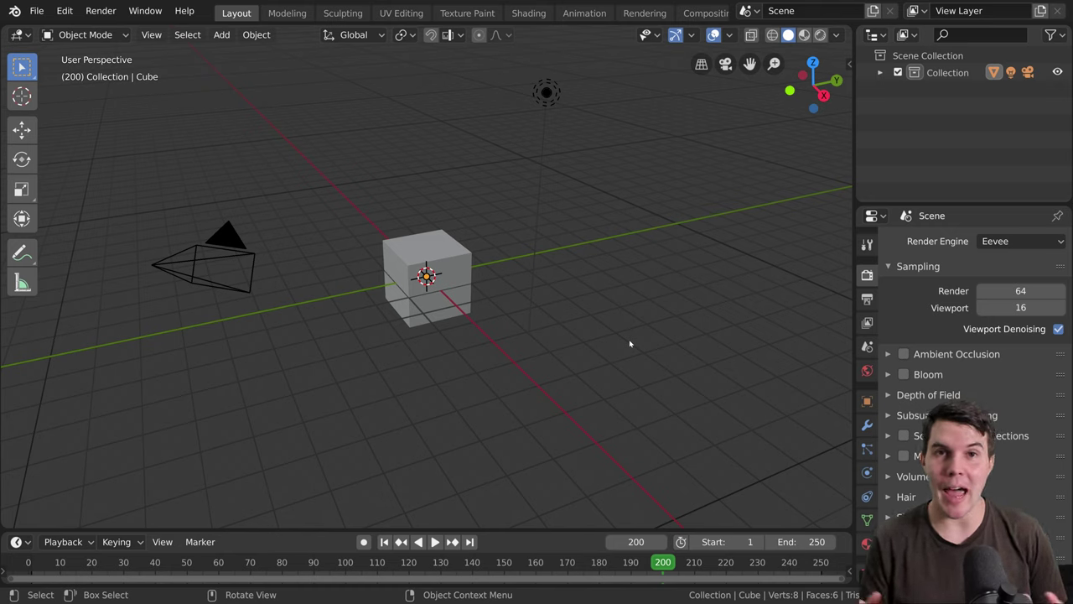
pyautogui.press('space')
# Step: Check the F3 search, then step the animation forward to frame 213
pyautogui.press('F3')
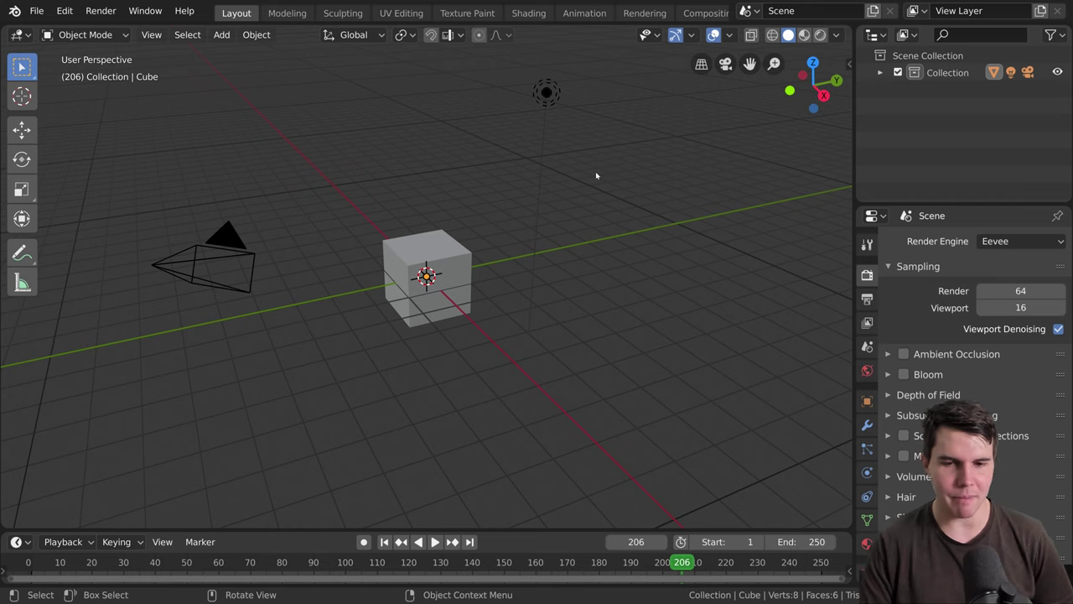
pyautogui.press('space')
pyautogui.press('space')
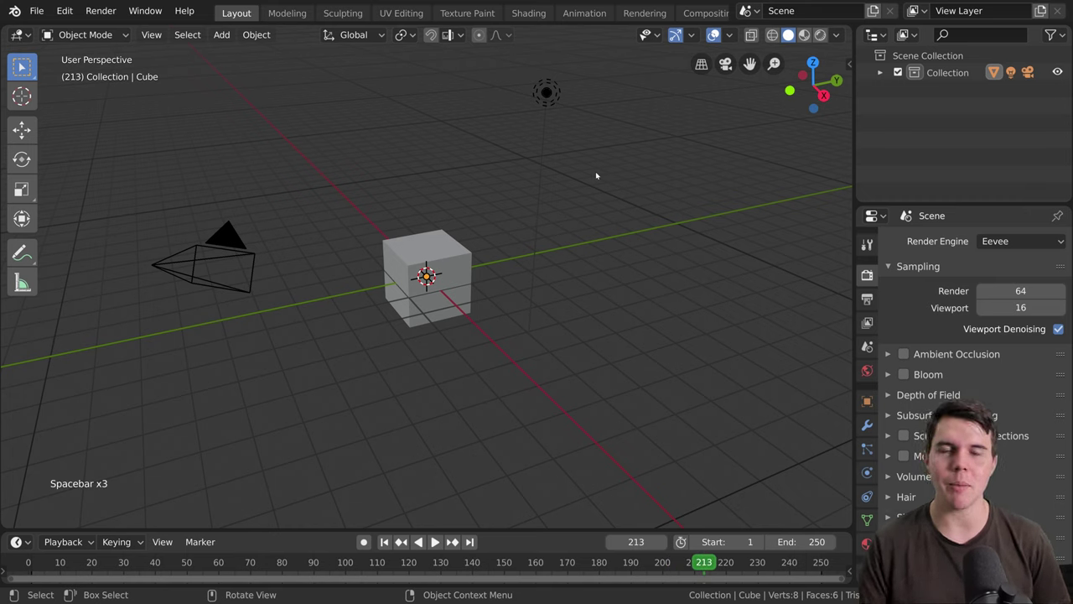
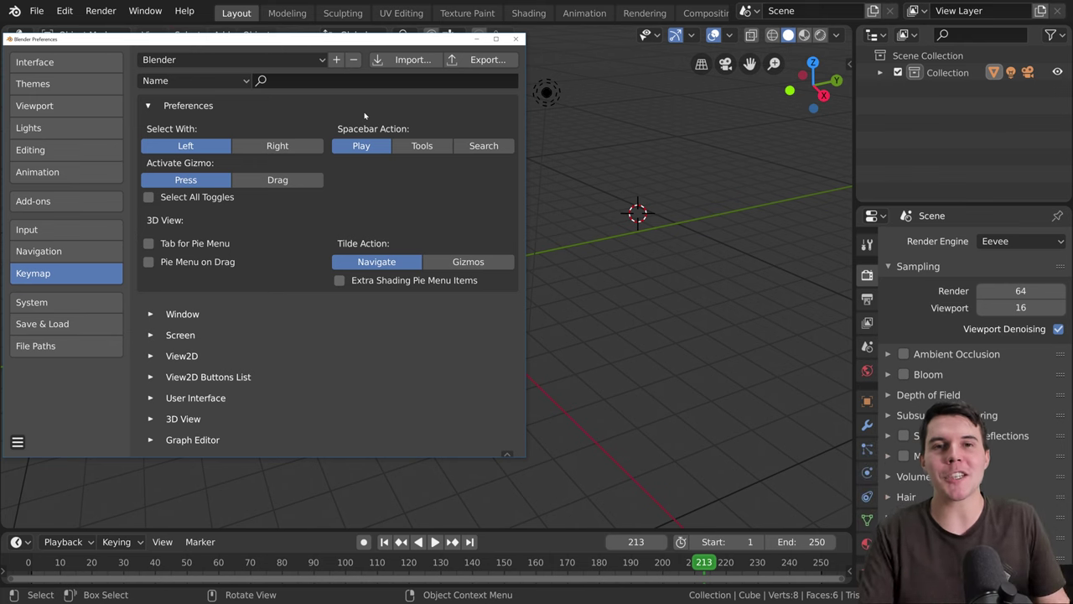
pyautogui.click(657, 173)
pyautogui.click(543, 209)
pyautogui.click(463, 264)
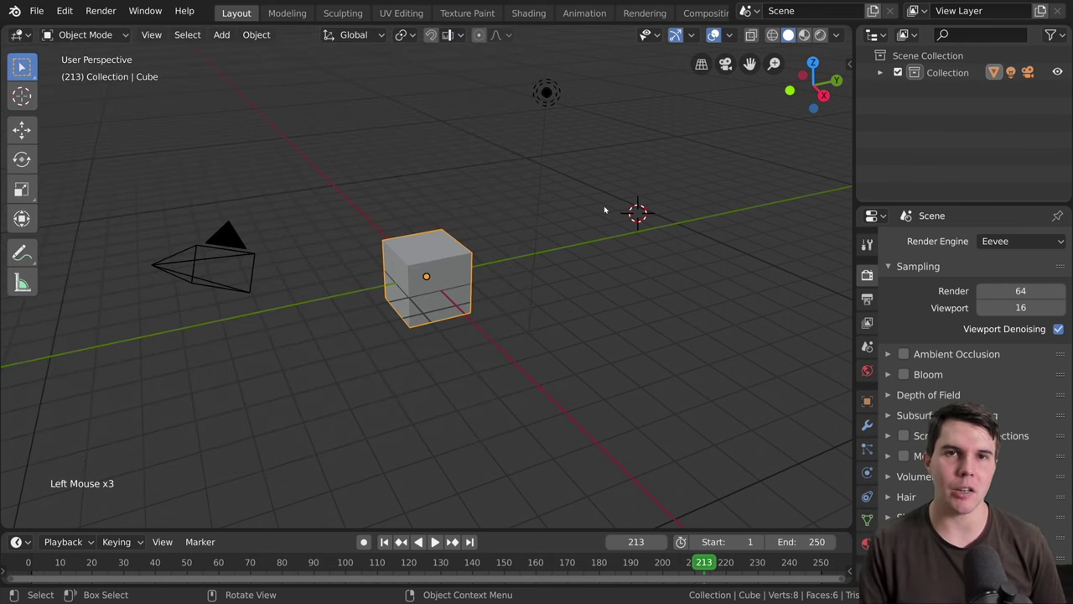
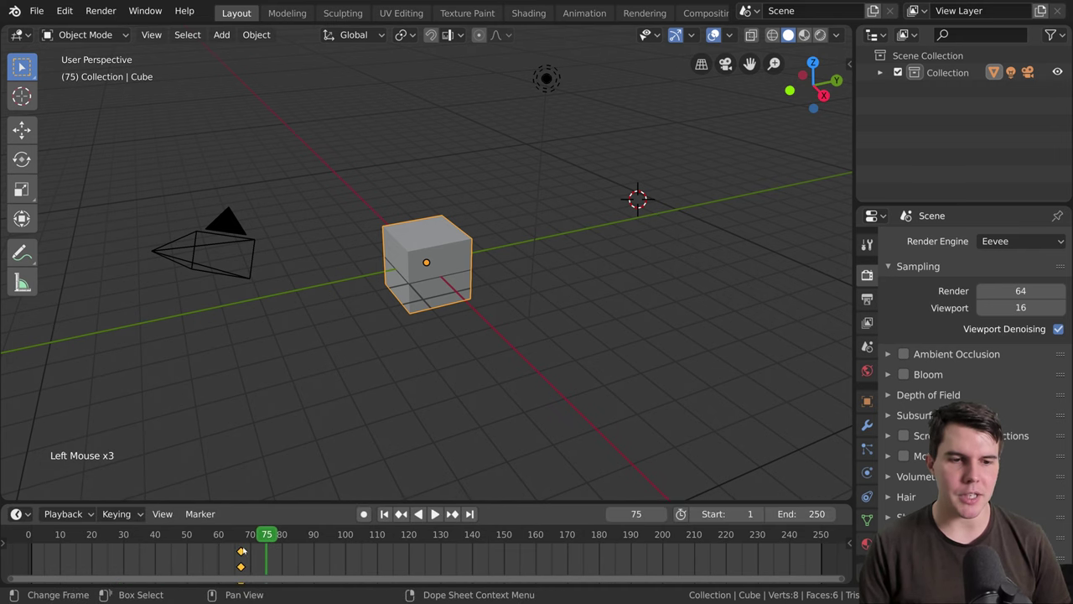
pyautogui.press('x')
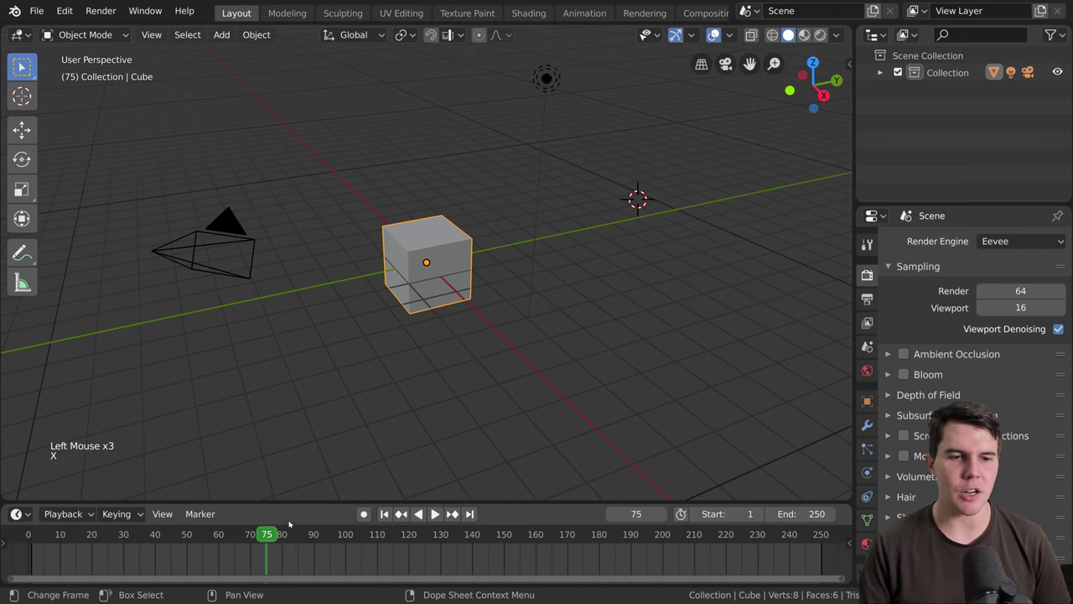
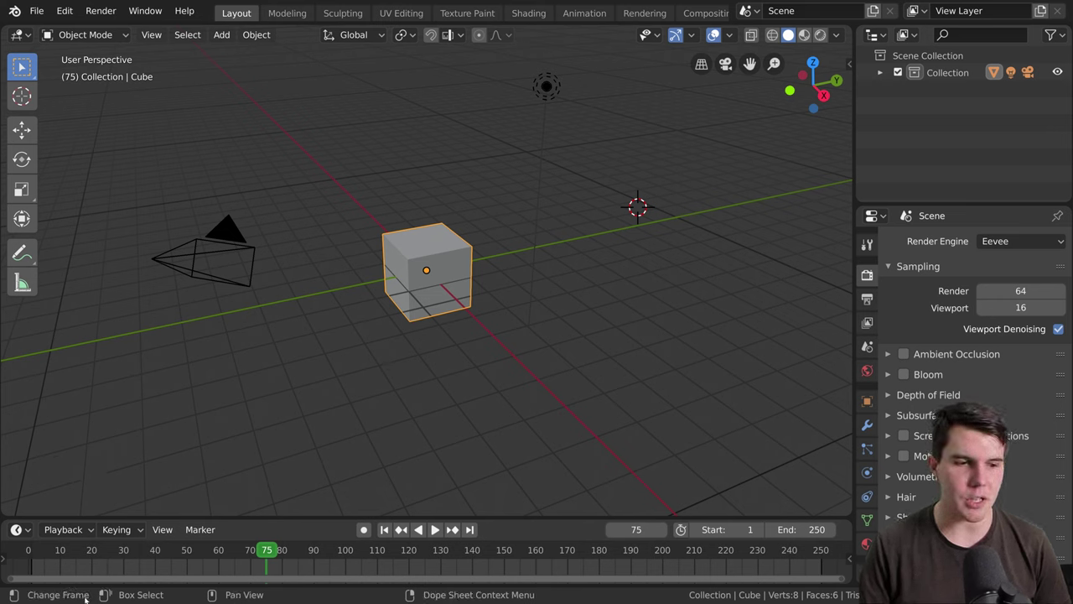
pyautogui.press('Tab')
pyautogui.press('Tab')
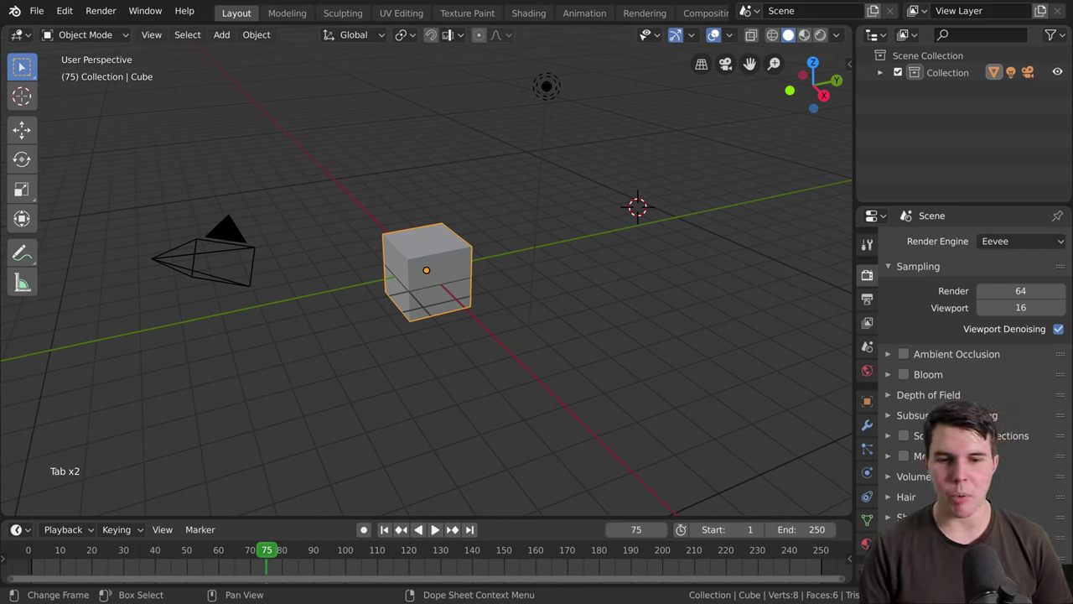
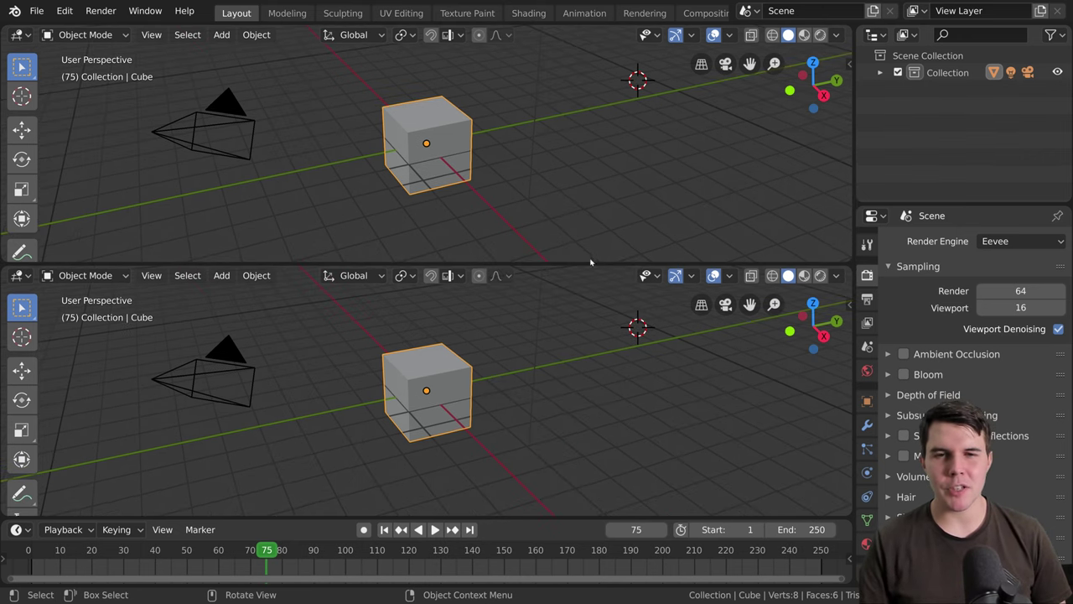
pyautogui.rightClick(591, 265)
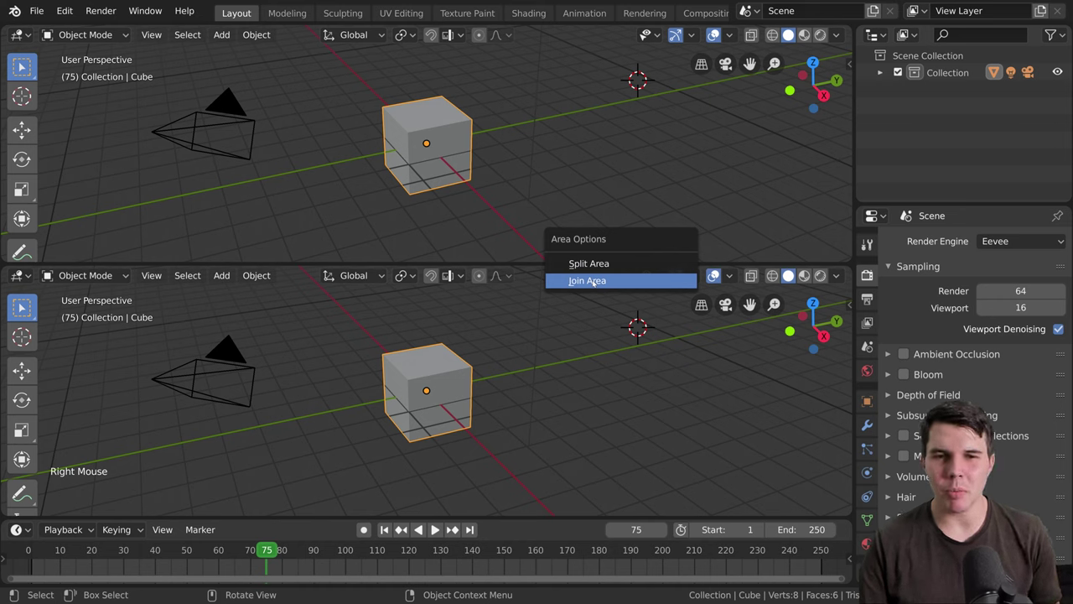
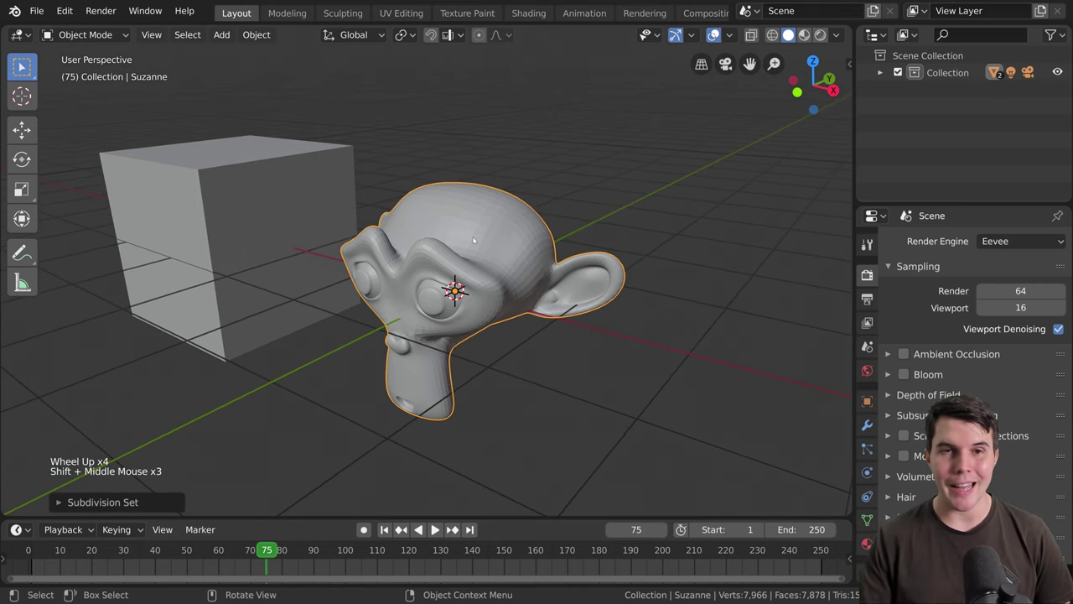
# Step: Add a Suzanne monkey head beside the cube and apply Shade Smooth from its context menu
pyautogui.scroll(3)
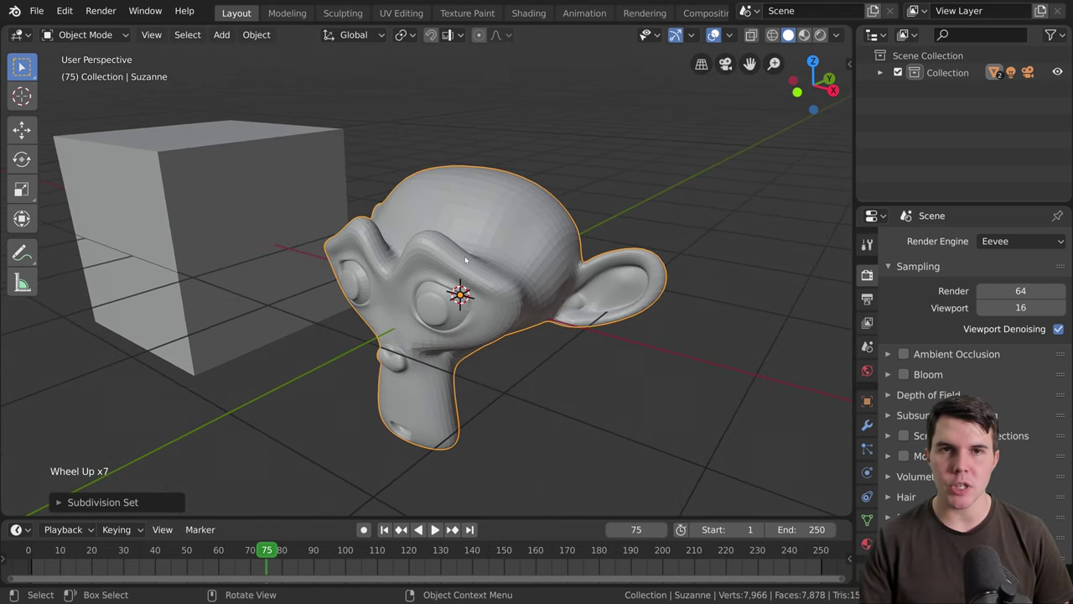
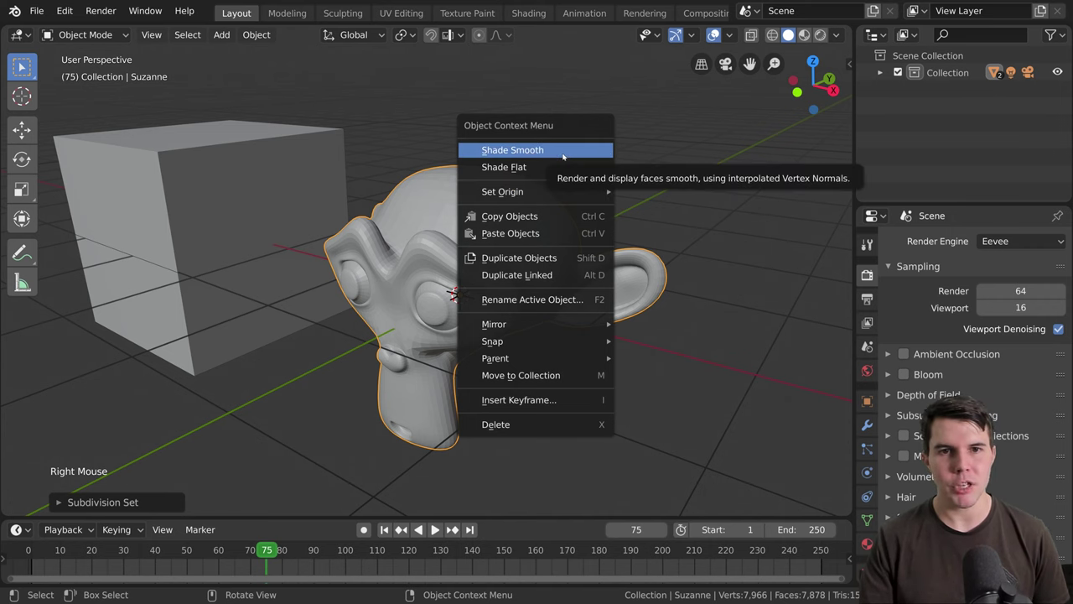
pyautogui.rightClick(536, 209)
pyautogui.rightClick(563, 244)
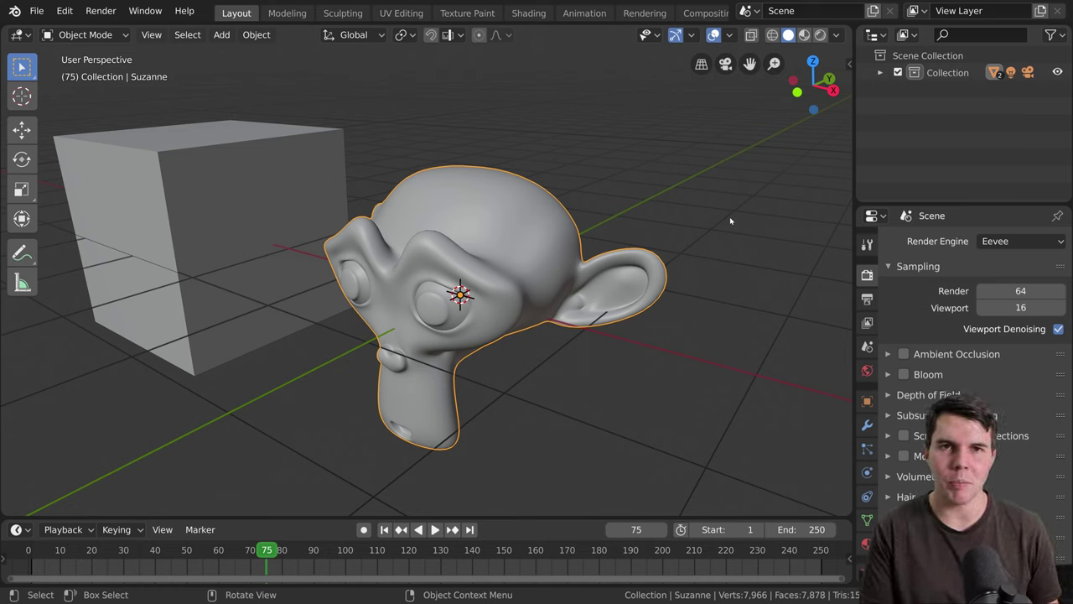
pyautogui.scroll(-3)
pyautogui.rightClick(513, 265)
pyautogui.rightClick(518, 254)
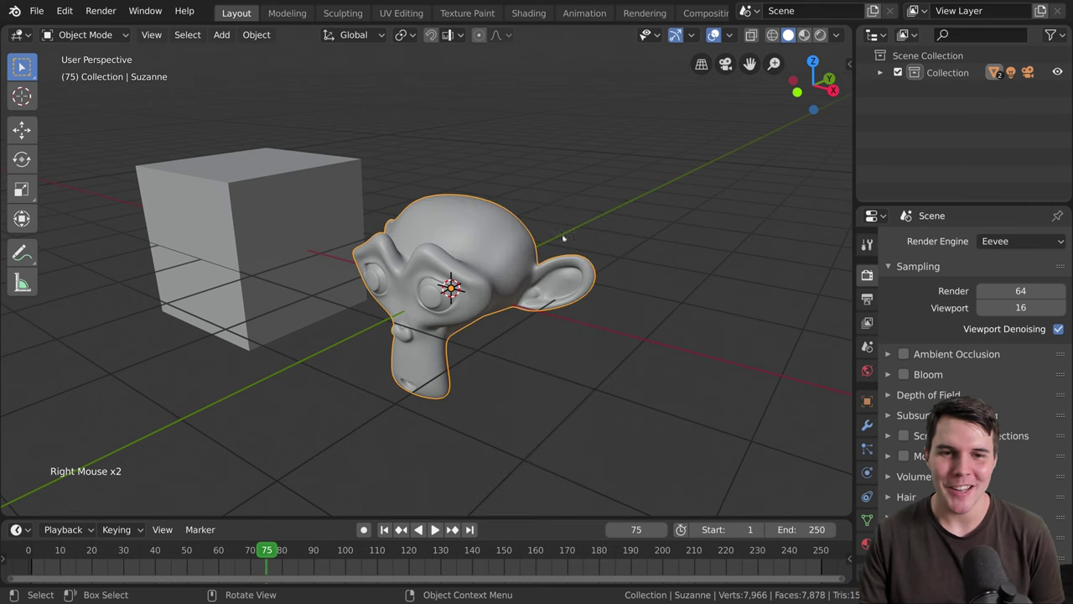
# Step: Set Suzanne's origin to the 3D cursor placed just beneath its chin via Set Origin
pyautogui.scroll(3)
pyautogui.middleClick(520, 315)
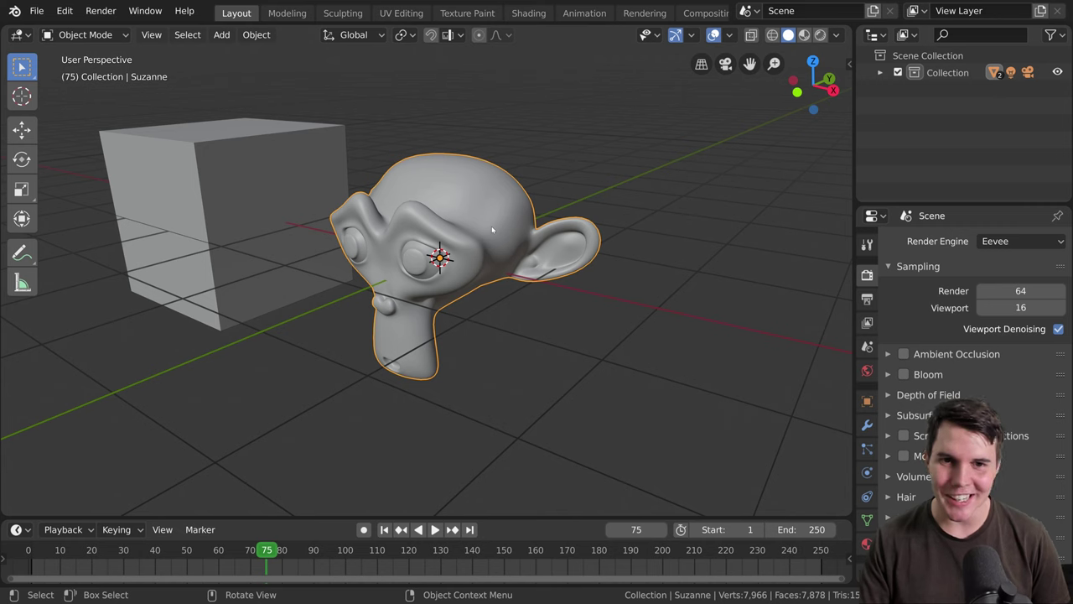
pyautogui.rightClick(494, 228)
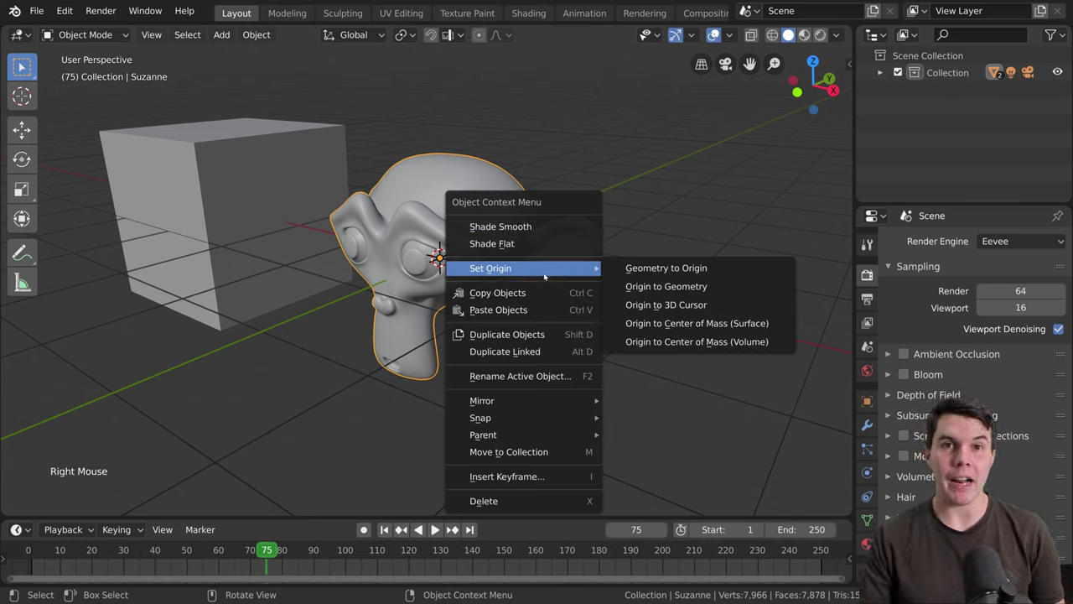
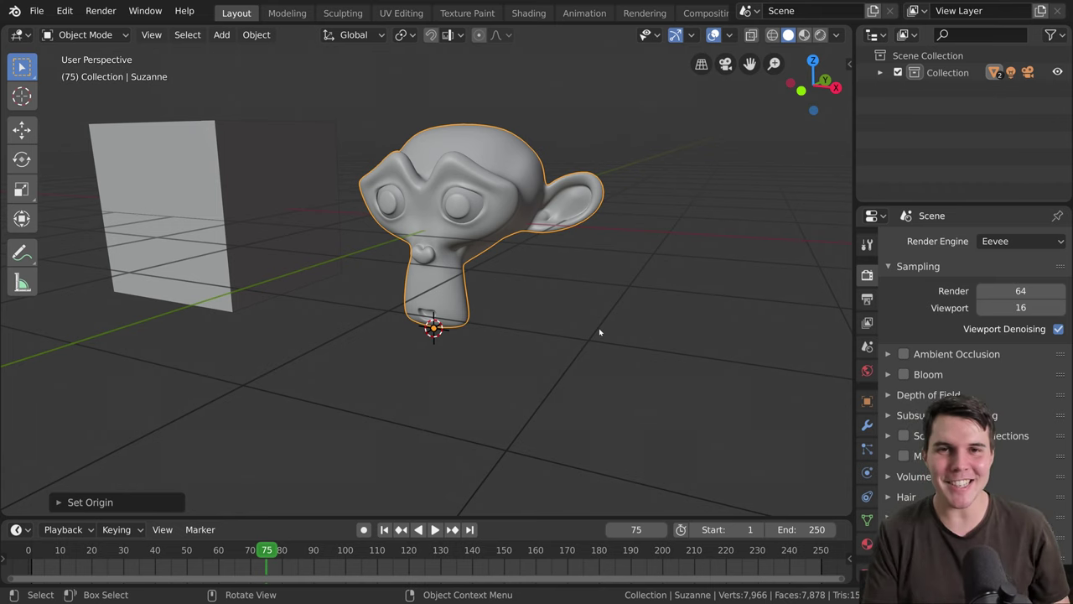
pyautogui.middleClick(606, 336)
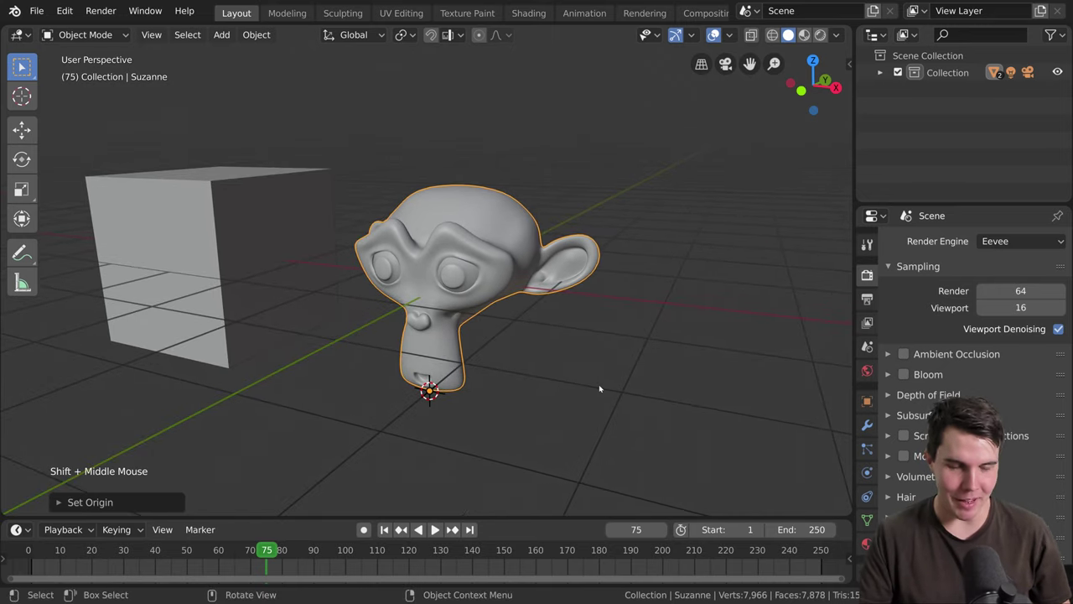
pyautogui.rightClick(545, 288)
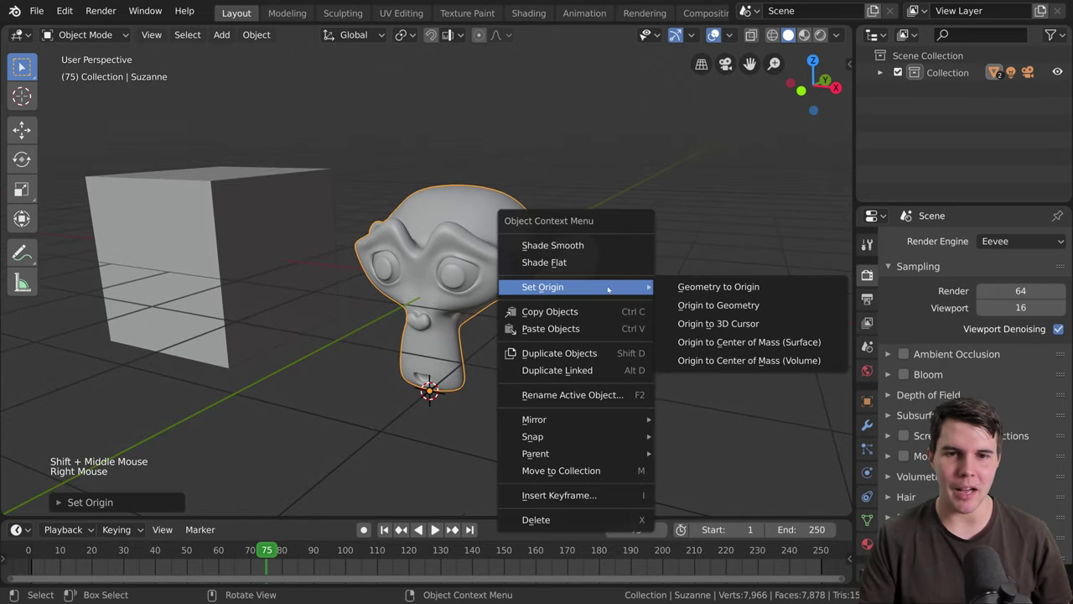
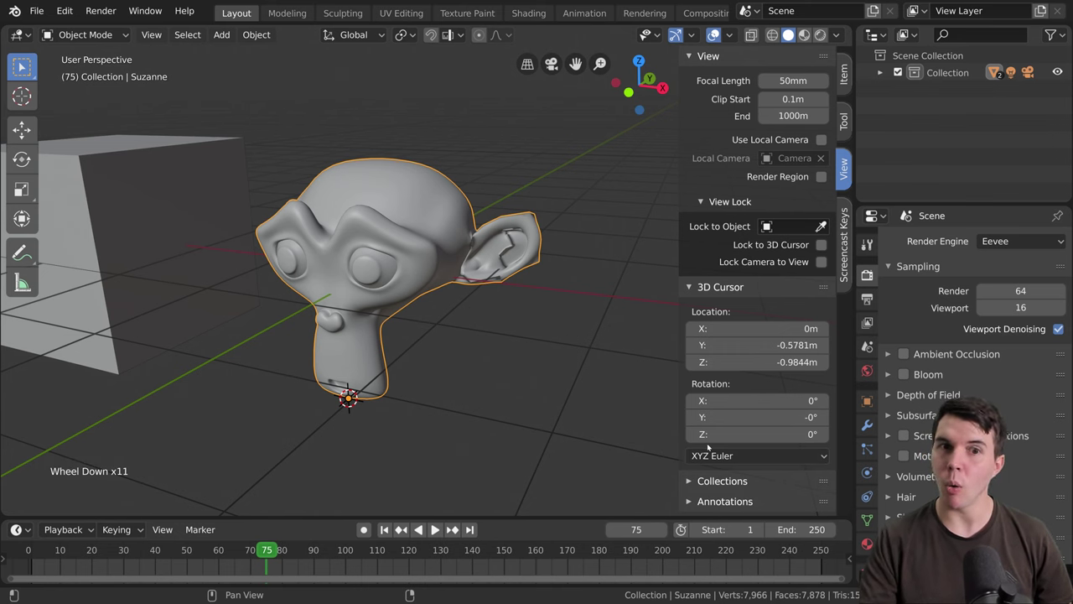
# Step: Enter Edit Mode on Suzanne and hide the 3D cursor sidebar panel
pyautogui.press('Tab')
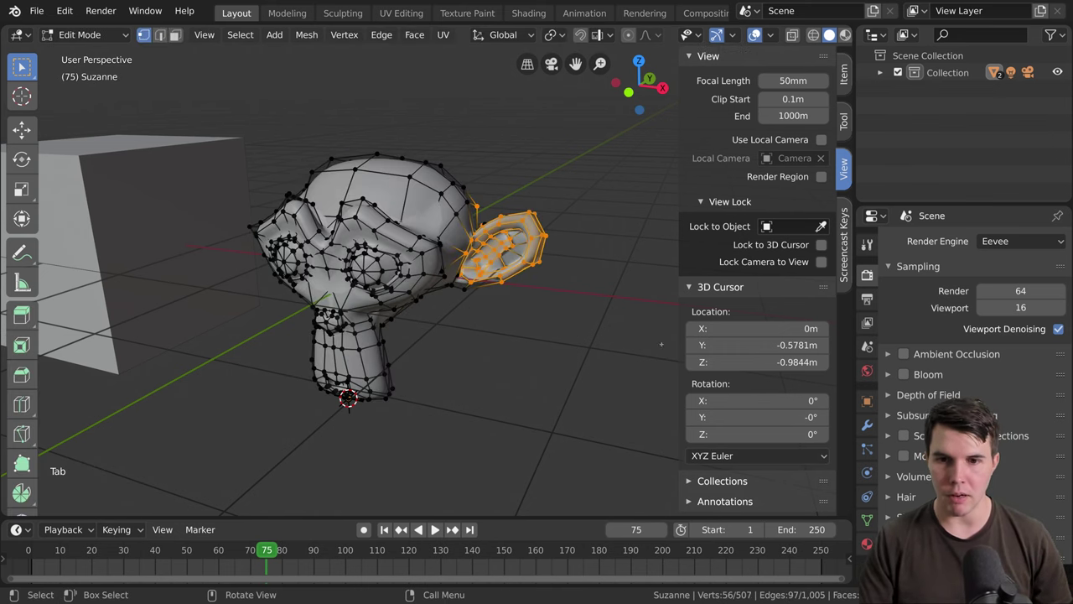
pyautogui.scroll(-3)
pyautogui.scroll(3)
pyautogui.scroll(3)
pyautogui.scroll(-3)
pyautogui.scroll(3)
pyautogui.scroll(-3)
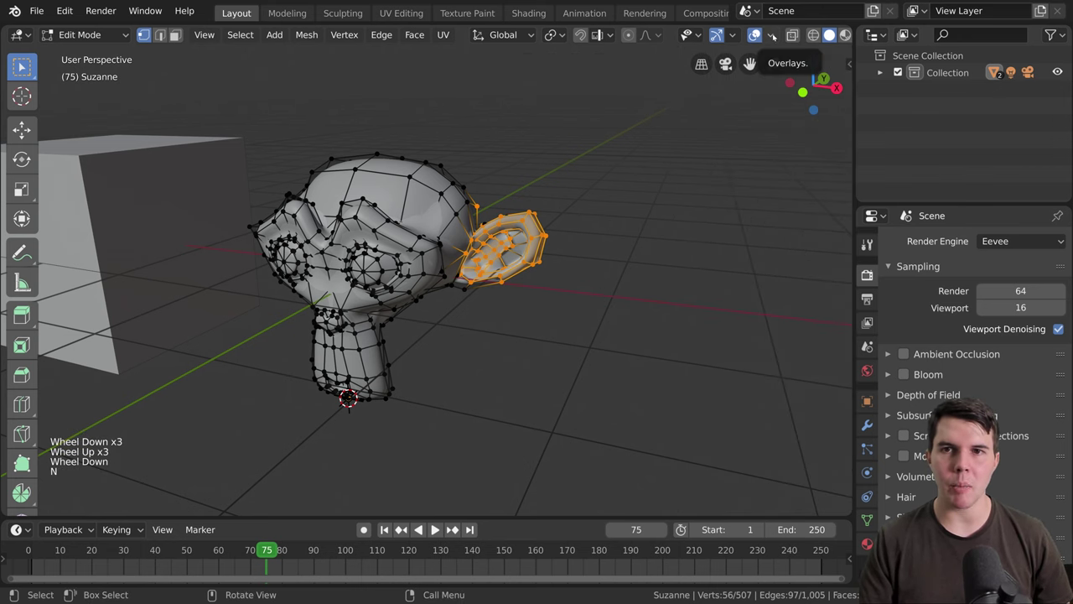
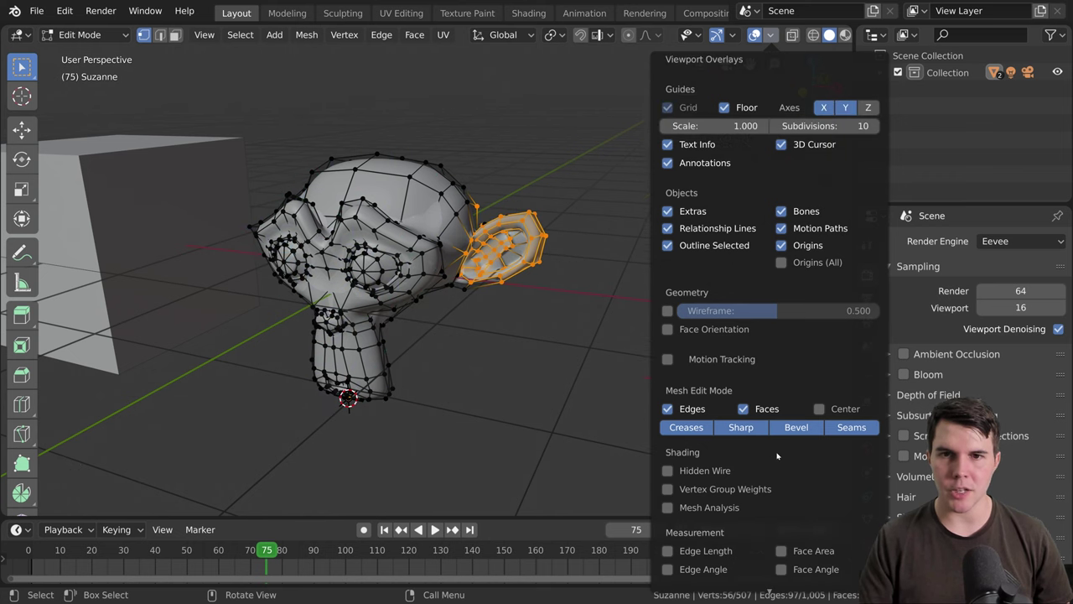
pyautogui.scroll(-3)
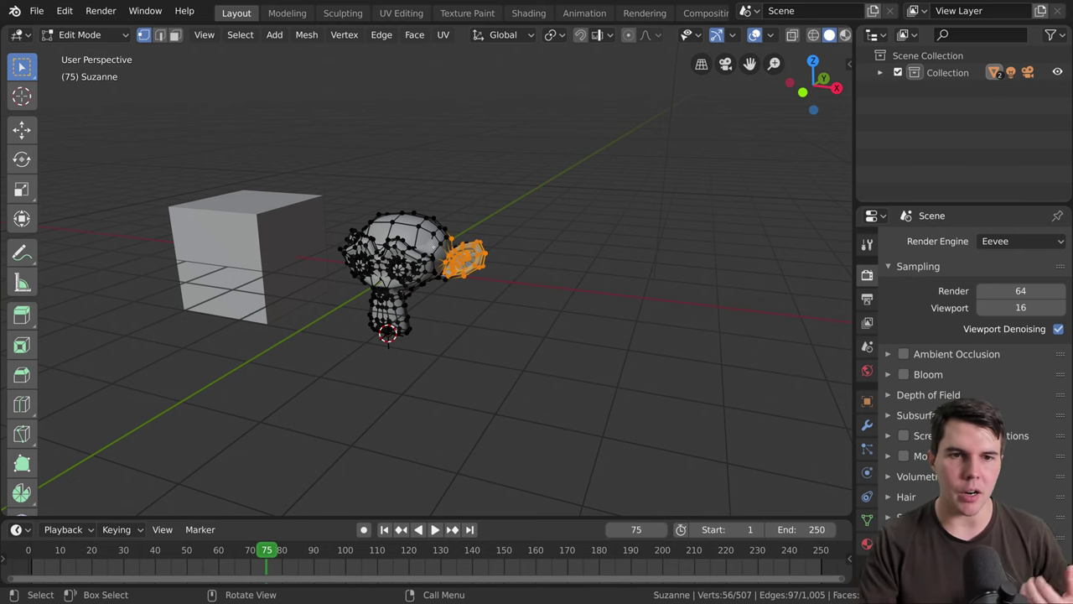
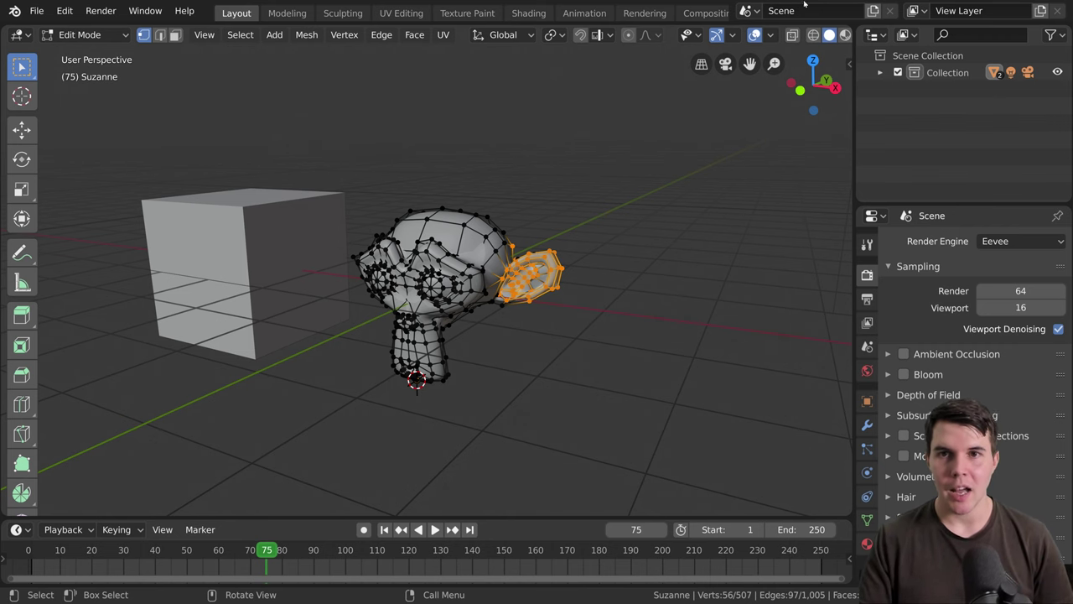
# Step: Enable Face Orientation, return to Object Mode and orbit to find Suzanne's red reversed ear
pyautogui.click(778, 33)
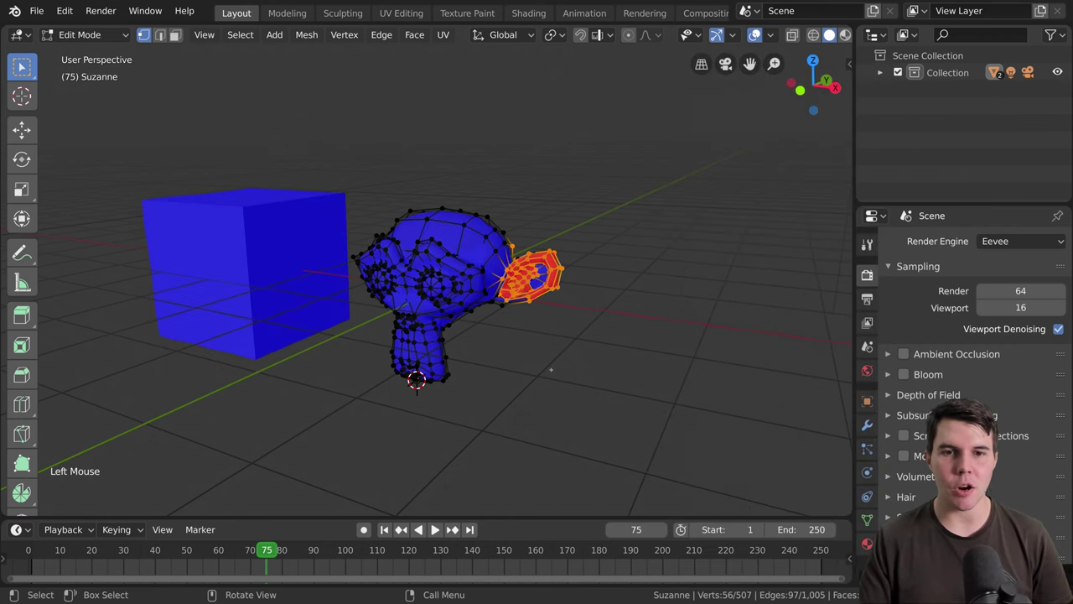
pyautogui.press('Tab')
pyautogui.middleClick(414, 380)
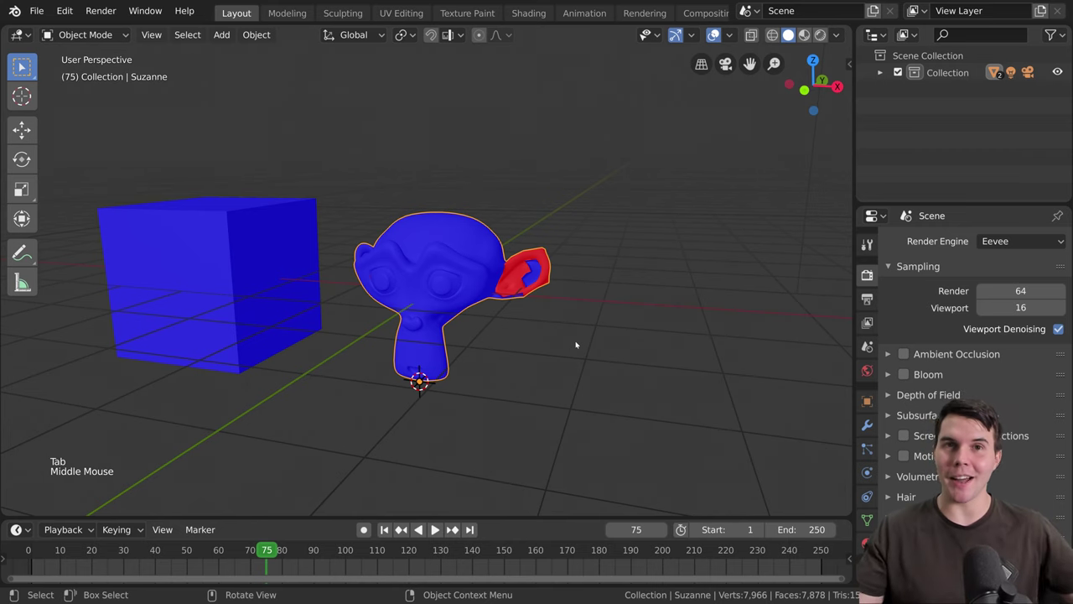
pyautogui.middleClick(417, 381)
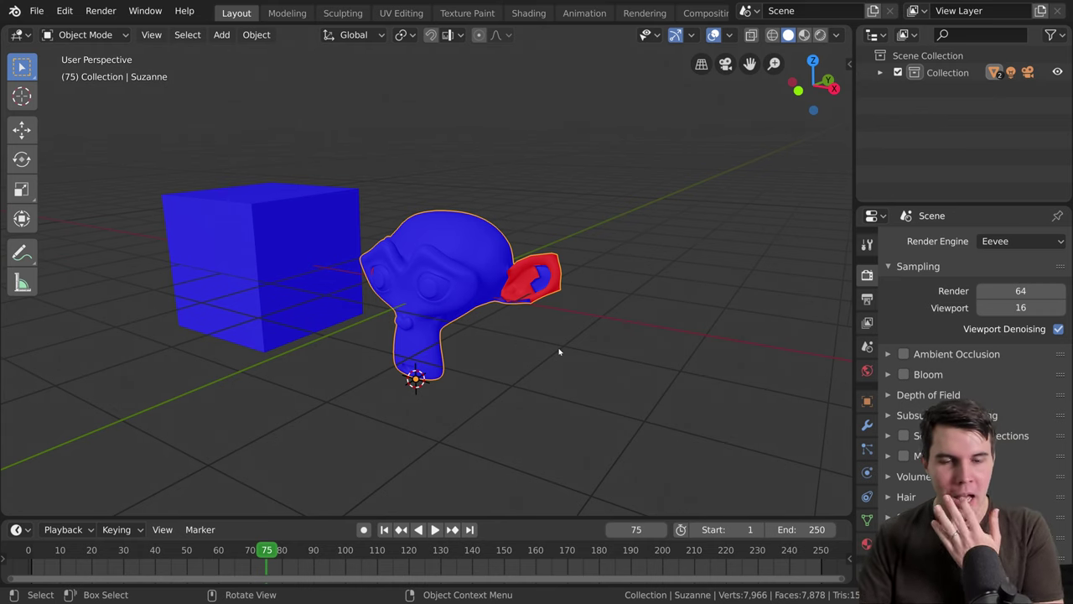
pyautogui.middleClick(414, 379)
pyautogui.scroll(3)
pyautogui.middleClick(399, 490)
pyautogui.scroll(-3)
pyautogui.middleClick(409, 432)
pyautogui.scroll(3)
pyautogui.scroll(-3)
pyautogui.middleClick(461, 301)
# Step: Select the cube beside Suzanne
pyautogui.click(238, 287)
pyautogui.scroll(-3)
pyautogui.scroll(3)
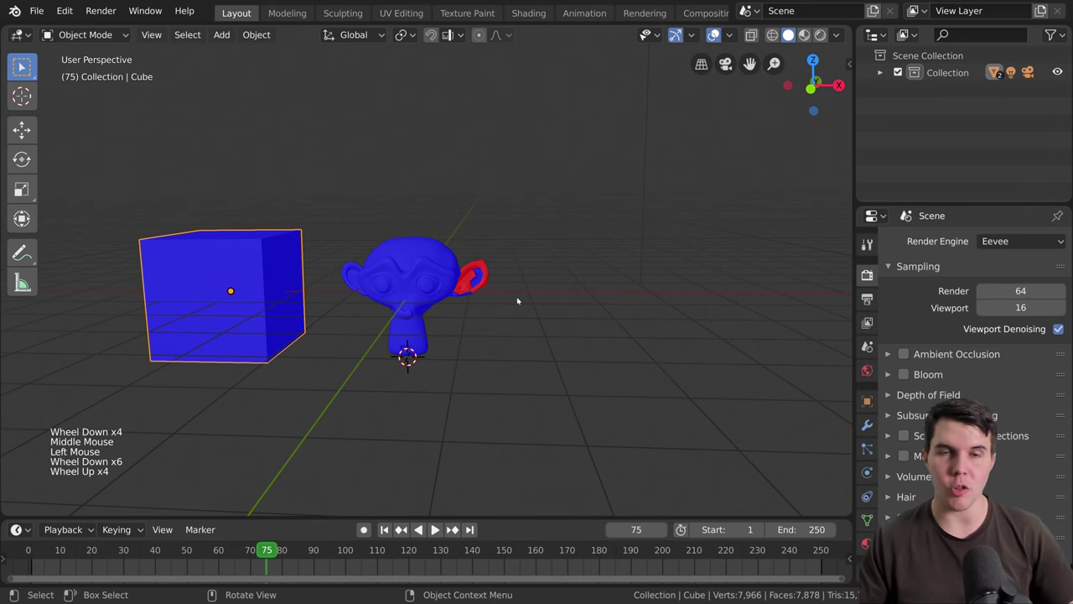
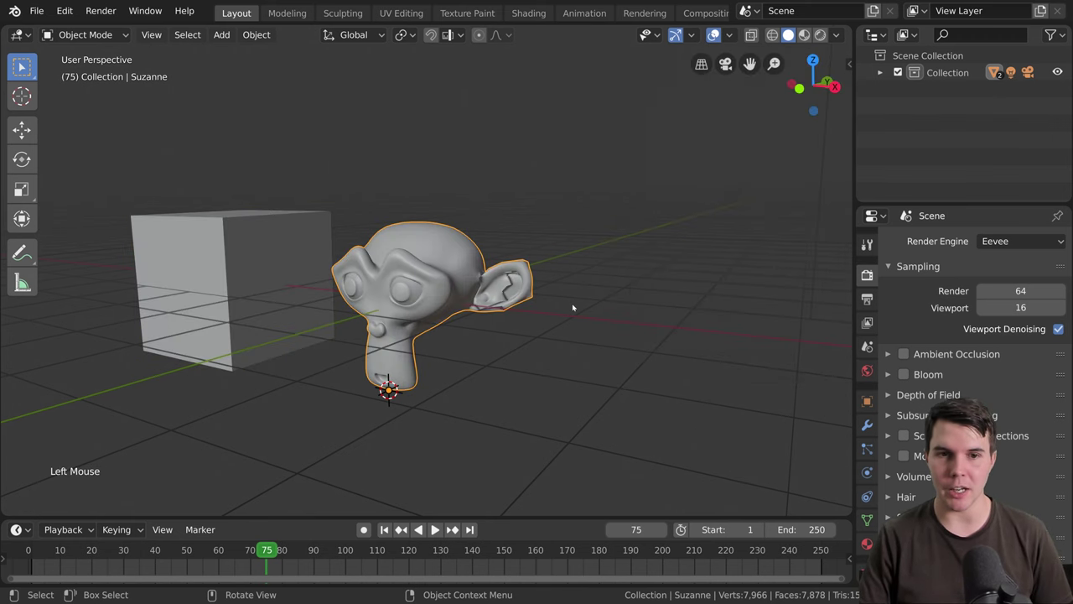
# Step: In Edit Mode select all 507 vertices and recalculate normals outside with Shift+N
pyautogui.scroll(3)
pyautogui.press('Tab')
pyautogui.press('a')
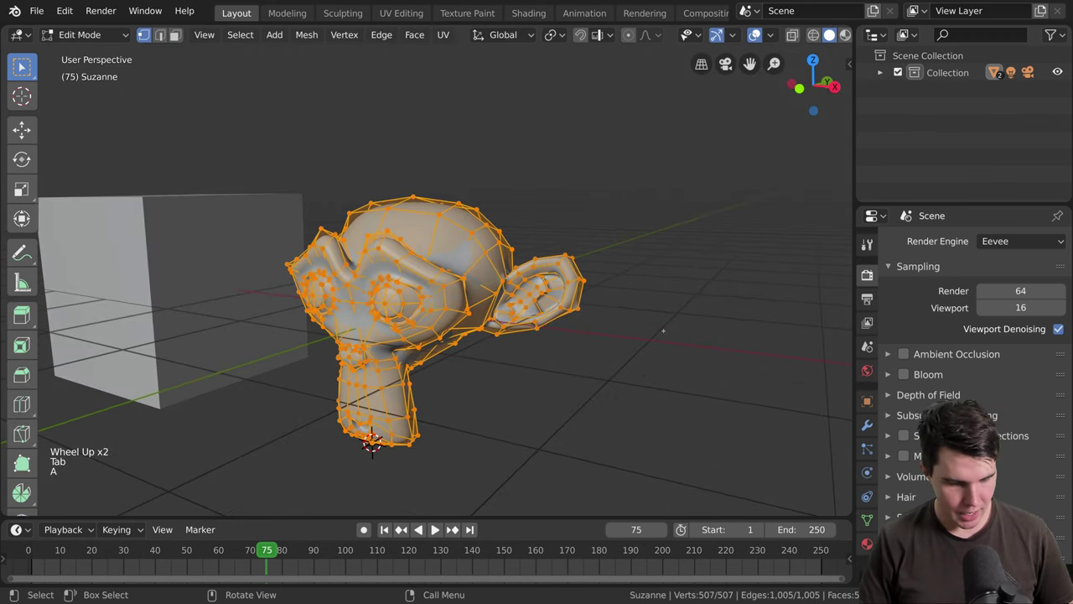
pyautogui.press('shift+n')
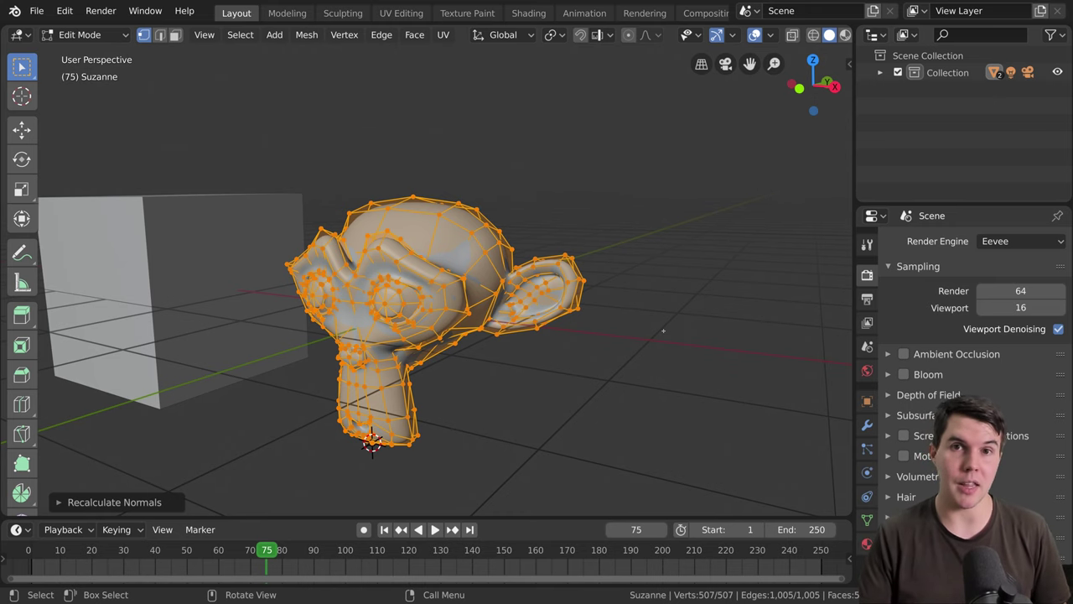
# Step: Return to Object Mode and uncheck Face Orientation in the Overlays popover
pyautogui.press('Tab')
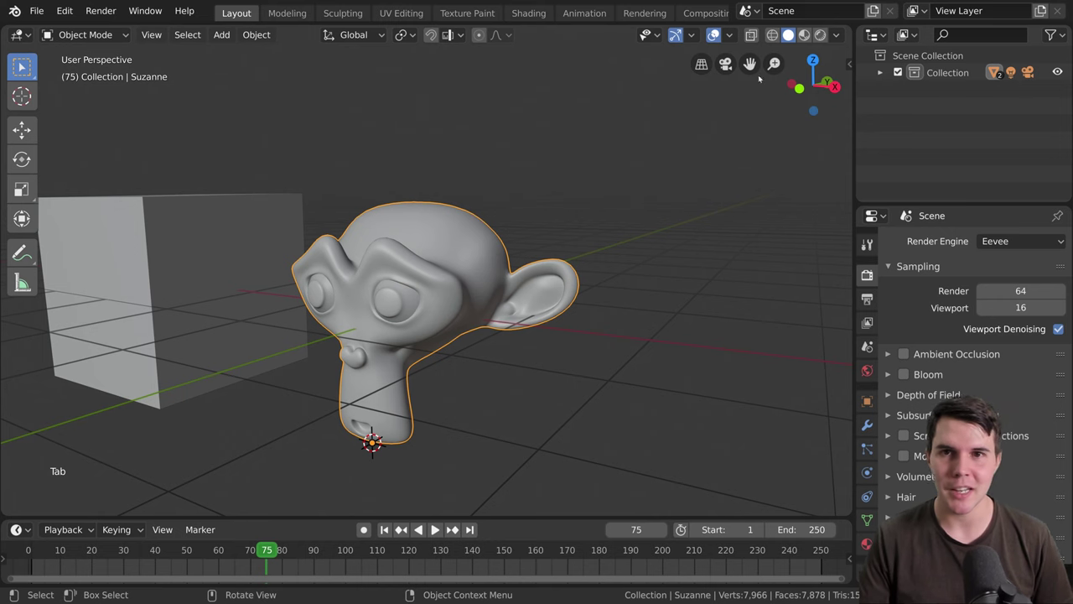
pyautogui.click(741, 33)
pyautogui.click(656, 221)
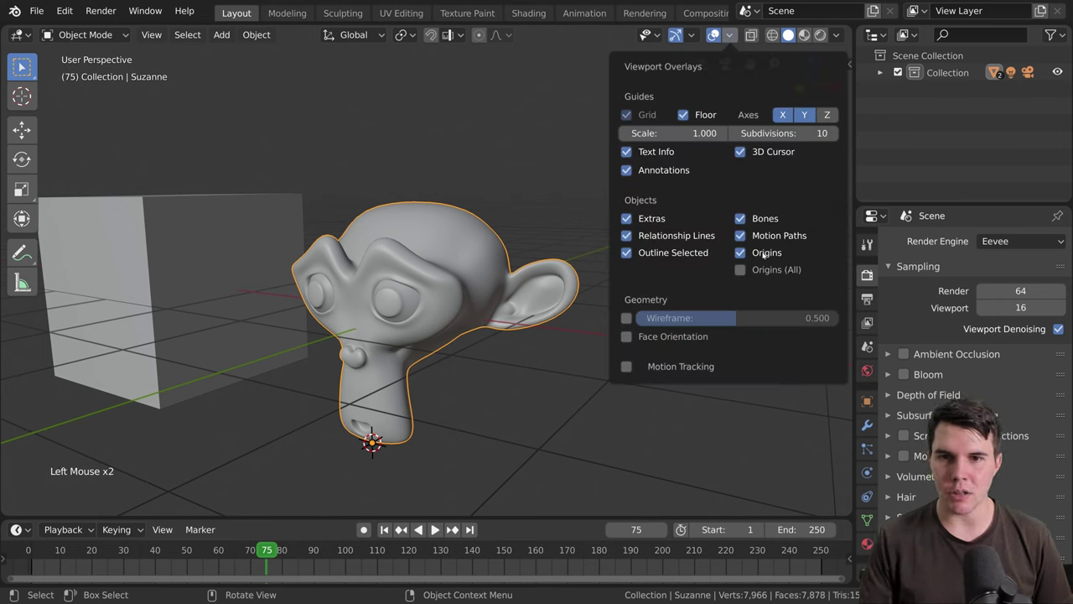
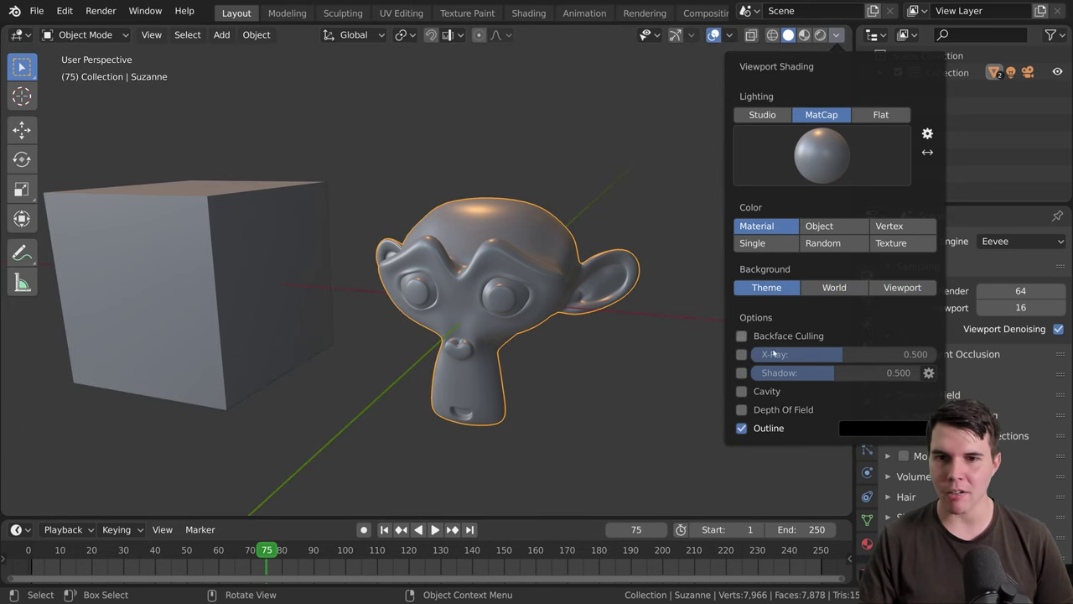
# Step: Toggle X-ray so the cube and Suzanne display see-through under MatCap lighting
pyautogui.middleClick(567, 304)
pyautogui.press('alt+a')
pyautogui.middleClick(604, 300)
pyautogui.scroll(3)
pyautogui.middleClick(591, 299)
pyautogui.scroll(-3)
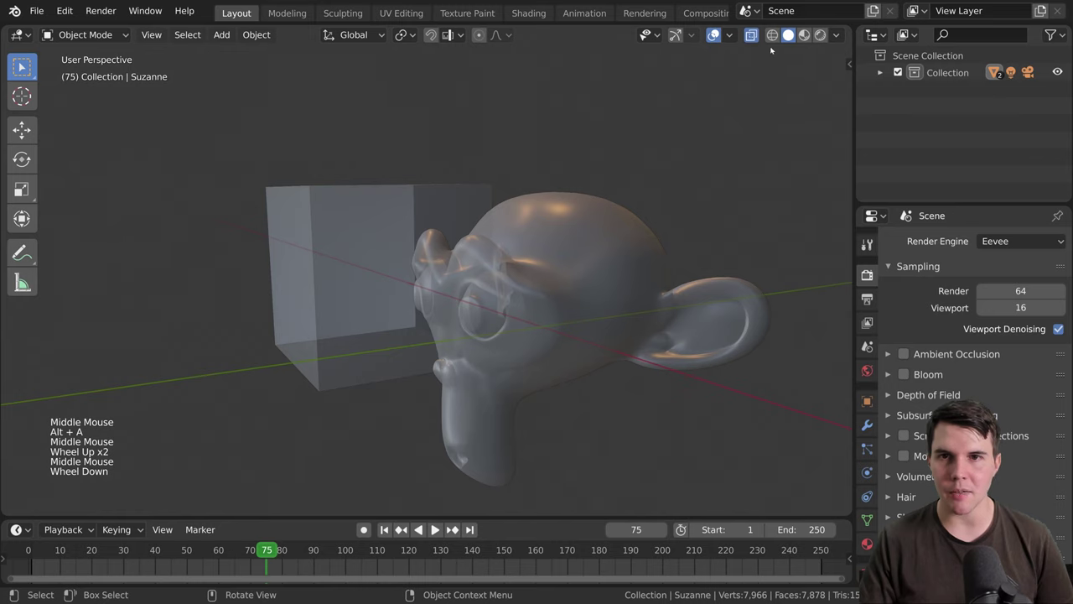
pyautogui.click(751, 38)
pyautogui.click(752, 39)
pyautogui.doubleClick(752, 38)
pyautogui.click(752, 38)
pyautogui.click(751, 39)
pyautogui.doubleClick(752, 39)
pyautogui.click(752, 39)
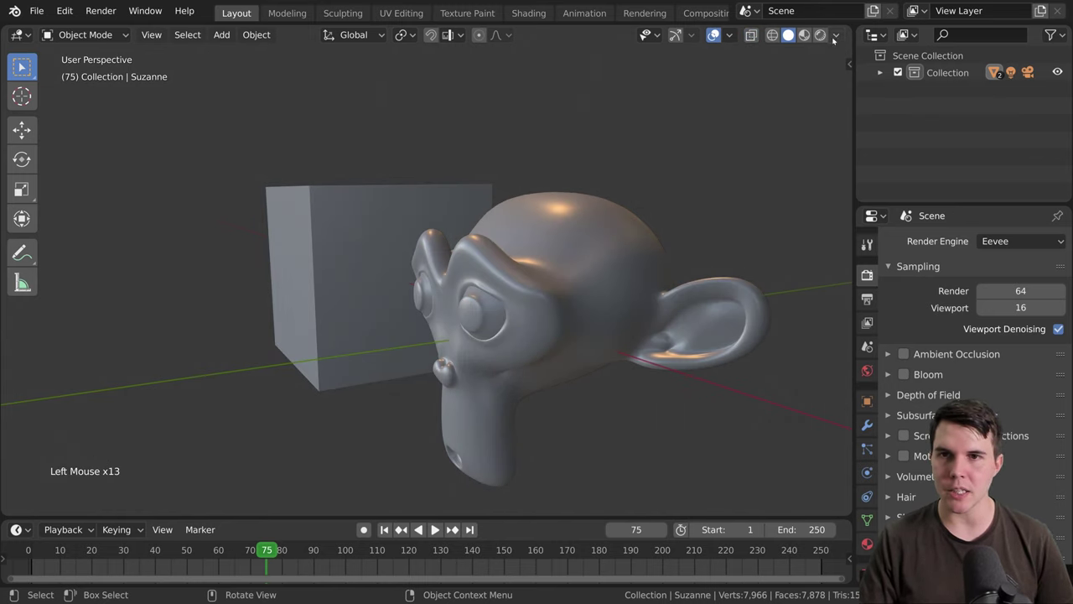
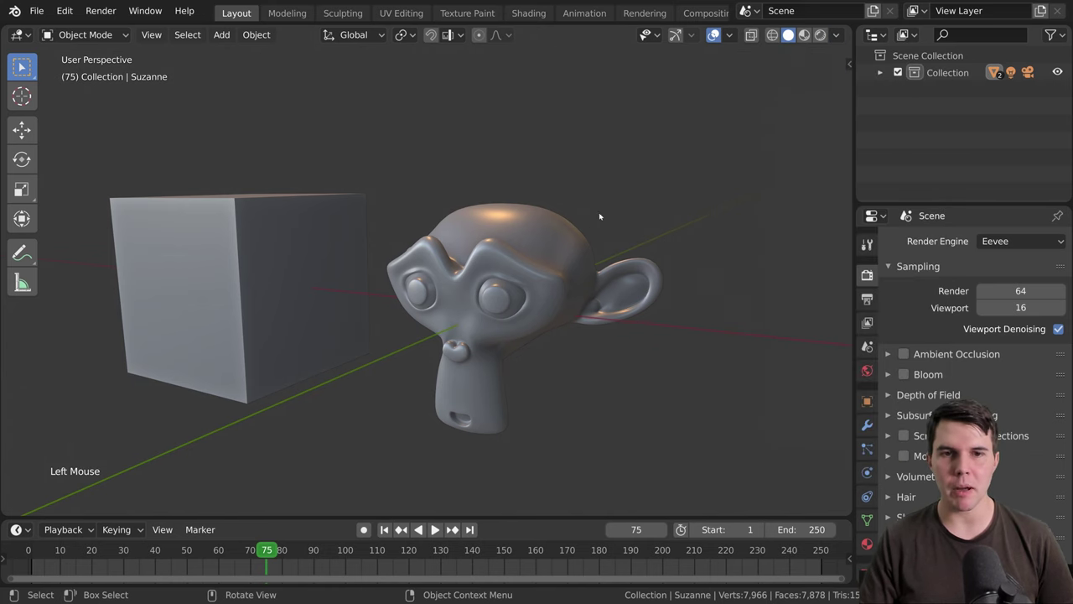
# Step: Switch the viewport through Wireframe, Material Preview and back to Solid while orbiting the models
pyautogui.middleClick(681, 241)
pyautogui.middleClick(689, 219)
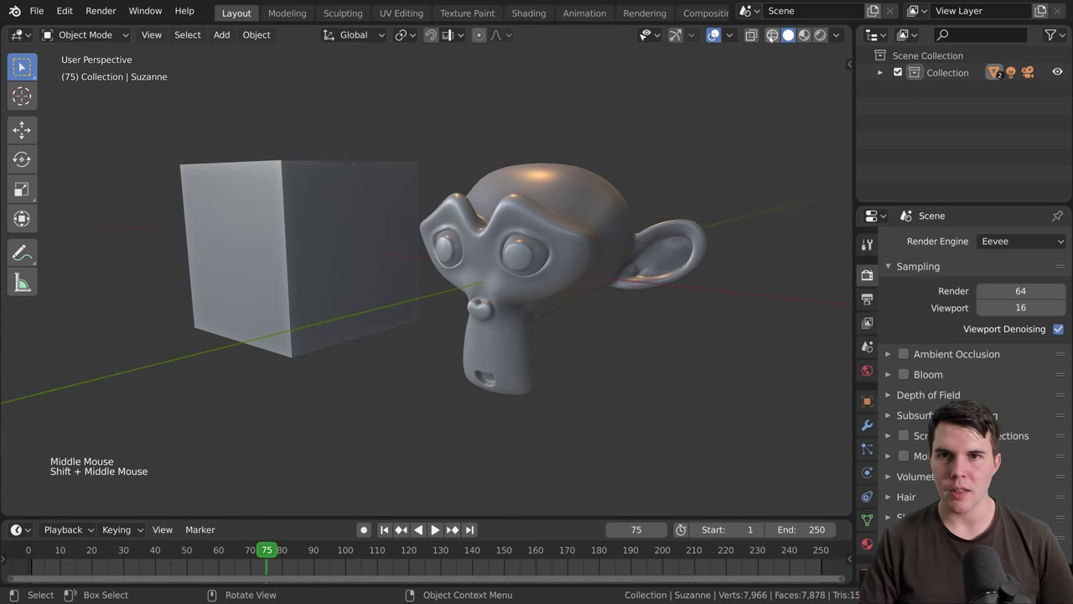
pyautogui.click(779, 37)
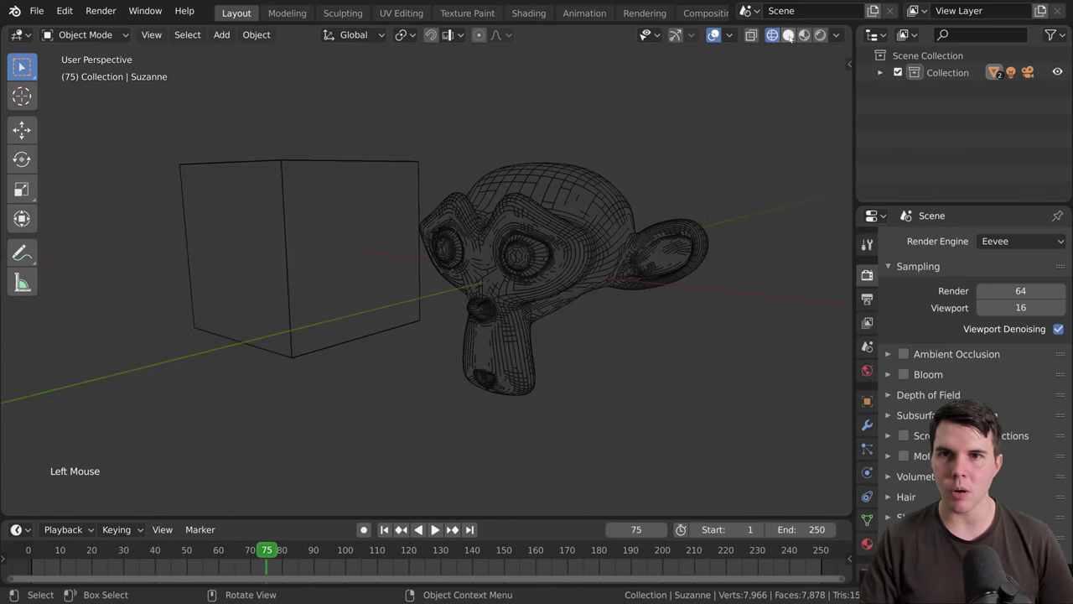
pyautogui.click(792, 38)
pyautogui.click(806, 40)
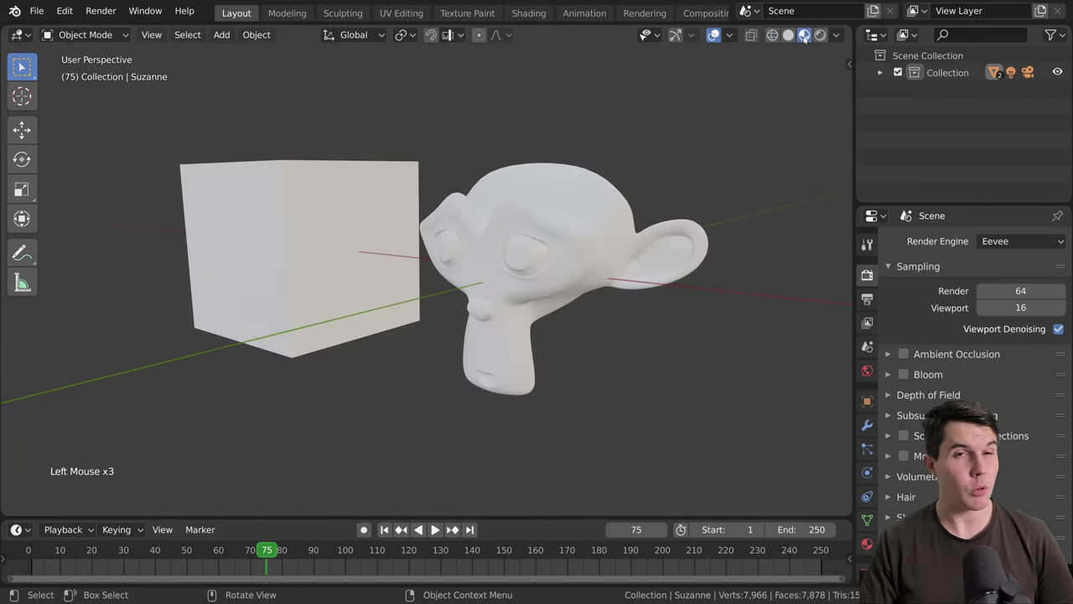
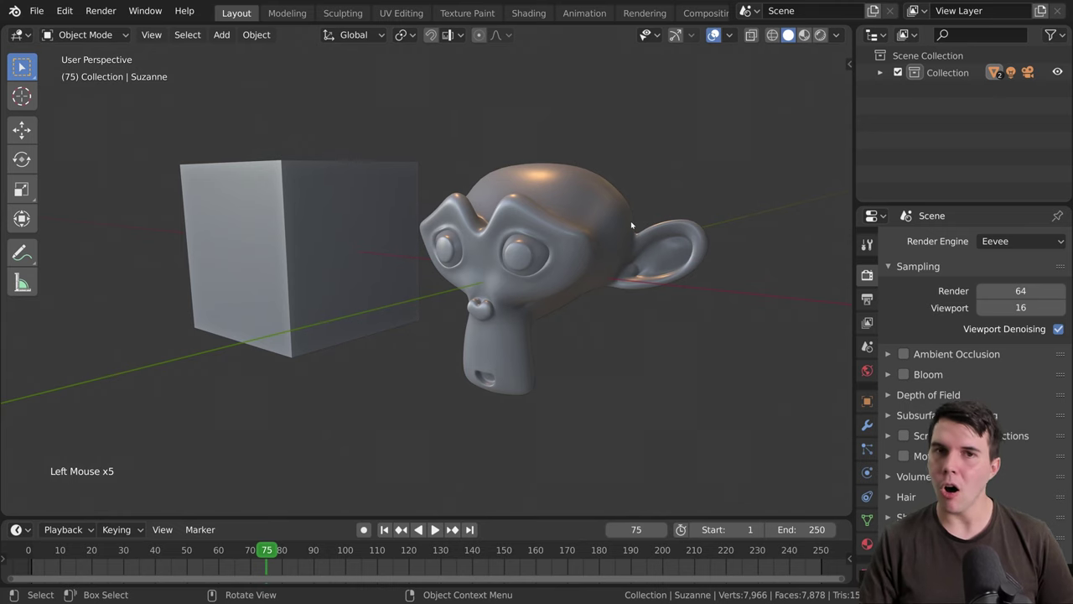
pyautogui.middleClick(608, 232)
pyautogui.scroll(-3)
pyautogui.middleClick(601, 262)
# Step: Cycle viewport shading modes with the Z pie menu, landing on wireframe display
pyautogui.press('z')
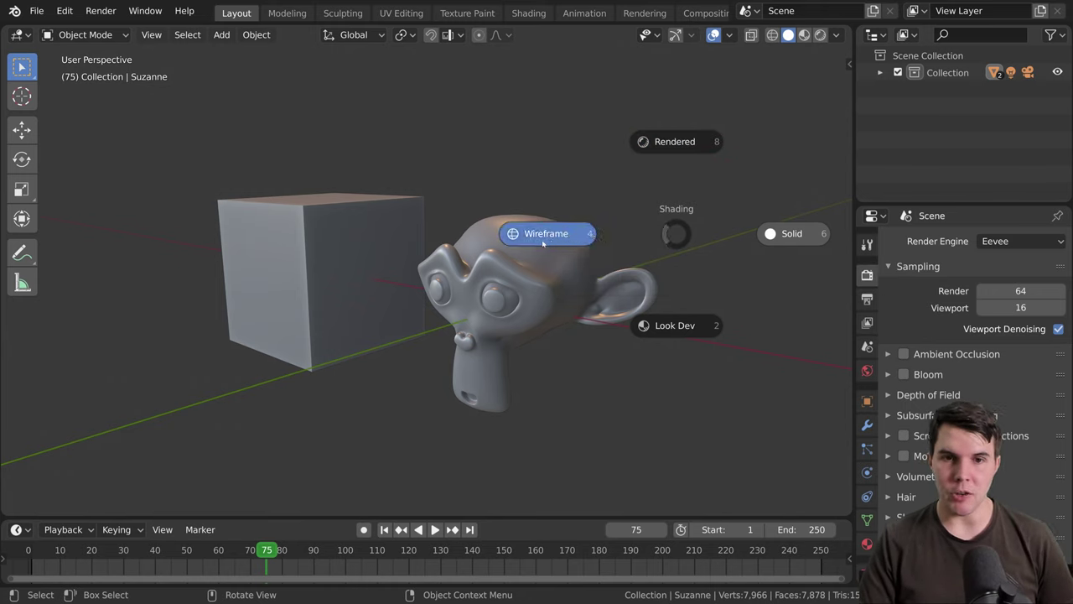
pyautogui.press('z')
pyautogui.press('z')
pyautogui.press('z')
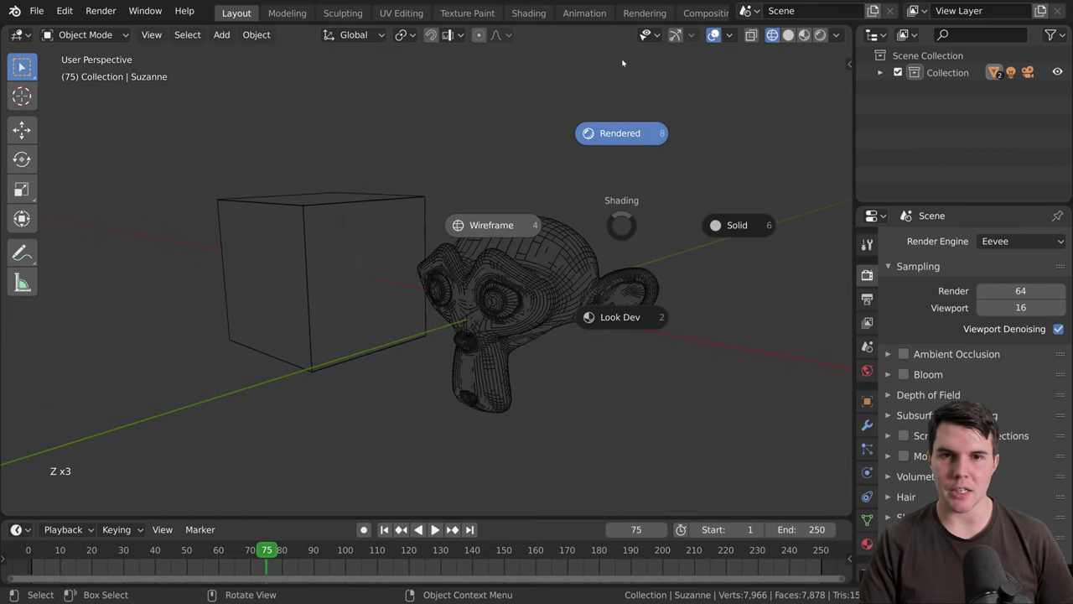
pyautogui.press('z')
pyautogui.press('z')
pyautogui.press('z')
pyautogui.press('z')
pyautogui.press('z')
pyautogui.press('z')
pyautogui.press('z')
pyautogui.press('z')
pyautogui.press('z')
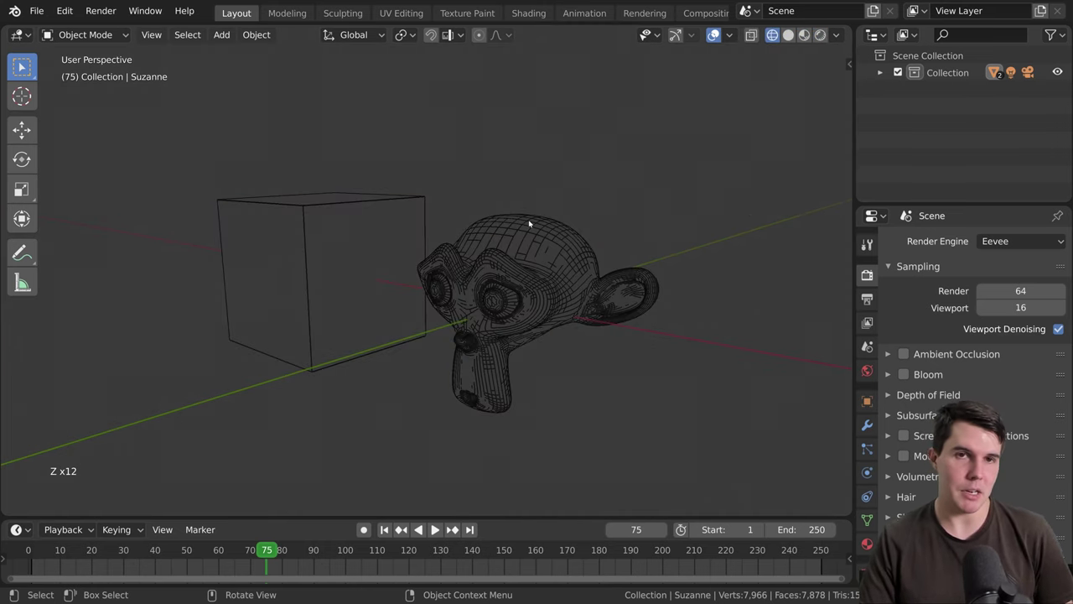
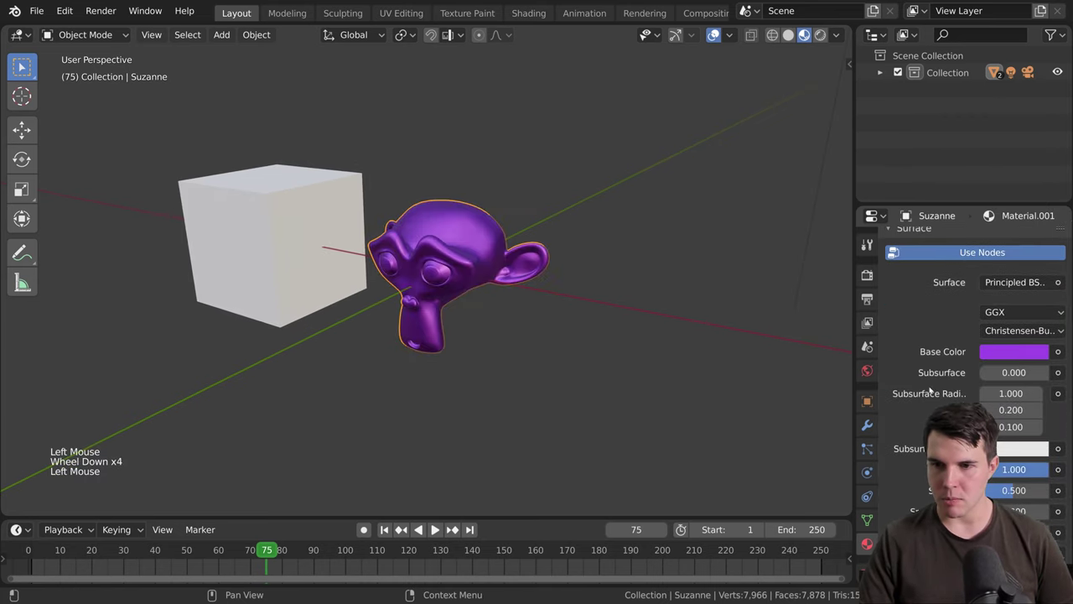
# Step: Zoom in on the objects and set material preview lighting to use the Scene World
pyautogui.scroll(3)
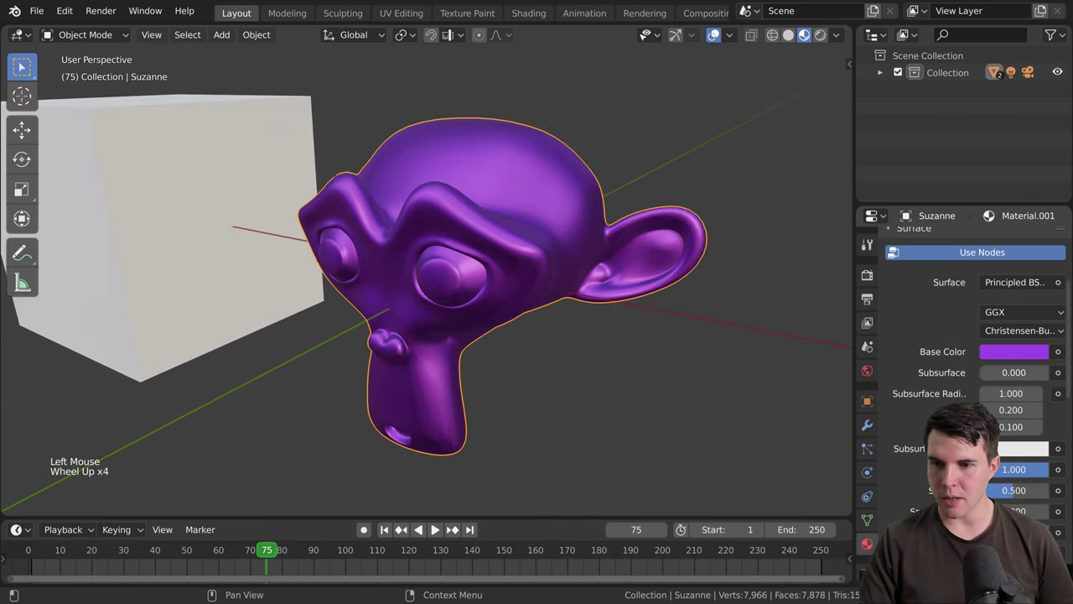
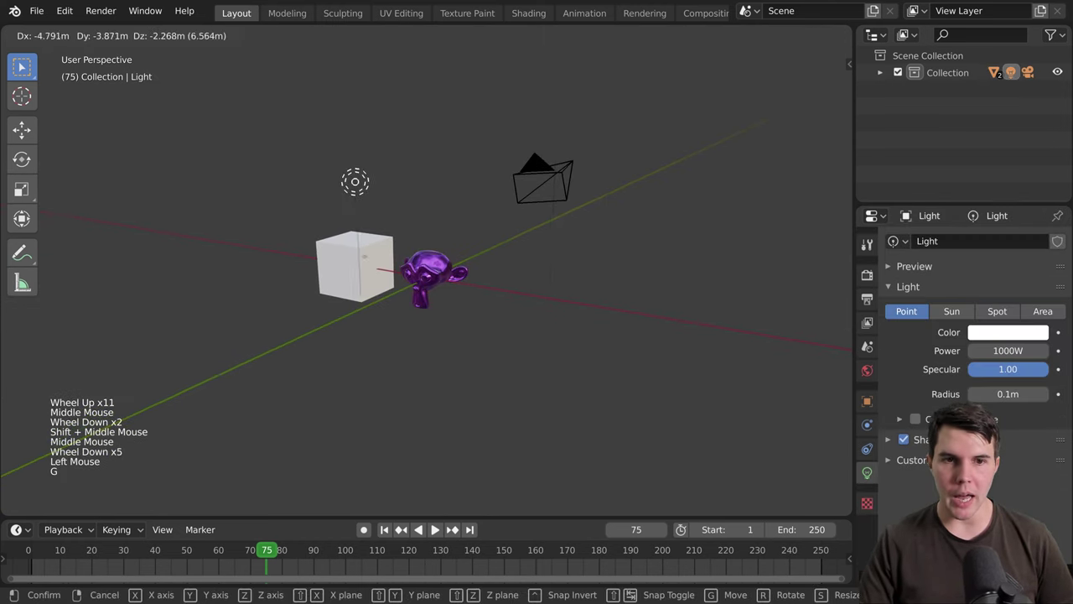
pyautogui.scroll(3)
pyautogui.click(841, 35)
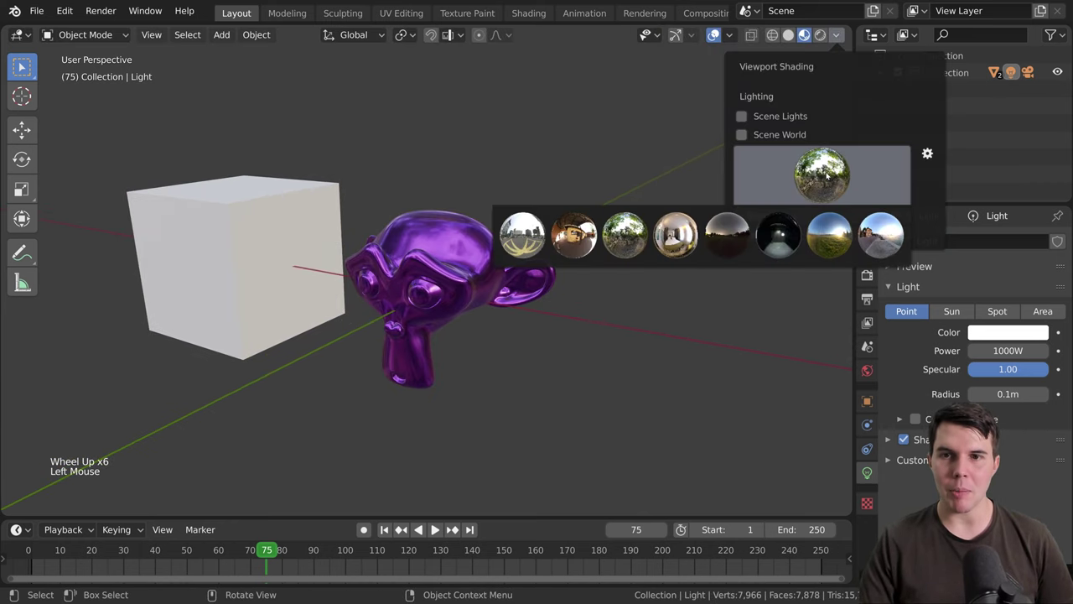
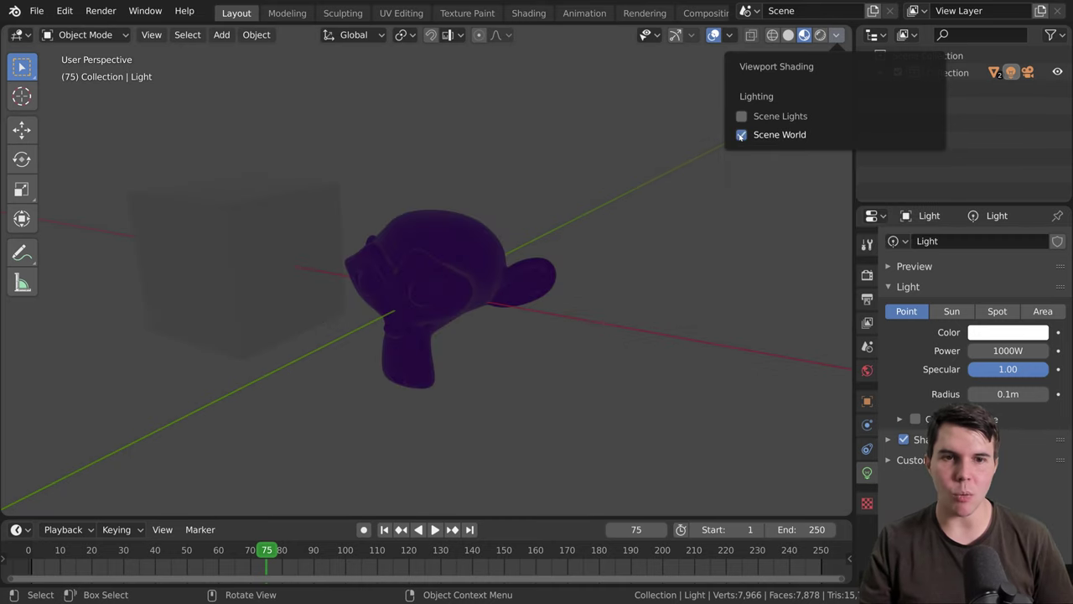
pyautogui.scroll(-3)
# Step: Grab the point light with G to relocate it beside the objects
pyautogui.press('g')
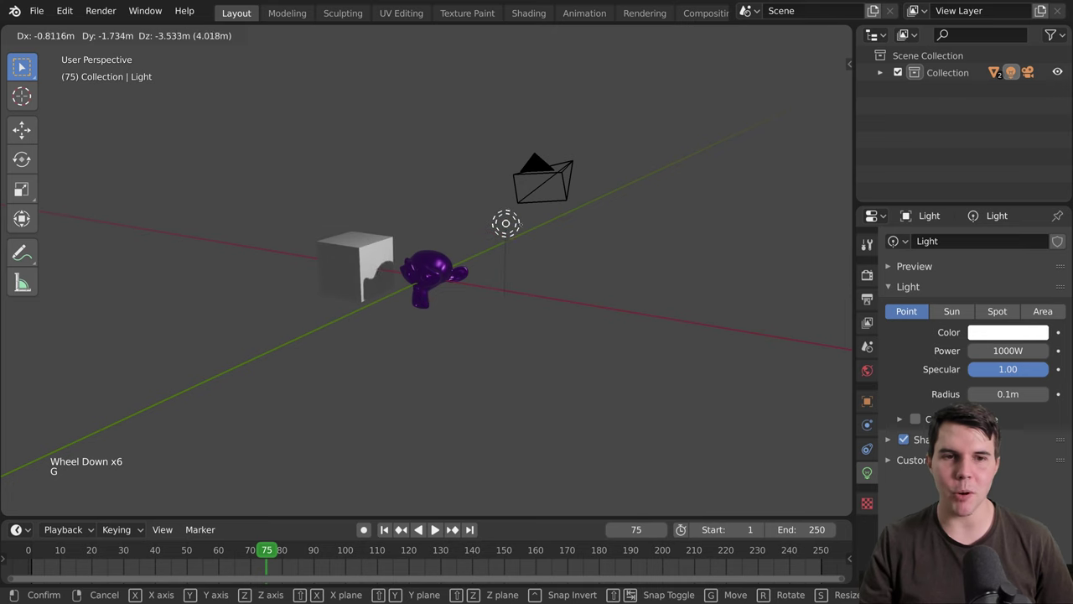
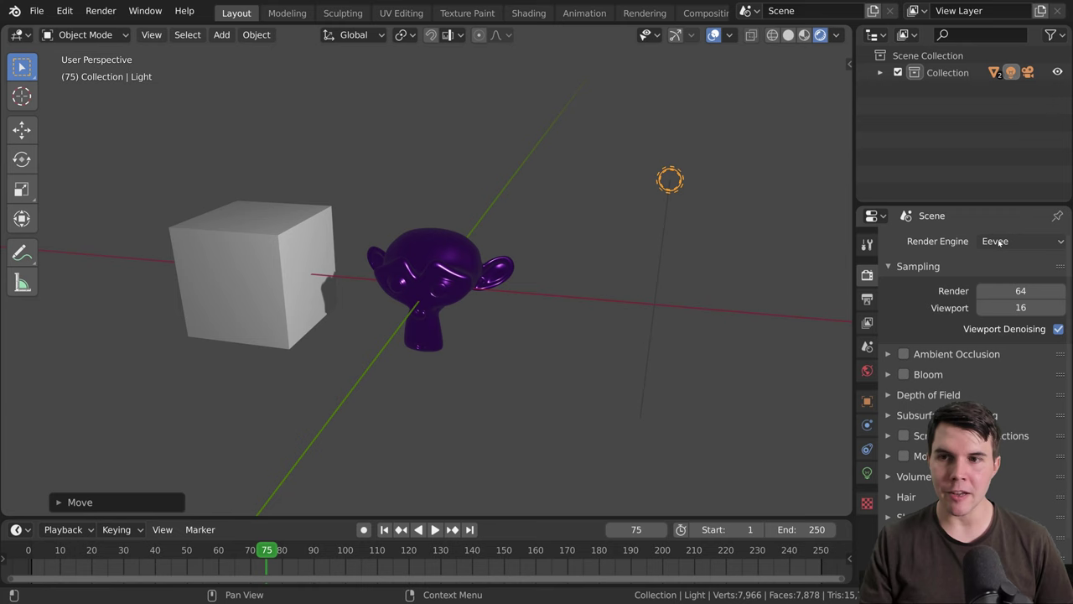
# Step: Set the render engine to Cycles with GPU Compute as the device
pyautogui.click(1001, 242)
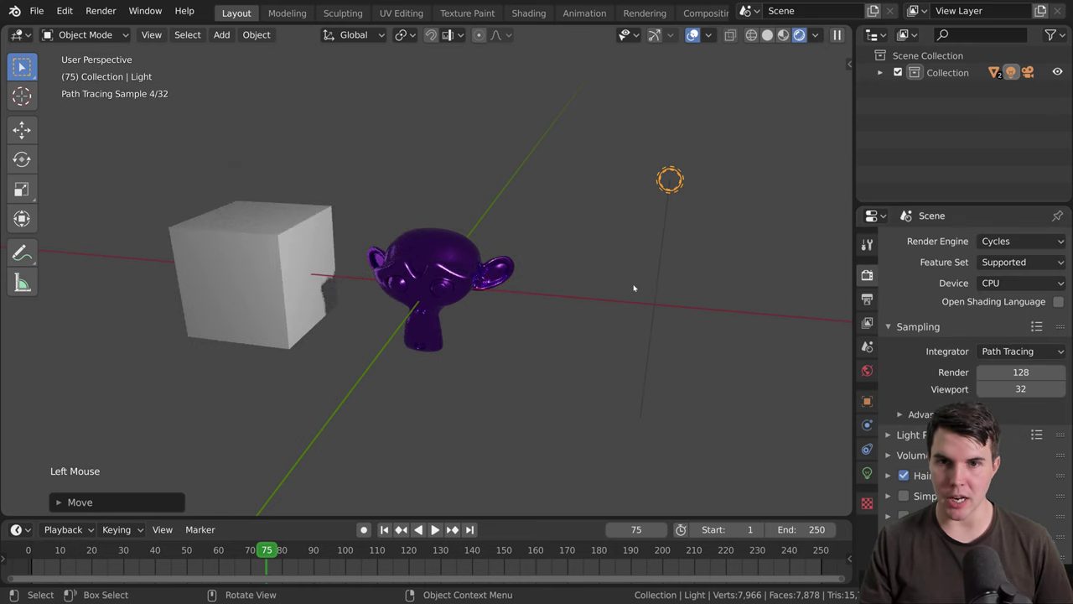
pyautogui.middleClick(664, 293)
pyautogui.click(552, 268)
pyautogui.scroll(3)
pyautogui.scroll(3)
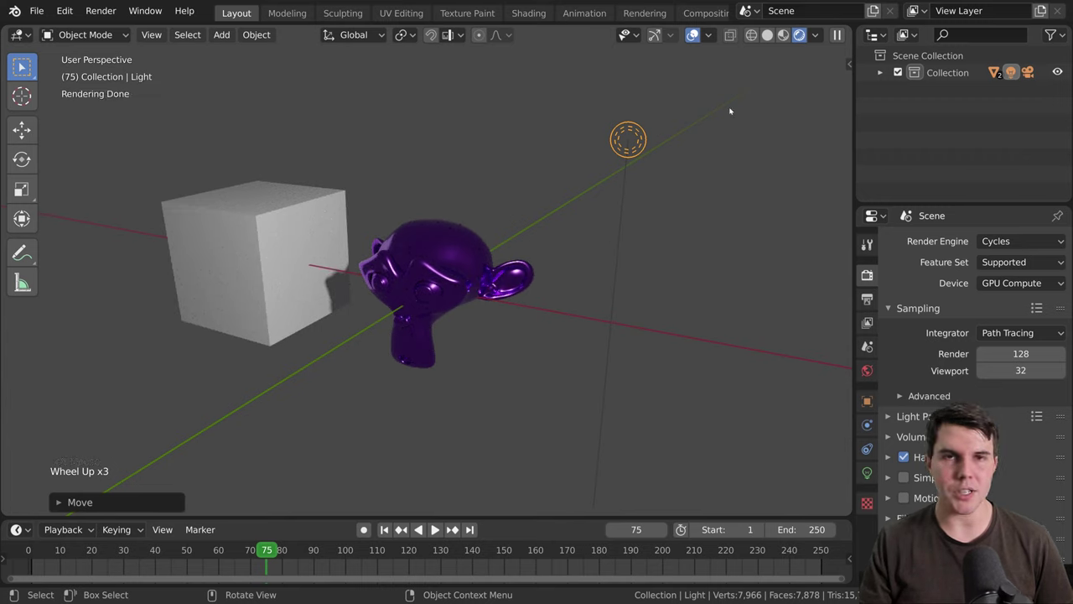
pyautogui.scroll(-3)
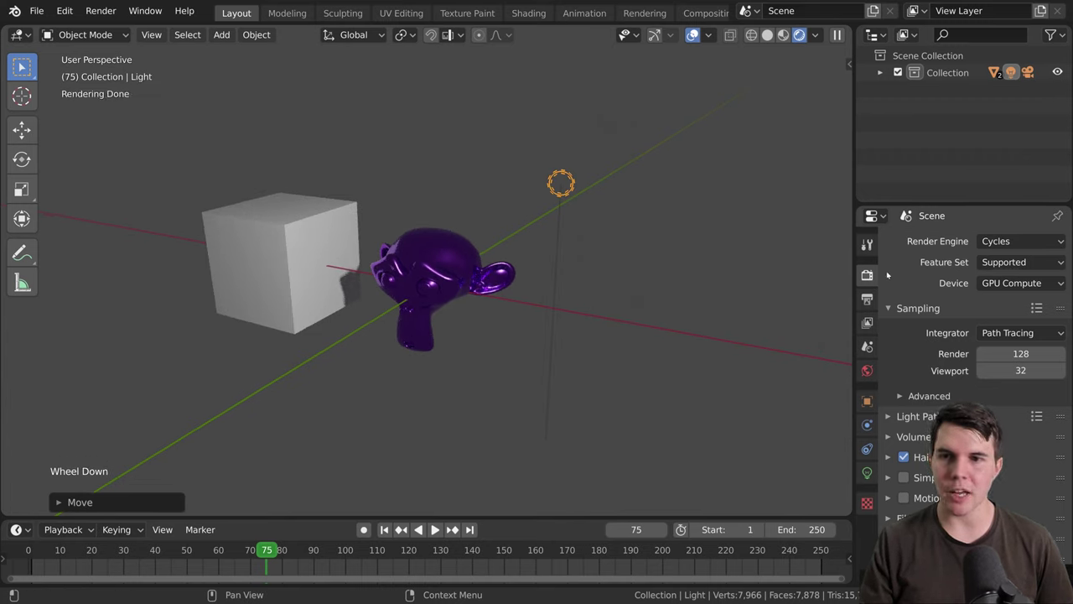
pyautogui.click(1019, 241)
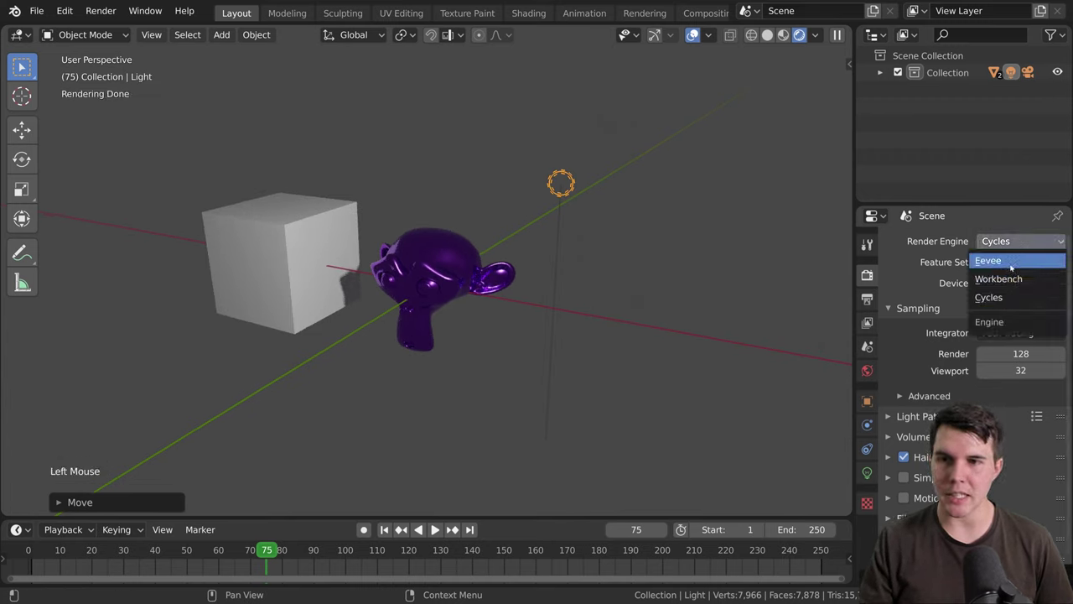
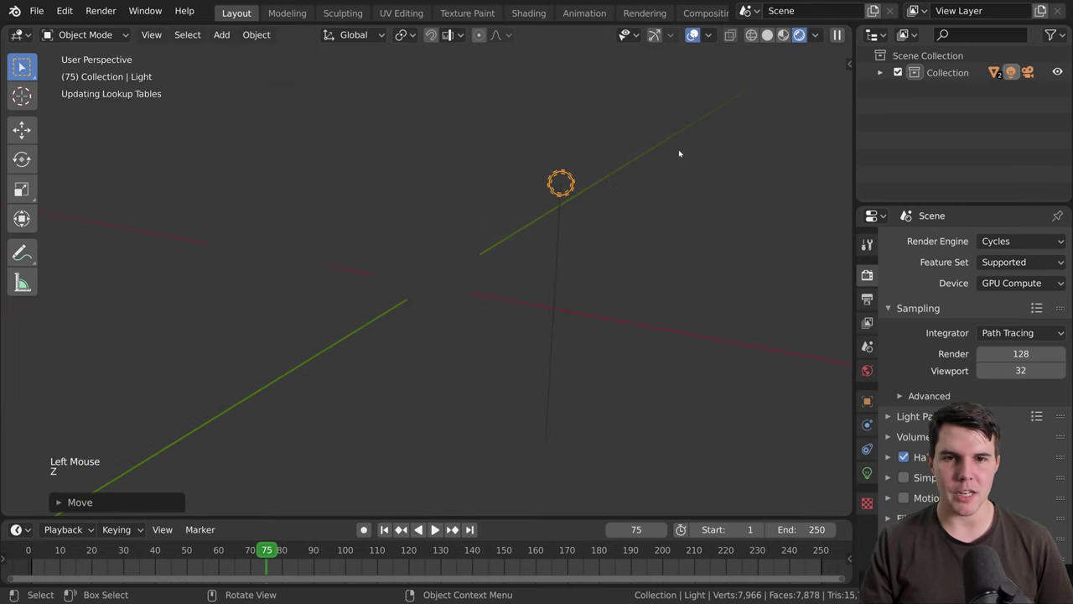
# Step: Switch viewport shading via the Z pie to preview purple Suzanne with Cycles
pyautogui.press('z')
pyautogui.scroll(-3)
pyautogui.scroll(3)
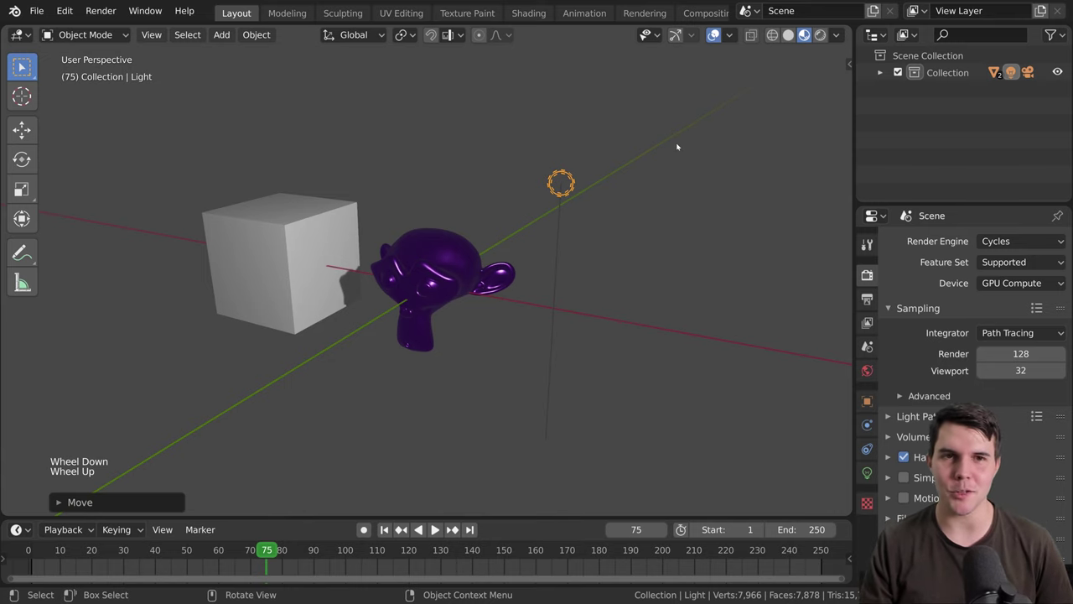
# Step: Switch the viewport back to Solid shading and orbit around Suzanne and the cube
pyautogui.click(789, 39)
pyautogui.scroll(3)
pyautogui.middleClick(590, 276)
pyautogui.middleClick(608, 276)
pyautogui.scroll(-3)
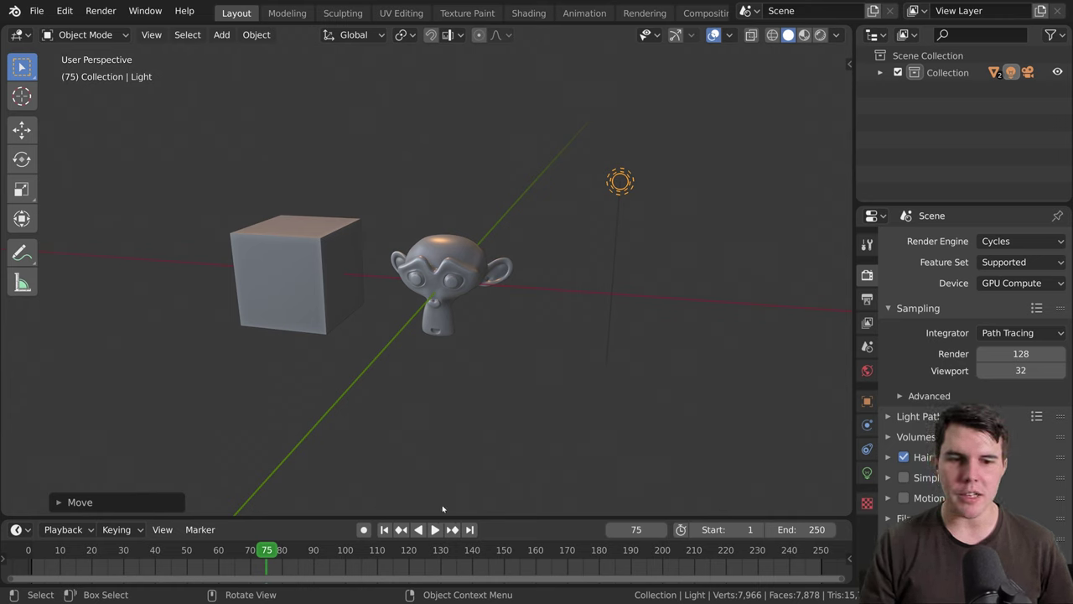
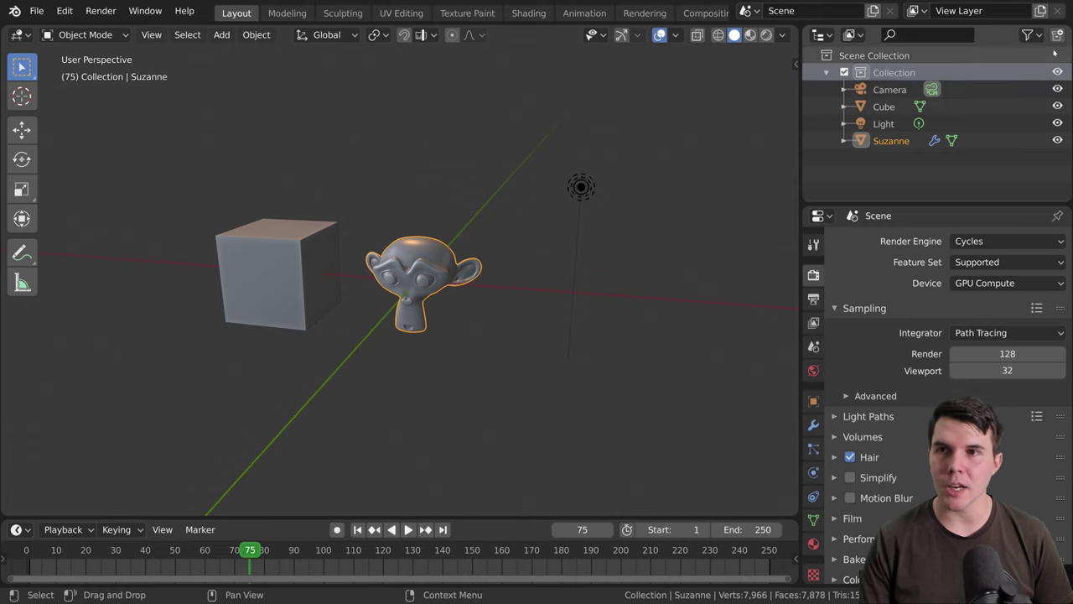
# Step: Add two new collections, Collection 1 inside Collection and Collection 2 below it
pyautogui.click(1061, 35)
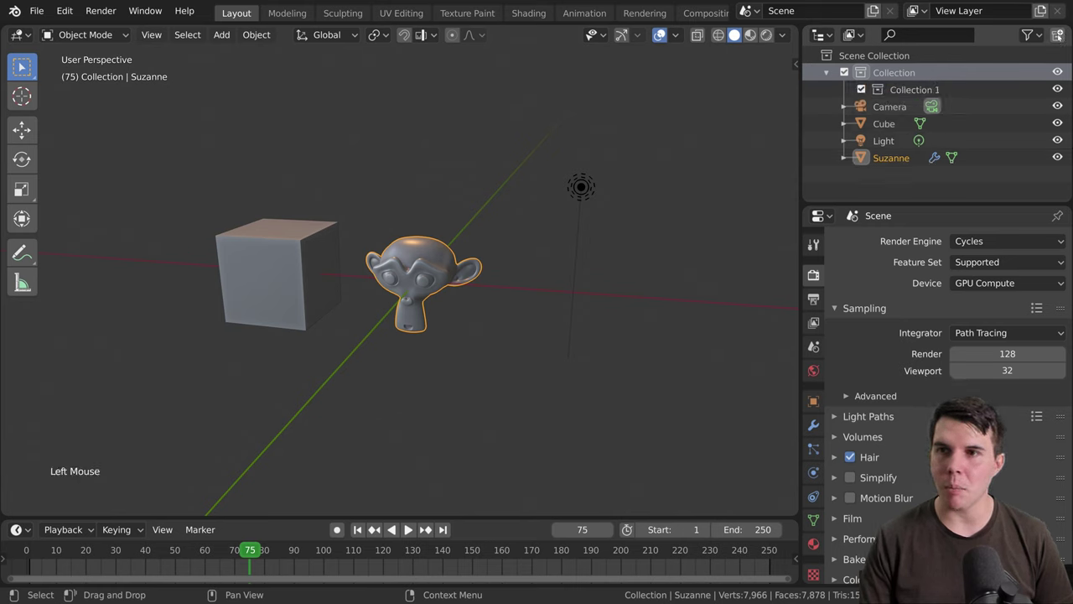
pyautogui.click(945, 189)
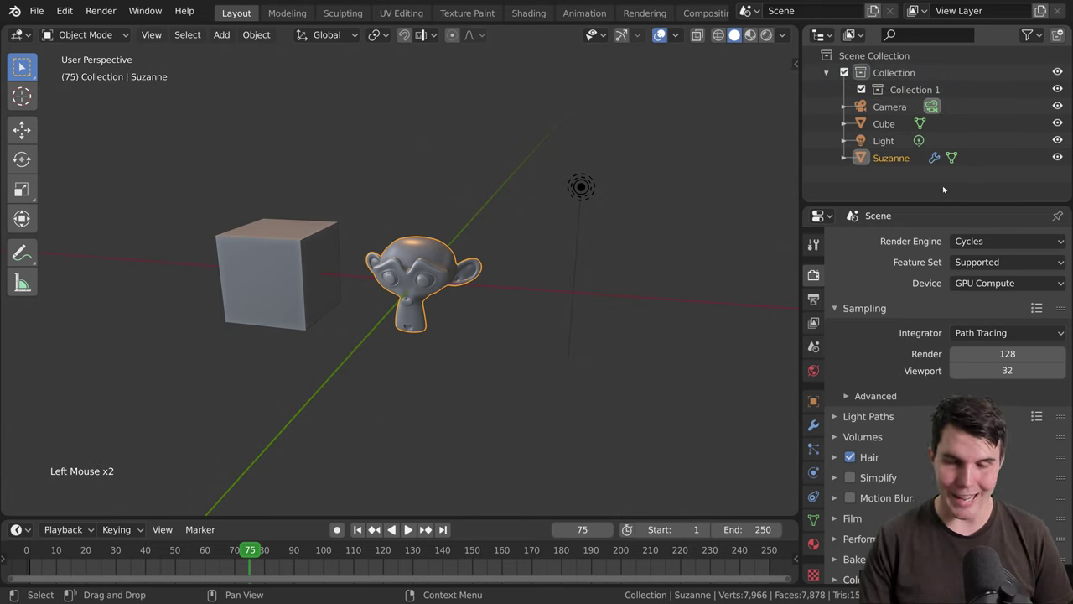
pyautogui.press('c')
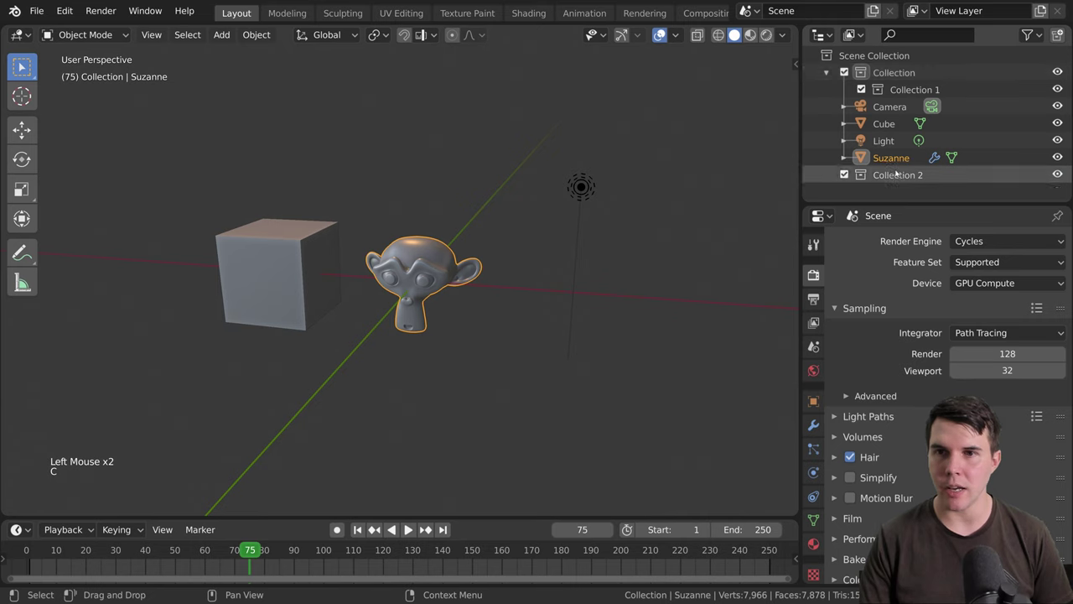
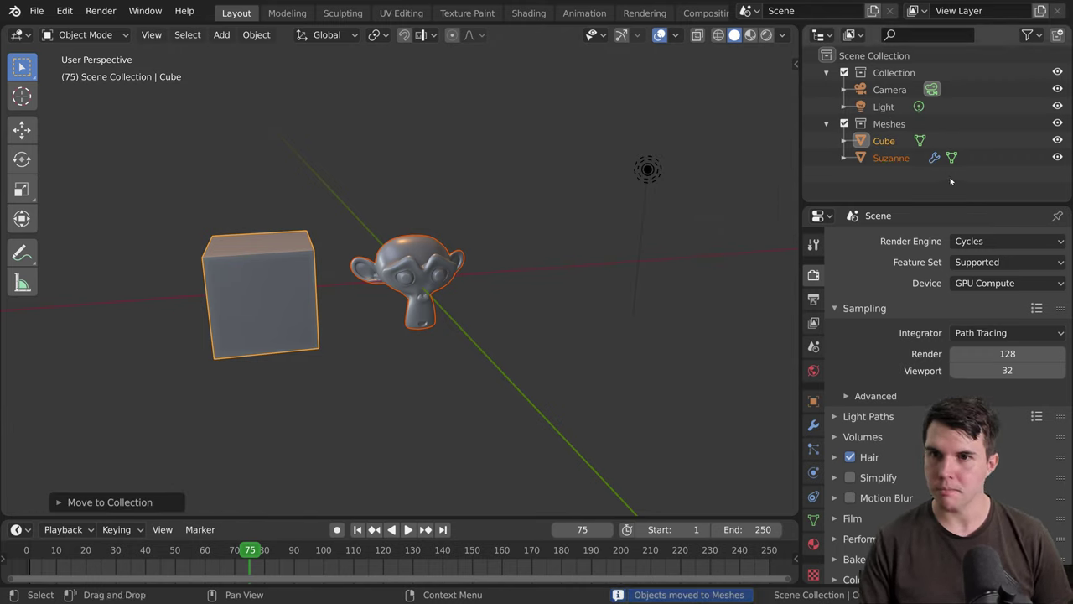
pyautogui.click(900, 164)
pyautogui.click(902, 144)
pyautogui.click(901, 131)
pyautogui.click(847, 125)
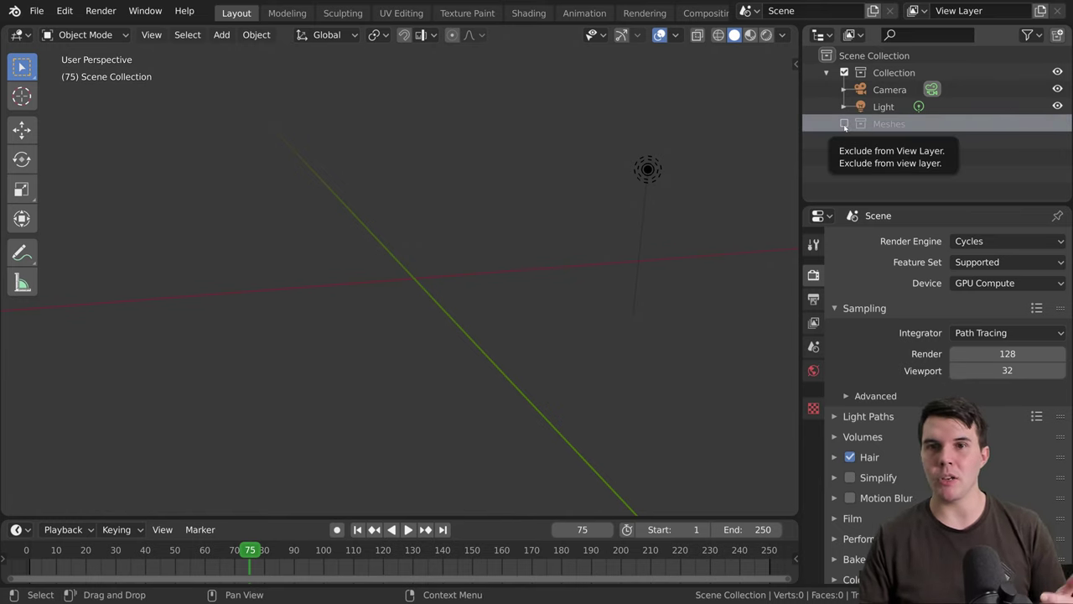
pyautogui.click(846, 128)
pyautogui.click(939, 182)
pyautogui.doubleClick(900, 166)
pyautogui.click(1061, 126)
pyautogui.click(1060, 126)
pyautogui.doubleClick(1060, 127)
# Step: Toggle visibility icons beside the outliner items and select an entry
pyautogui.doubleClick(1059, 142)
pyautogui.click(1058, 160)
pyautogui.click(1058, 159)
pyautogui.doubleClick(1059, 149)
pyautogui.doubleClick(1061, 128)
pyautogui.click(922, 79)
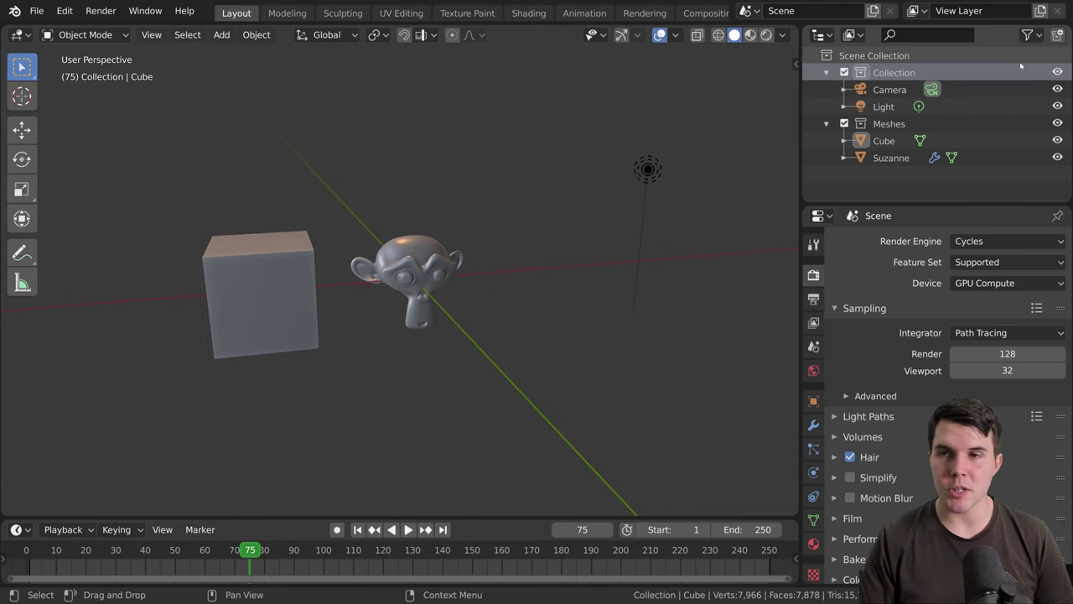
# Step: Enable the Selectable, Disable in Viewports and Renders restriction toggles in the Outliner filter
pyautogui.click(1034, 36)
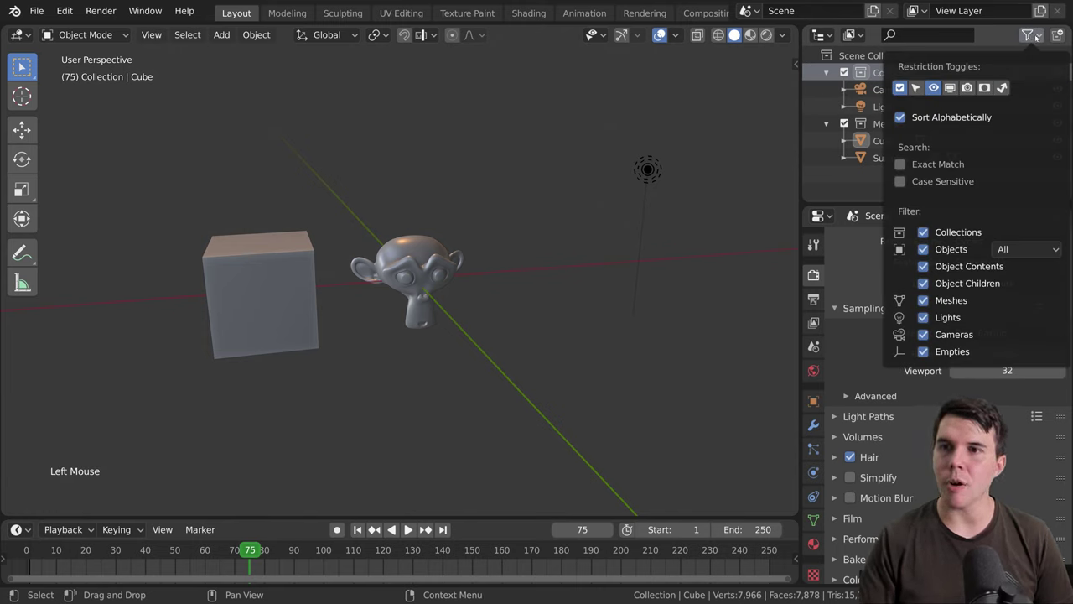
pyautogui.click(1038, 37)
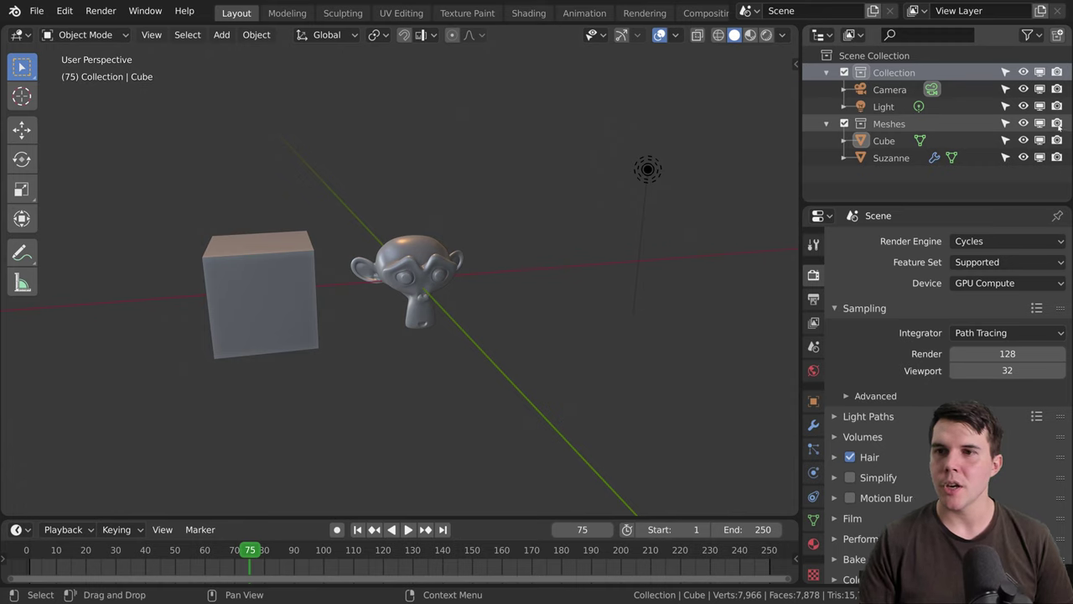
pyautogui.doubleClick(1024, 125)
pyautogui.click(1026, 125)
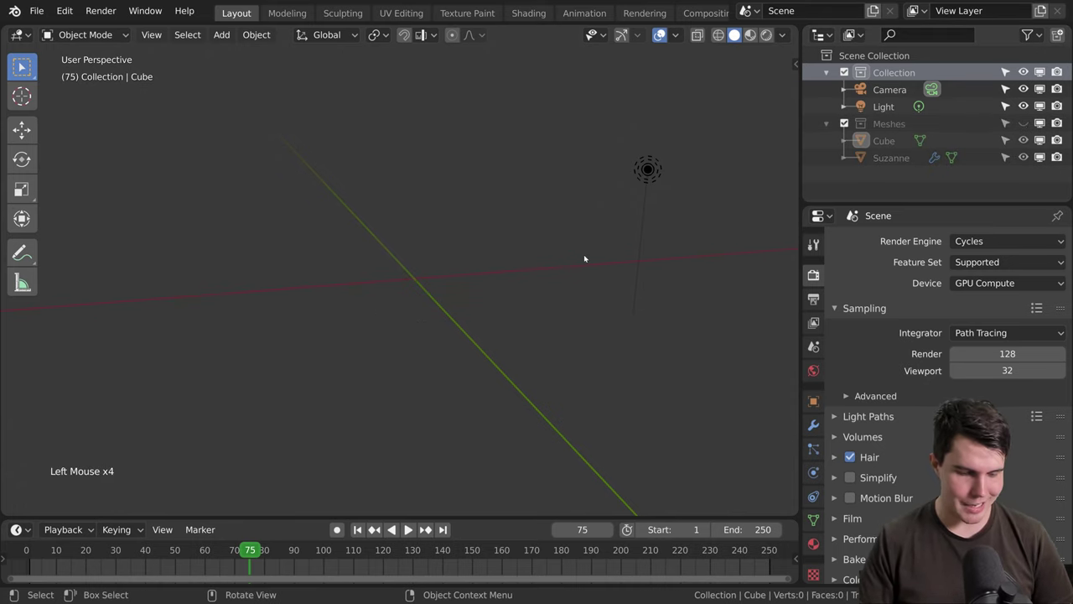
pyautogui.press('alt+h')
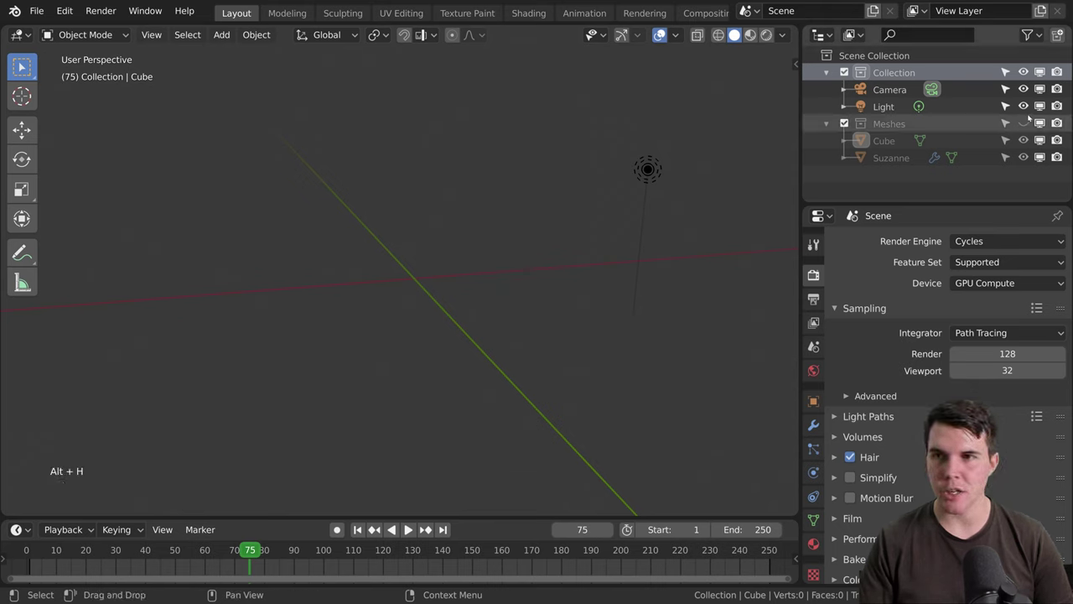
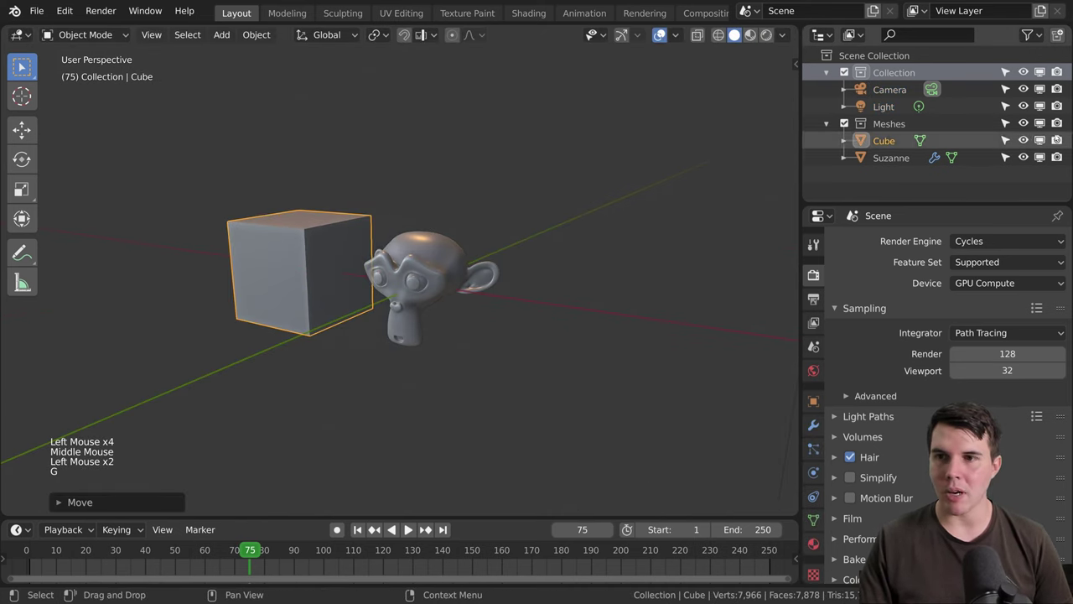
# Step: Toggle a restriction icon beside an outliner item back on
pyautogui.doubleClick(1061, 140)
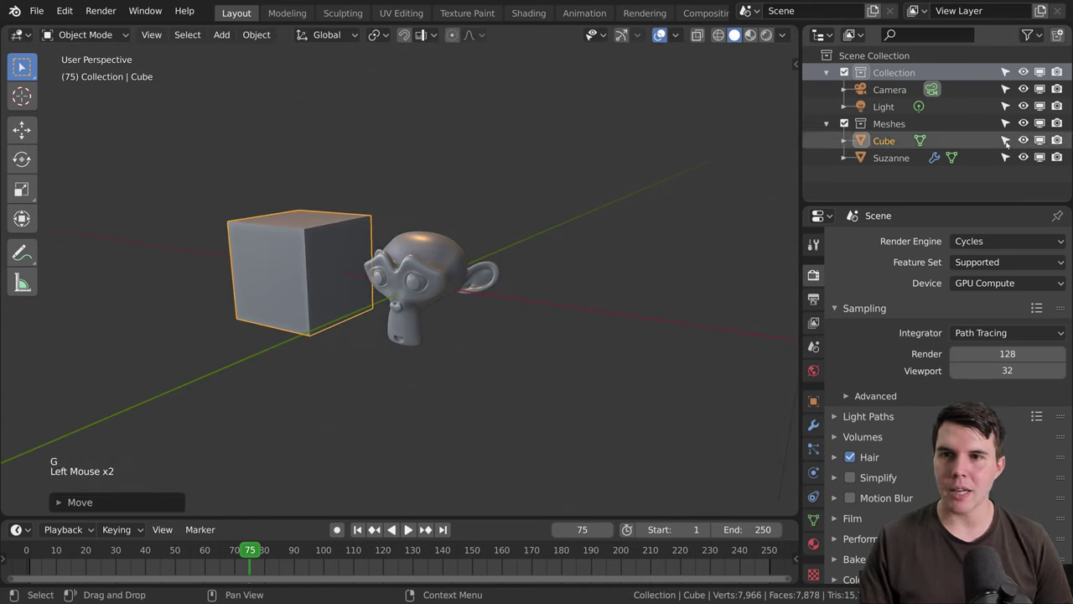
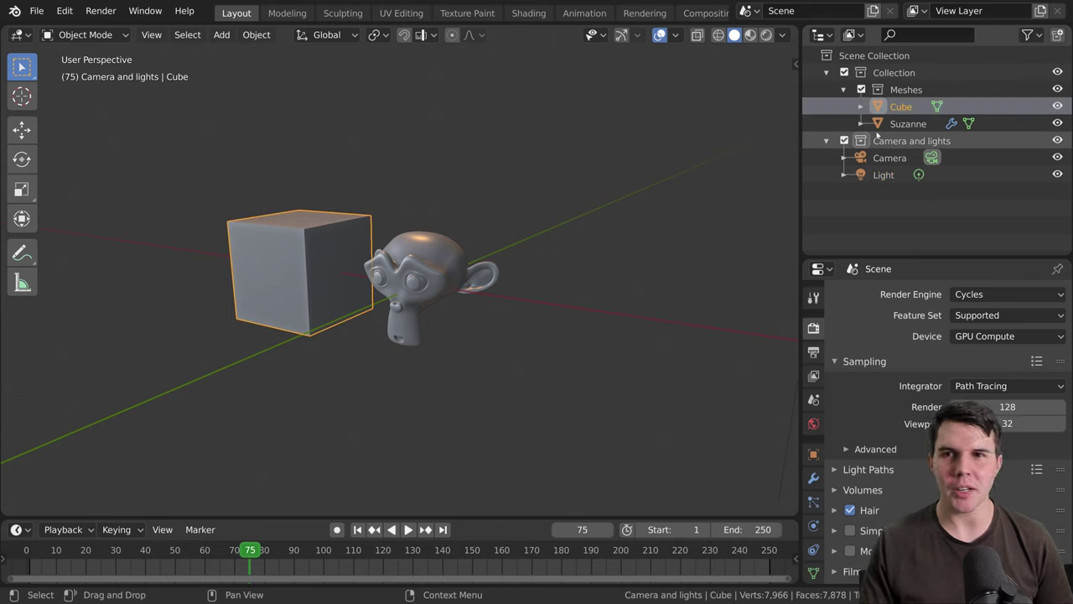
pyautogui.click(907, 108)
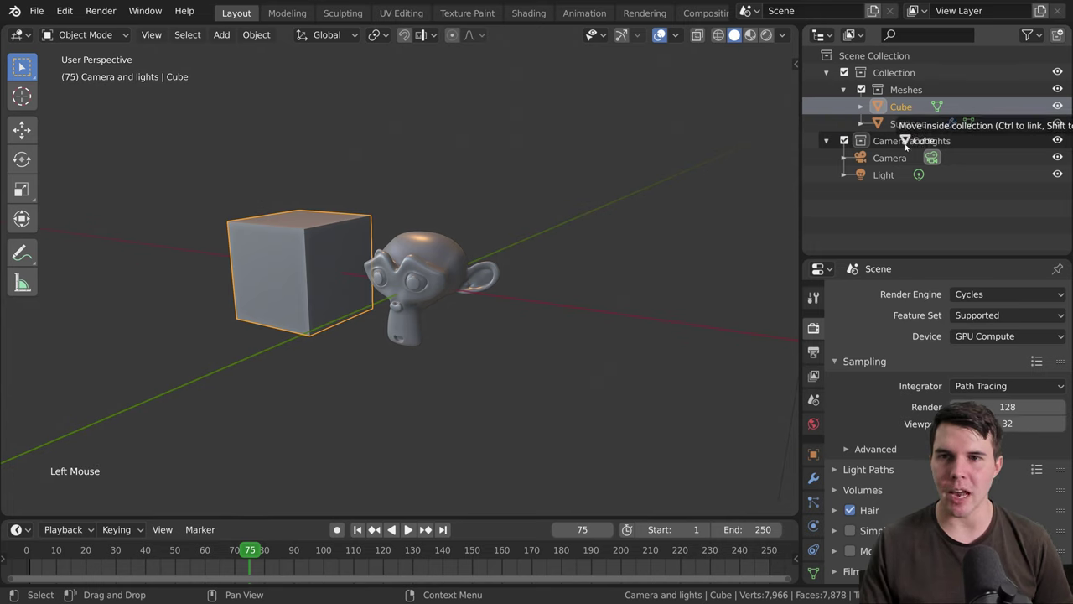
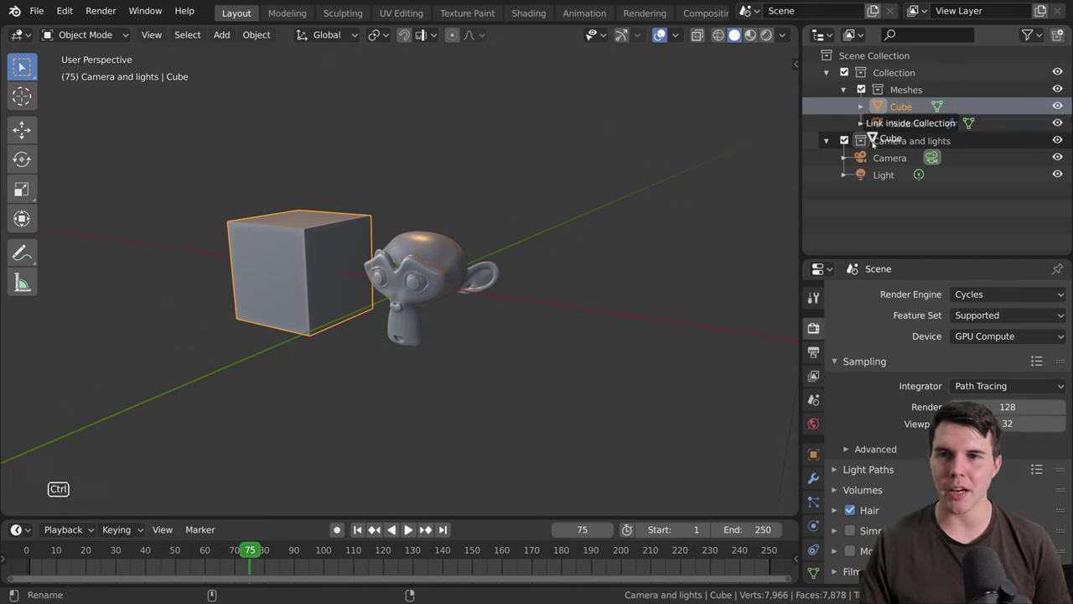
pyautogui.click(883, 178)
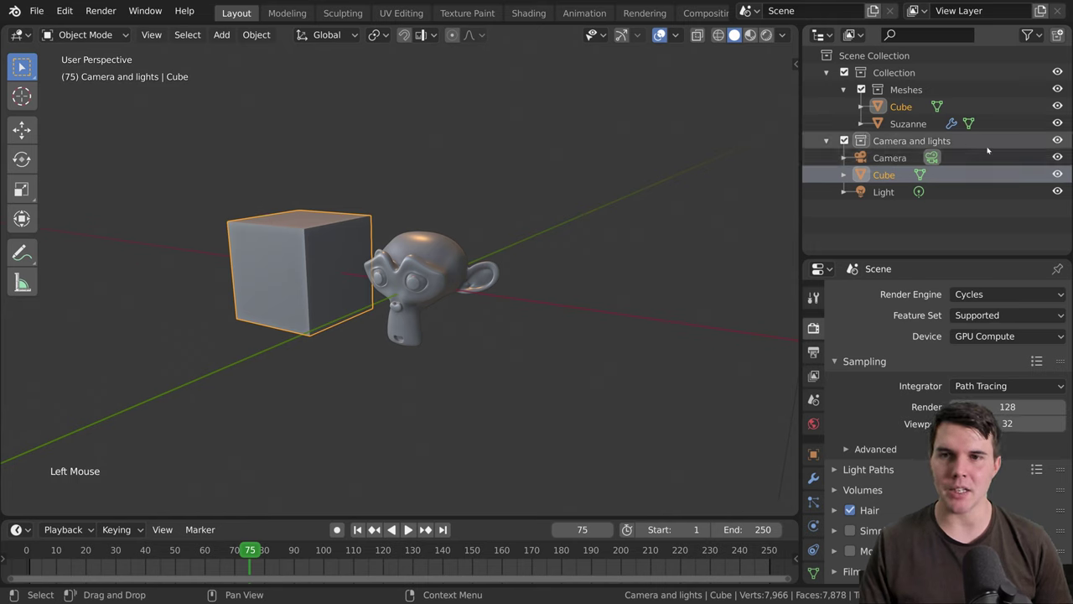
pyautogui.click(1063, 143)
pyautogui.click(1063, 143)
pyautogui.click(1065, 88)
pyautogui.click(1065, 89)
pyautogui.doubleClick(1064, 89)
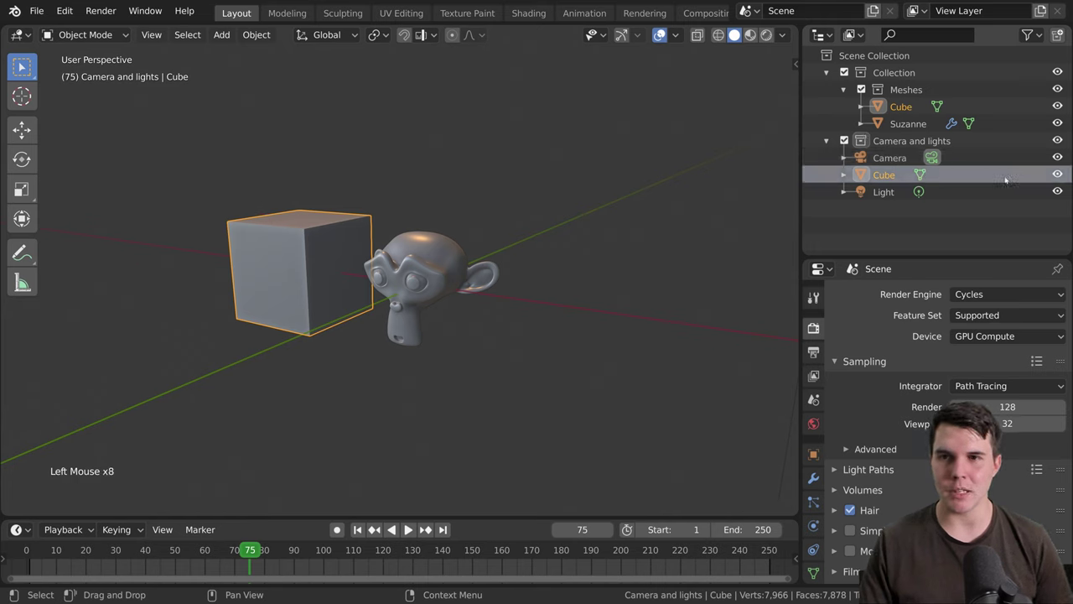
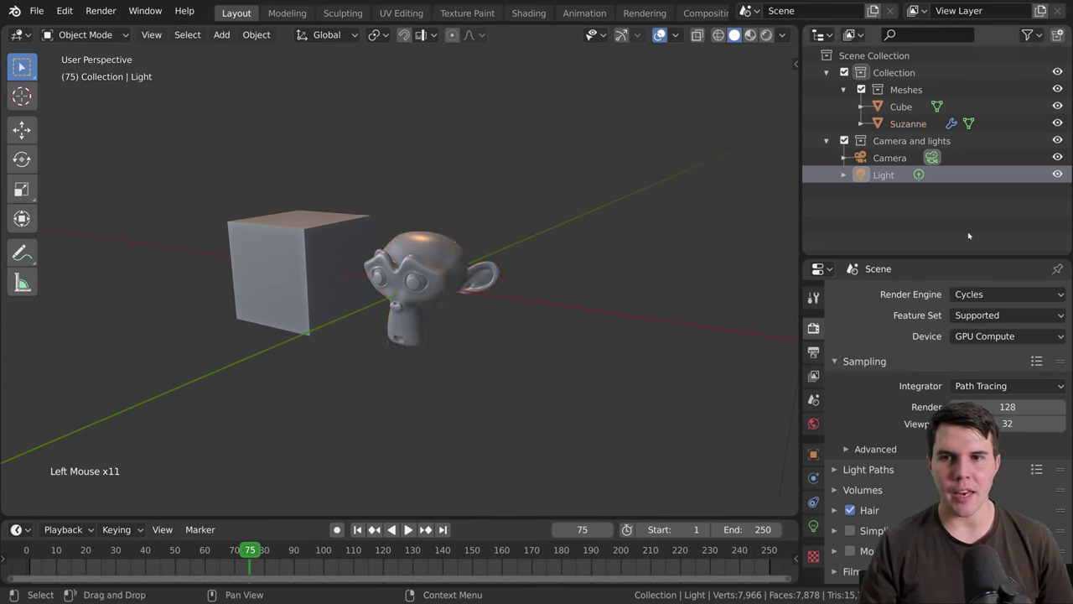
# Step: Remove the cube's extra link from Camera and lights, leaving only Camera and Light
pyautogui.click(964, 231)
pyautogui.click(950, 218)
pyautogui.click(937, 220)
pyautogui.click(933, 203)
pyautogui.click(951, 213)
pyautogui.click(948, 199)
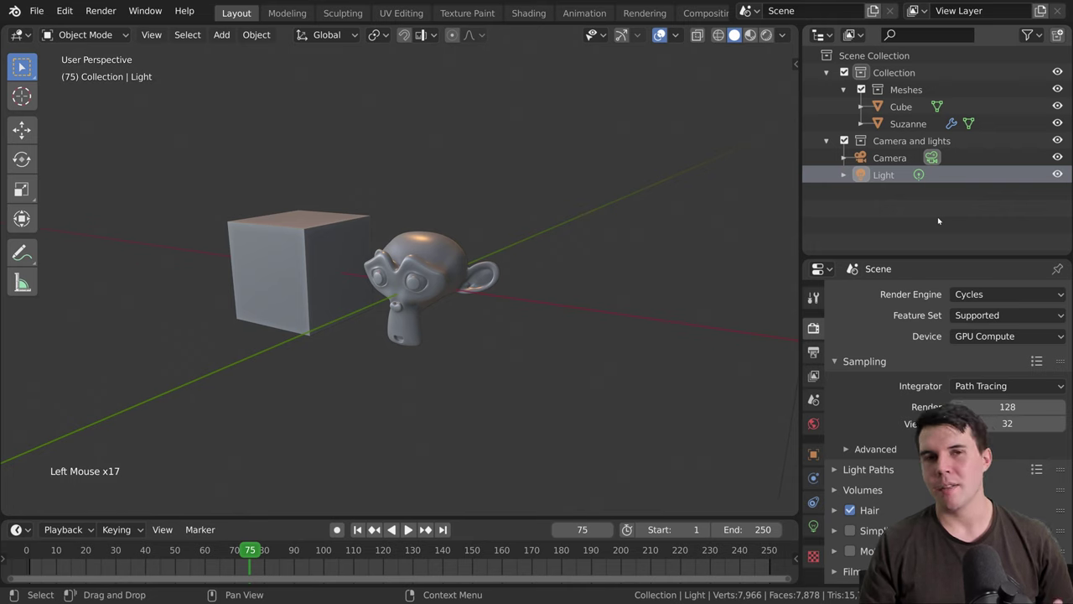
pyautogui.press('b')
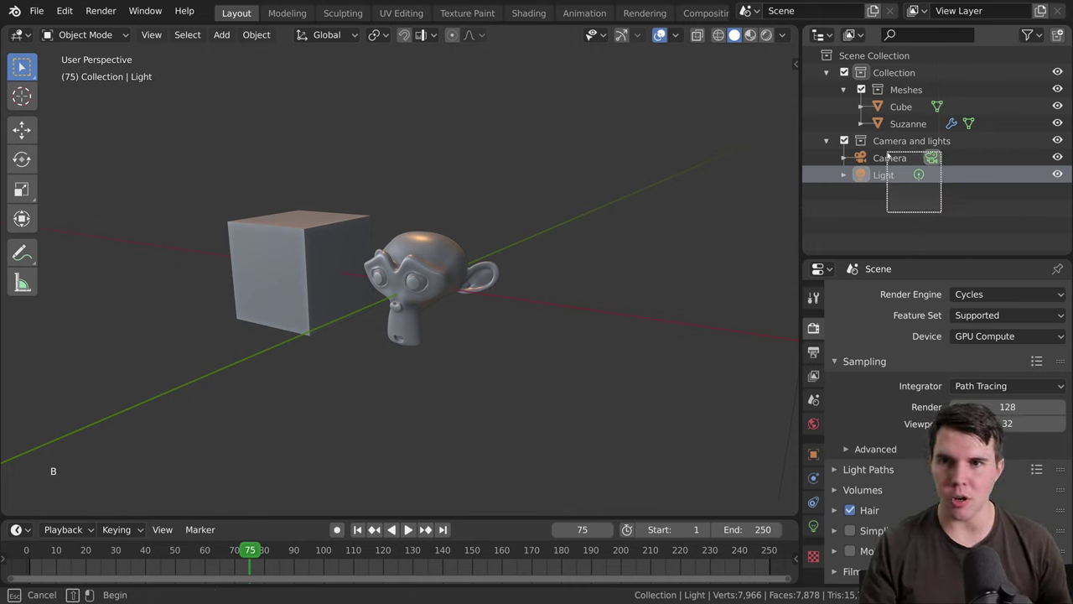
pyautogui.click(958, 216)
pyautogui.press('b')
# Step: Collapse Collection and Camera and lights via their disclosure triangles, making Suzanne active
pyautogui.click(895, 166)
pyautogui.click(917, 203)
pyautogui.click(947, 206)
pyautogui.click(897, 182)
pyautogui.click(895, 164)
pyautogui.click(923, 199)
pyautogui.click(965, 239)
pyautogui.click(971, 221)
pyautogui.click(906, 161)
pyautogui.click(896, 177)
pyautogui.press('b')
pyautogui.click(889, 164)
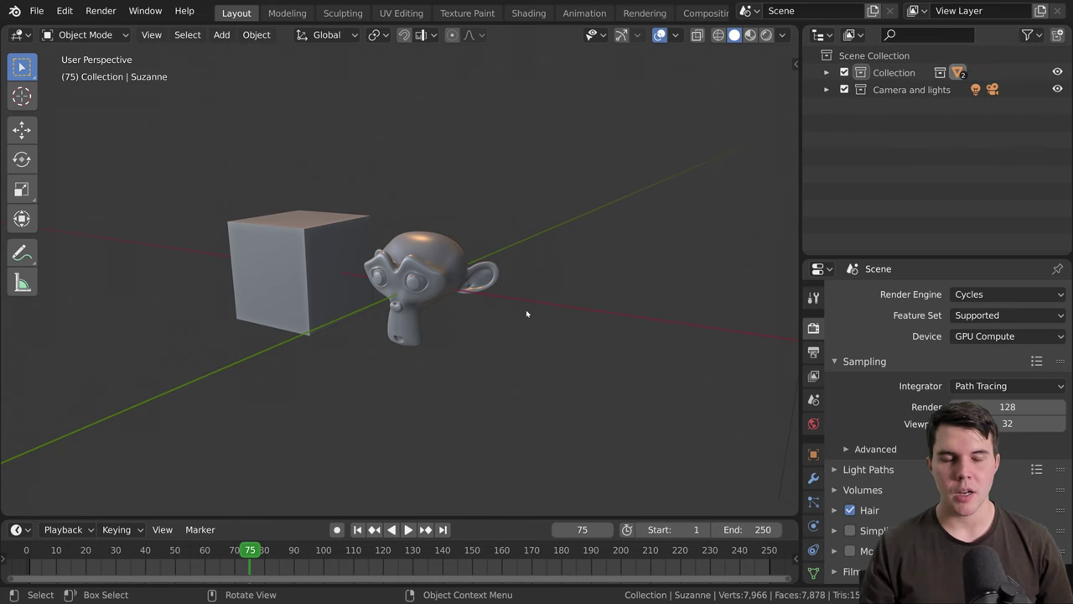
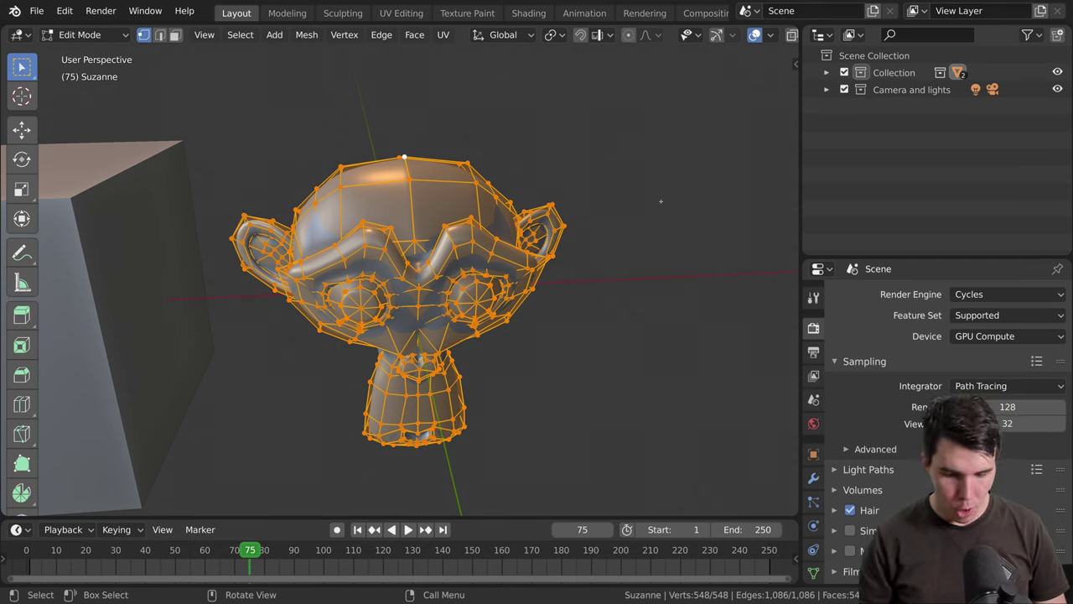
# Step: Merge Suzanne's vertices By Distance removing 43 duplicates, then repeat to confirm none remain
pyautogui.press('alt+m')
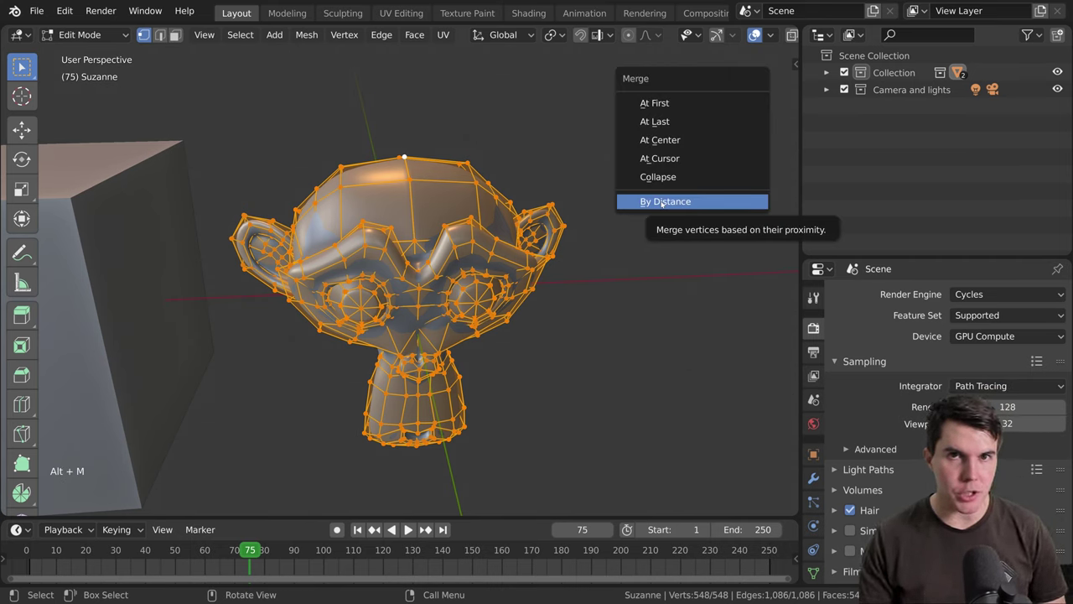
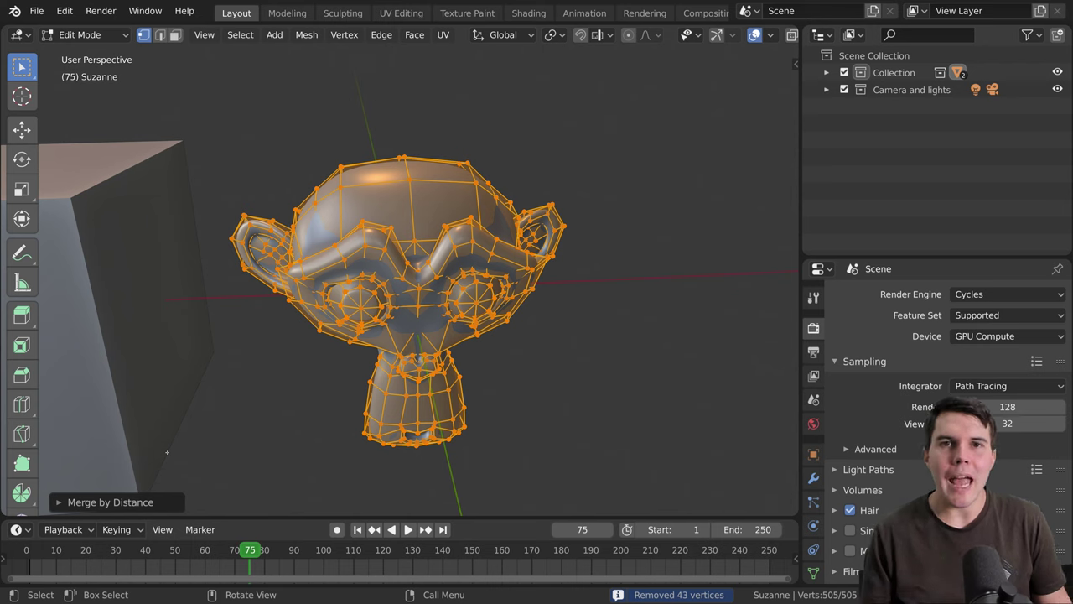
pyautogui.press('alt+m')
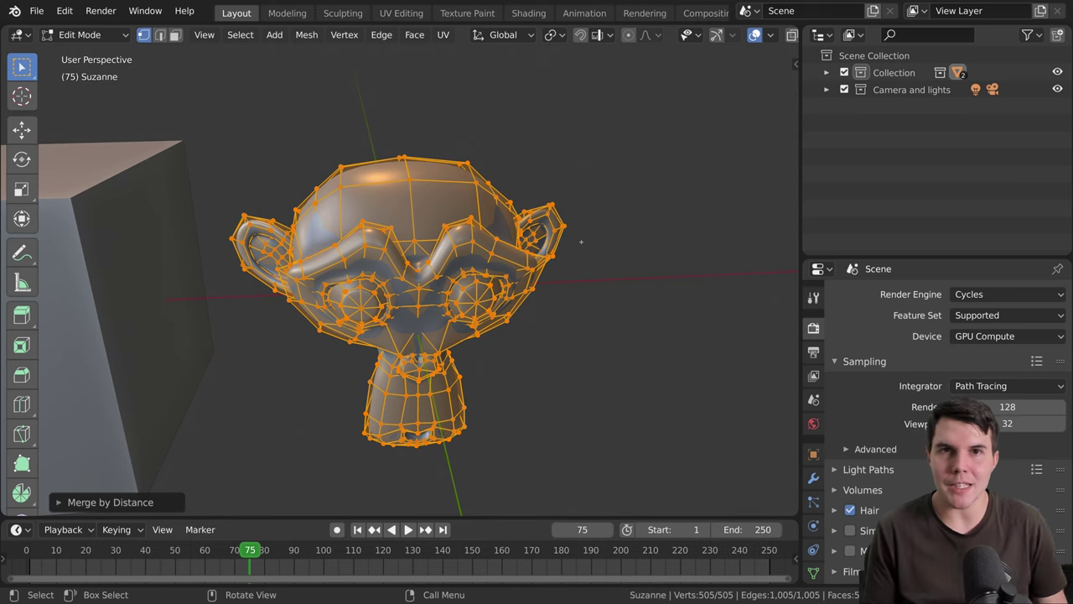
pyautogui.press('alt+m')
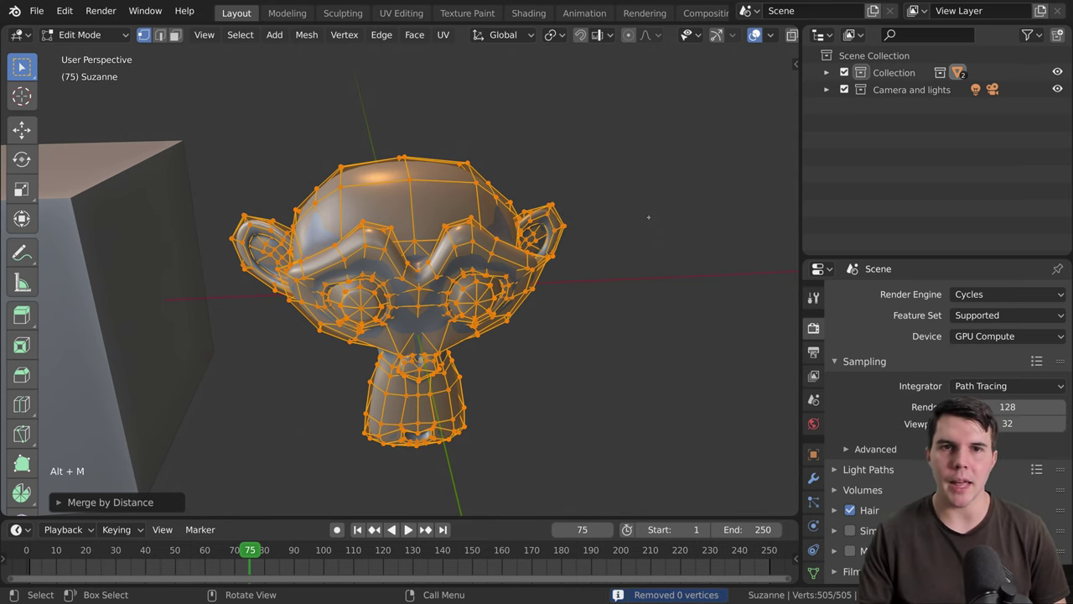
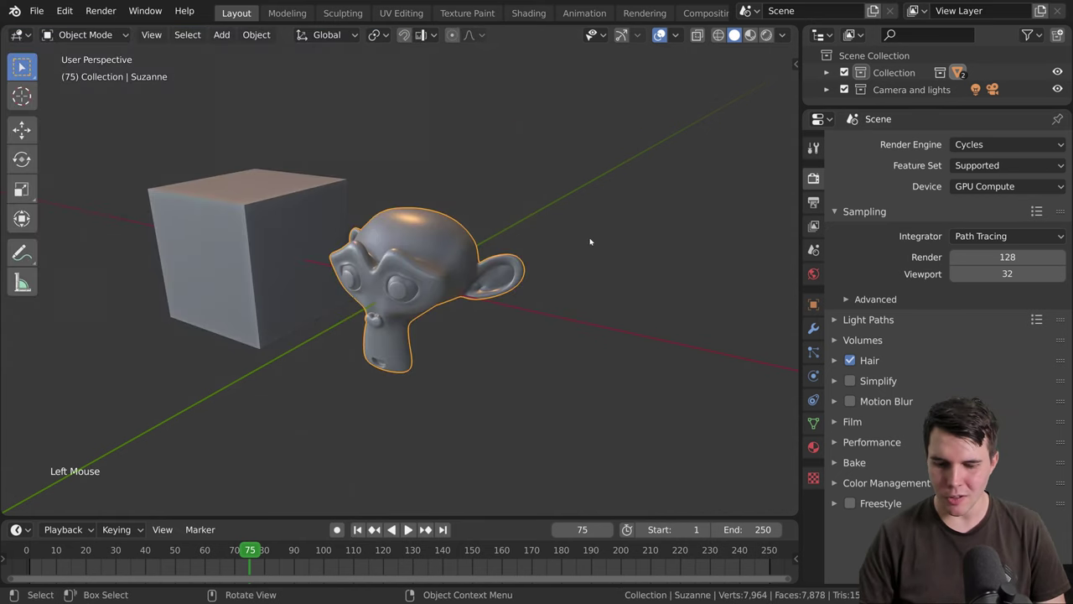
# Step: Render the frame with F12, close the render window, and drop down the Render Engine list
pyautogui.press('F12')
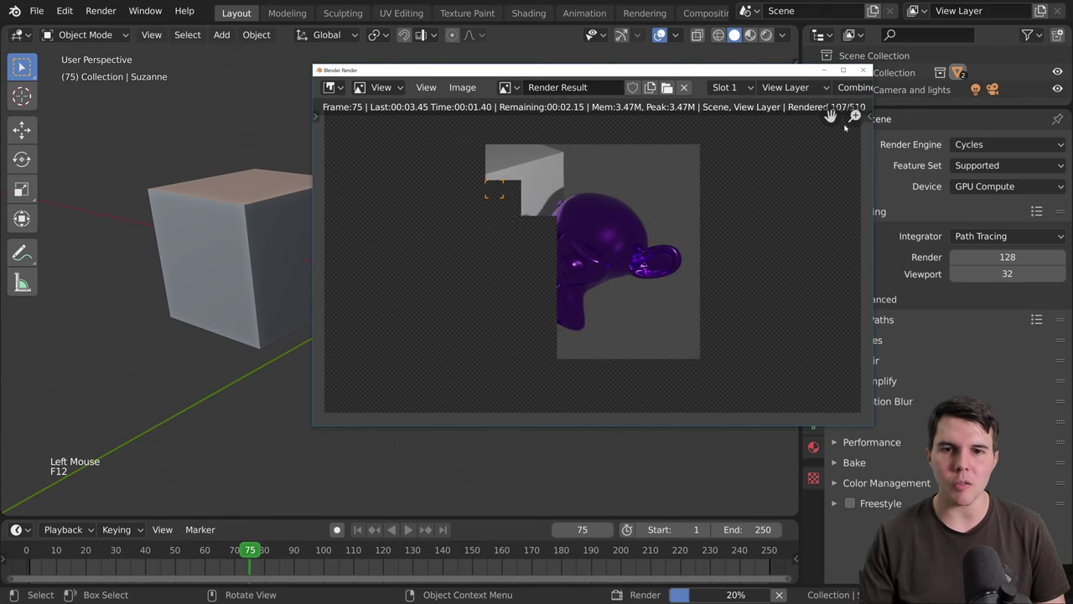
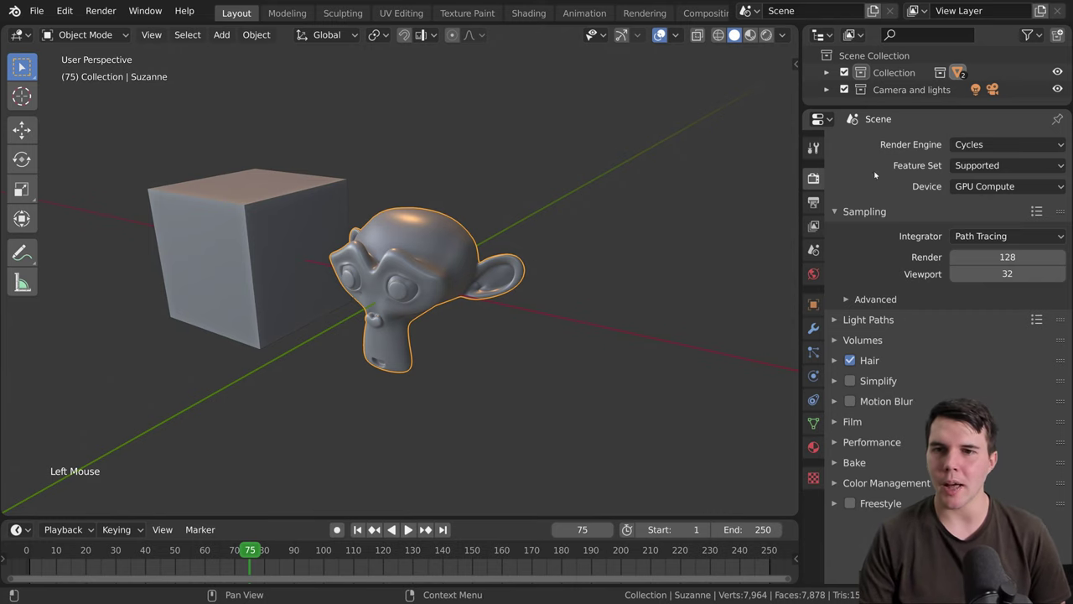
pyautogui.click(993, 147)
pyautogui.click(969, 147)
pyautogui.click(982, 147)
pyautogui.click(1005, 141)
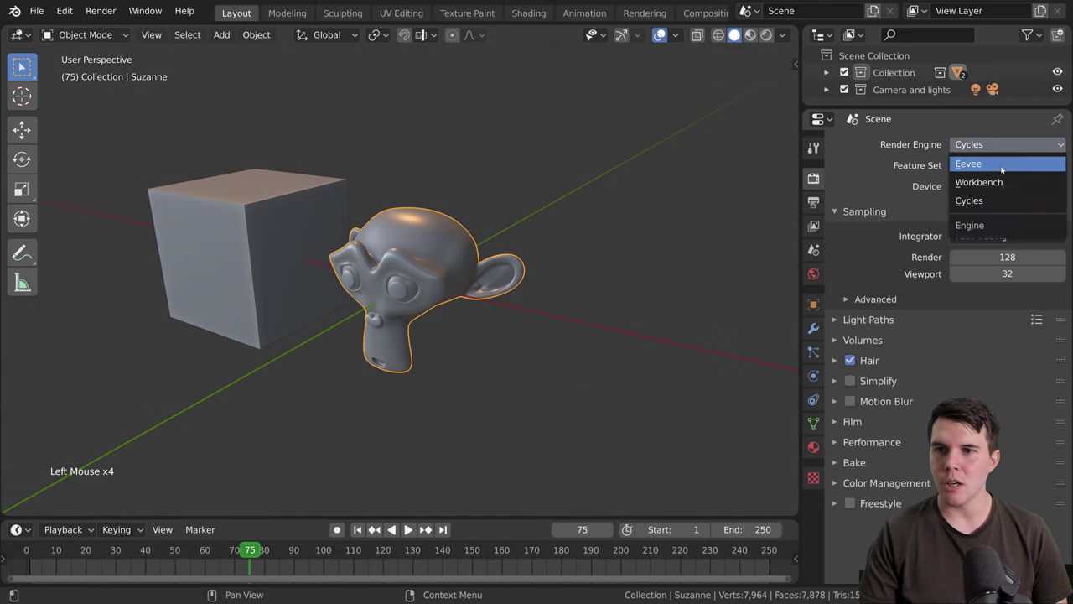
# Step: Render the camera view (F12) with the Workbench engine, then return the engine to Cycles with GPU Compute
pyautogui.click(1010, 143)
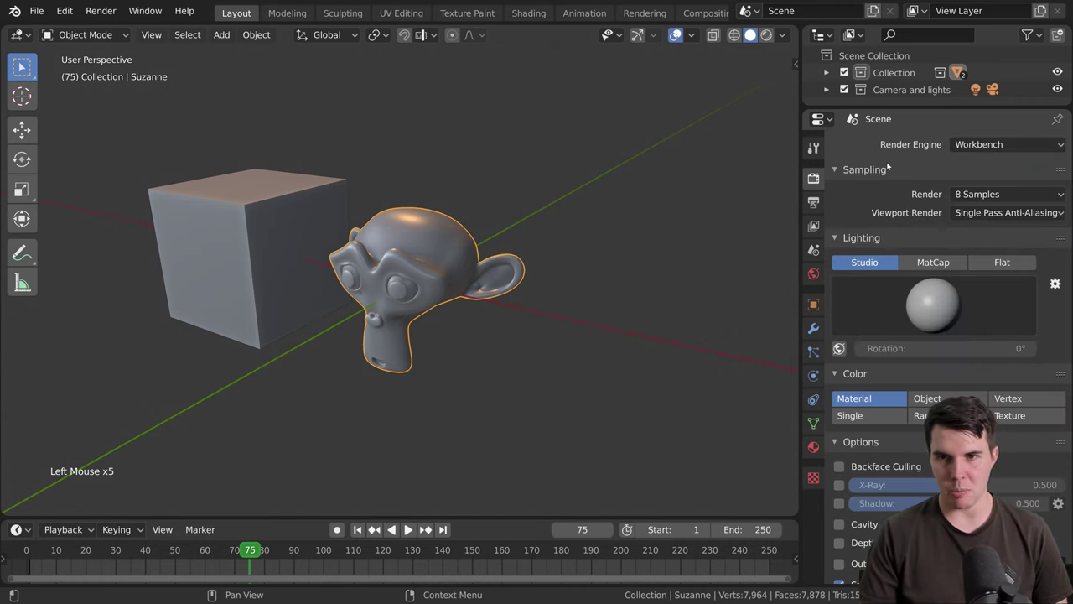
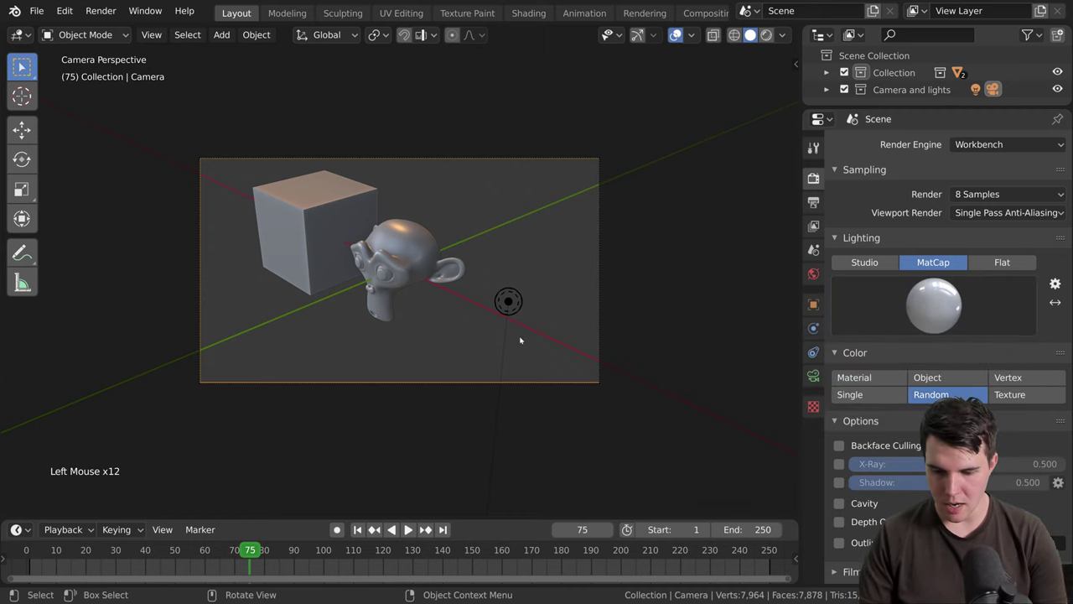
pyautogui.press('F12')
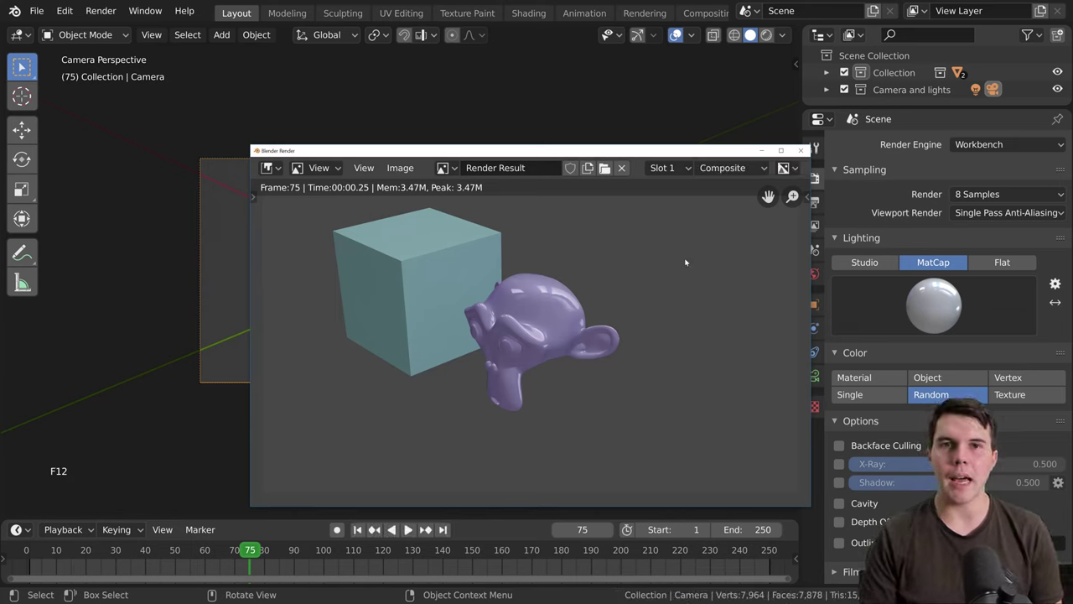
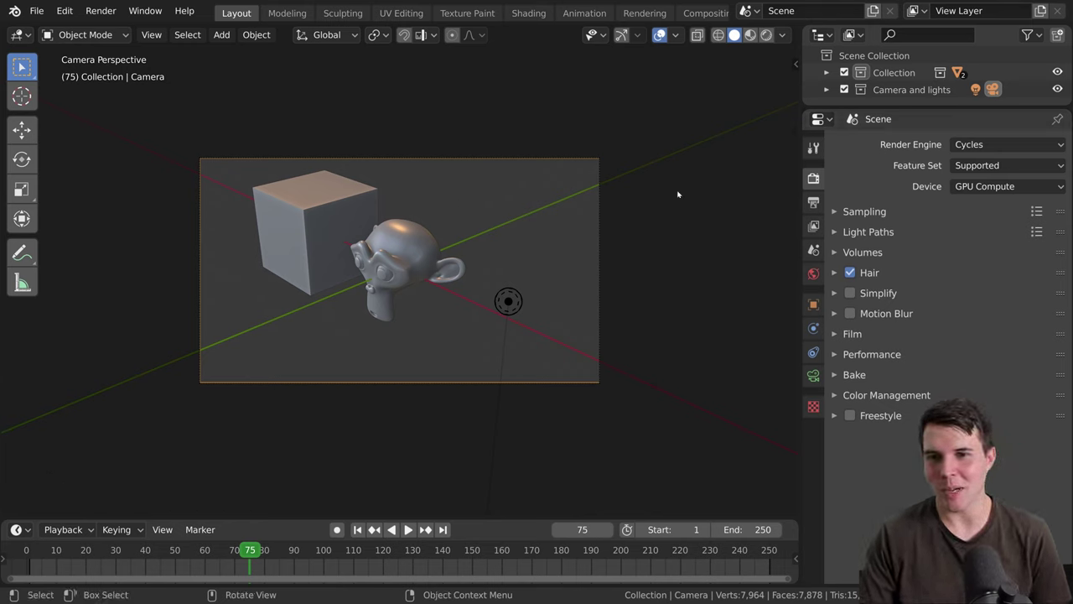
pyautogui.scroll(-3)
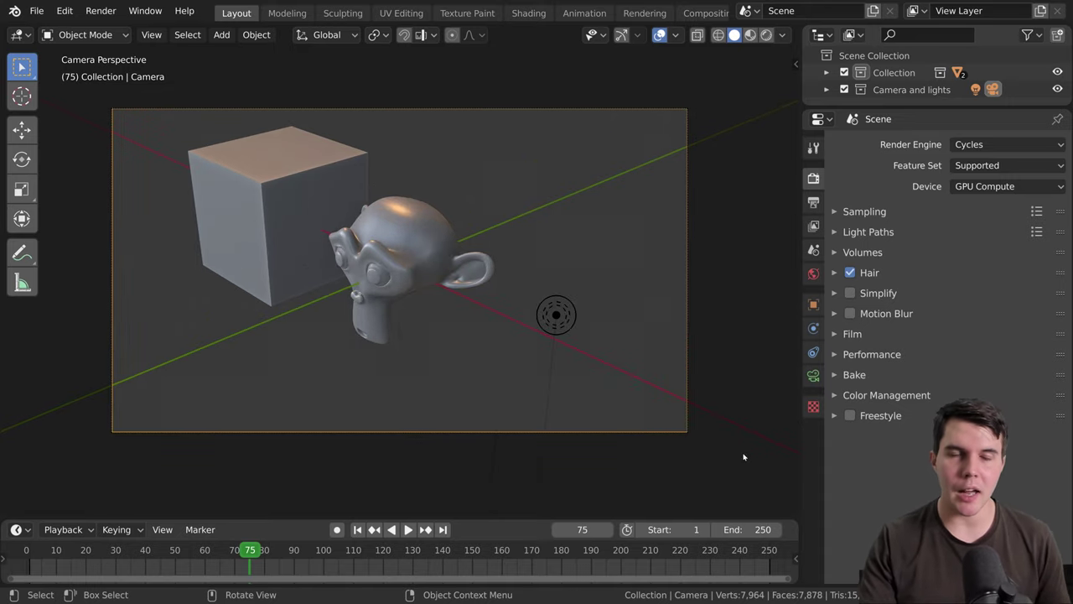